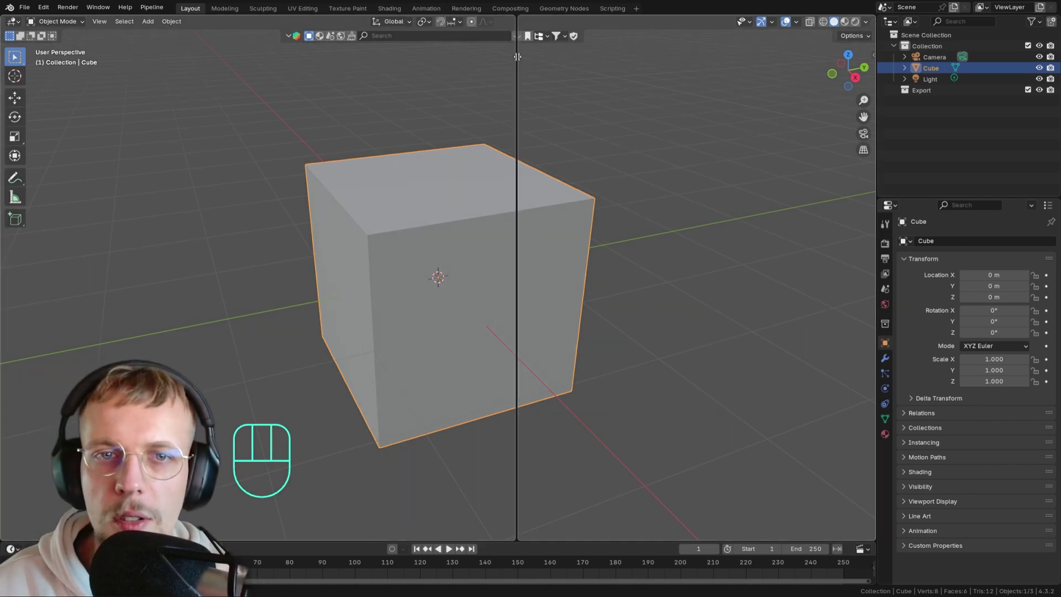
Split the window into 3D view and Geometry Nodes editor with a new tree on the cube.
left_click_drag(485, 27, 518, 117)
left_click(700, 23)
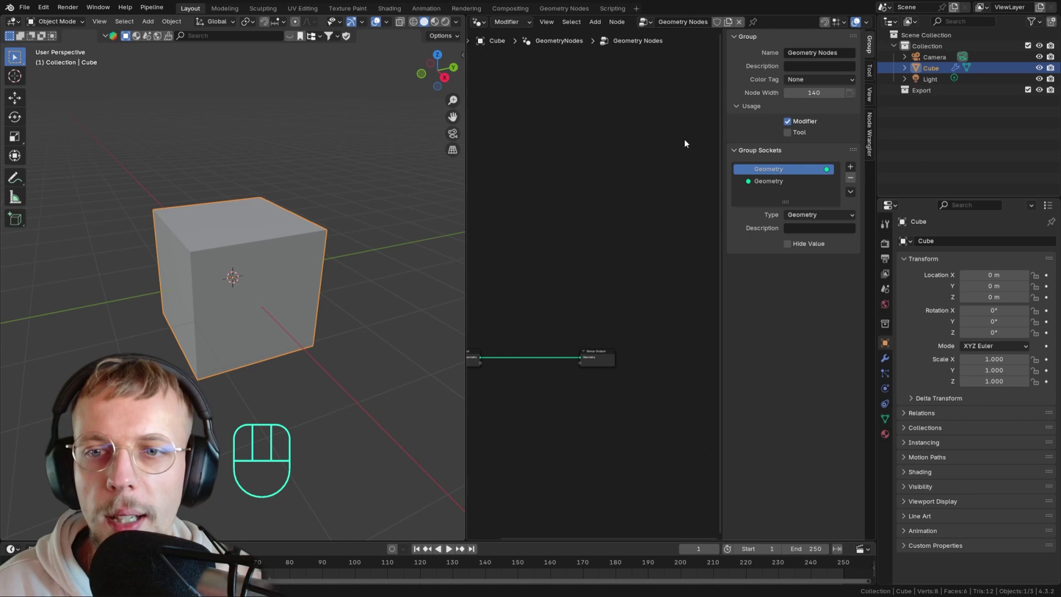
key("n")
Pan the node graph and zoom the 3D view in on the cube.
middle_click(658, 286)
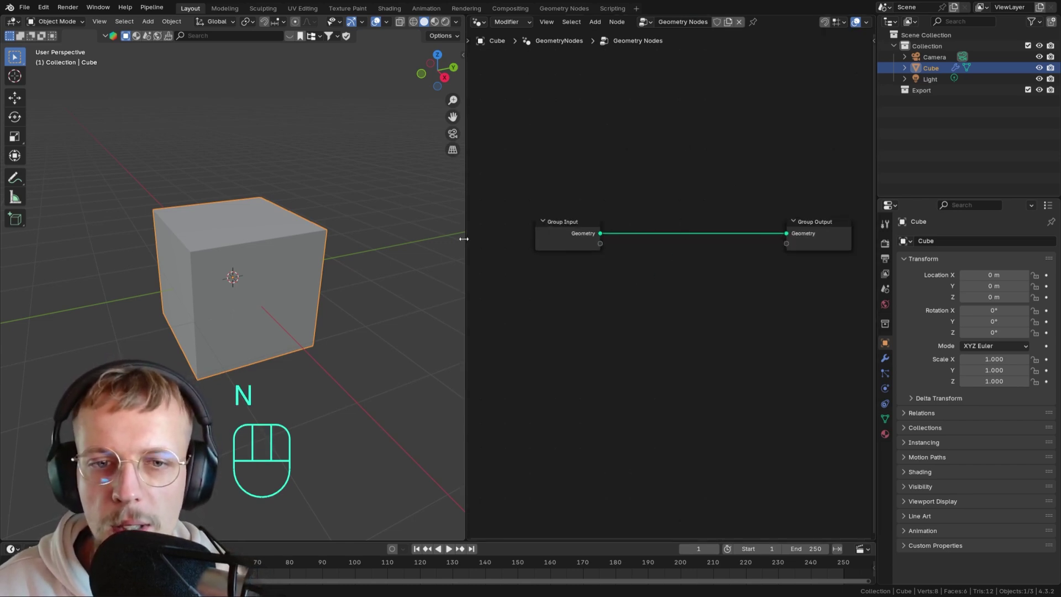
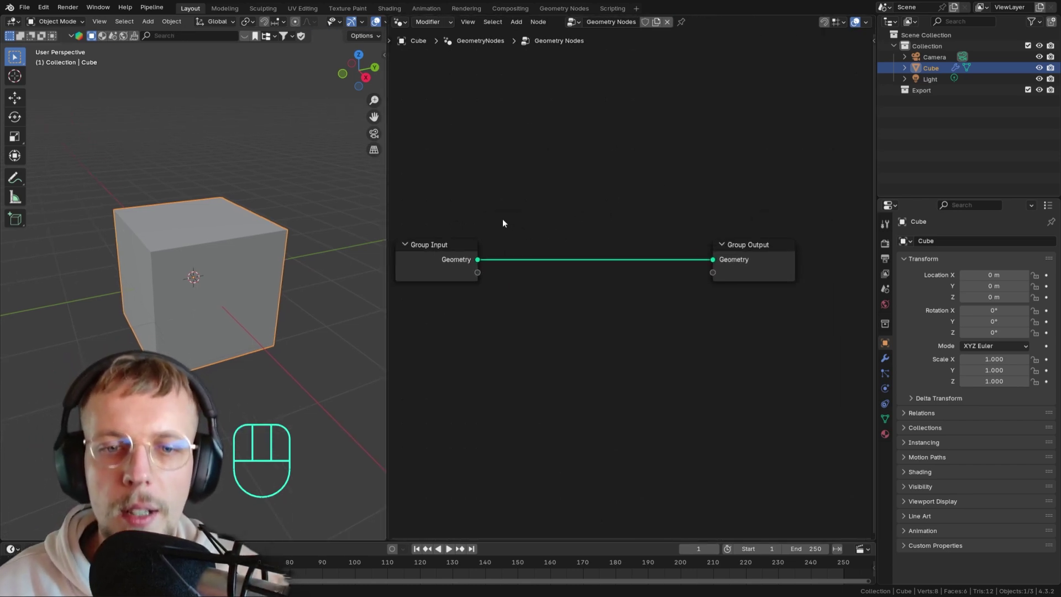
middle_click(498, 222)
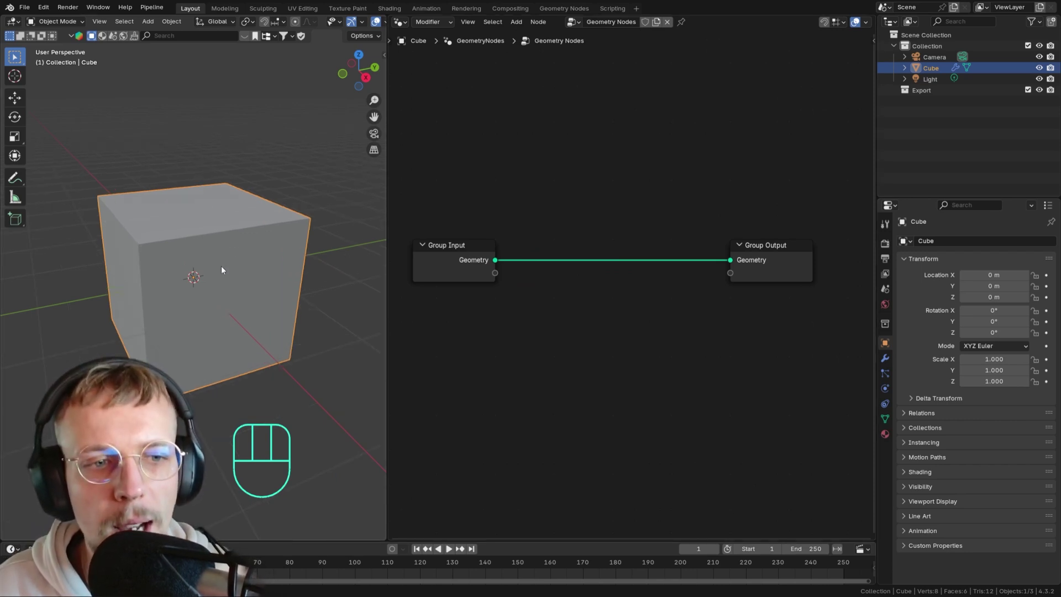
middle_click(221, 261)
left_click_drag(250, 237, 228, 246)
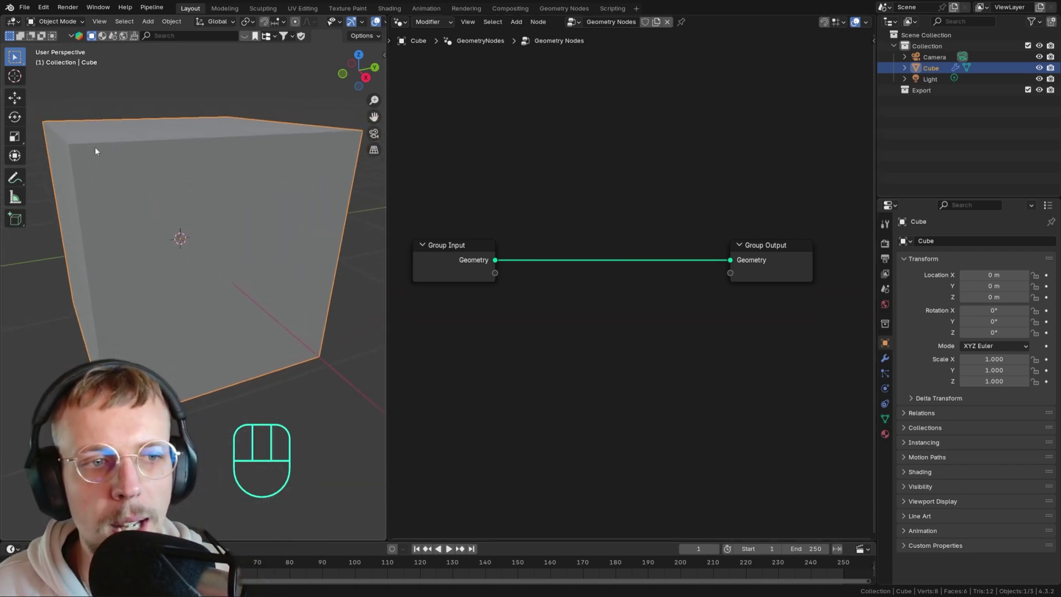
Sketch annotation notes over the 3D view explaining the extrusion plan.
key("d")
key("d")
key("d")
left_click(75, 149)
key("d")
key("d")
key("d")
left_click(141, 216)
key("d")
left_click(283, 209)
key("d")
key("d")
key("d")
key("d")
key("d")
key("d")
left_click(146, 342)
key("d")
key("d")
key("d")
key("d")
key("d")
key("d")
Continue the annotation sketch, marking the faces to be extruded and scaled.
left_click(74, 152)
left_click(141, 261)
left_click_drag(199, 248, 188, 246)
key("d")
key("d")
key("d")
left_click(150, 220)
key("d")
key("d")
key("d")
left_click(255, 213)
key("d")
key("d")
key("d")
left_click(148, 337)
key("d")
key("d")
key("d")
key("d")
key("d")
Select the link between group input and output and pan the graph to make room.
left_click(585, 222)
middle_click(569, 224)
middle_click(626, 231)
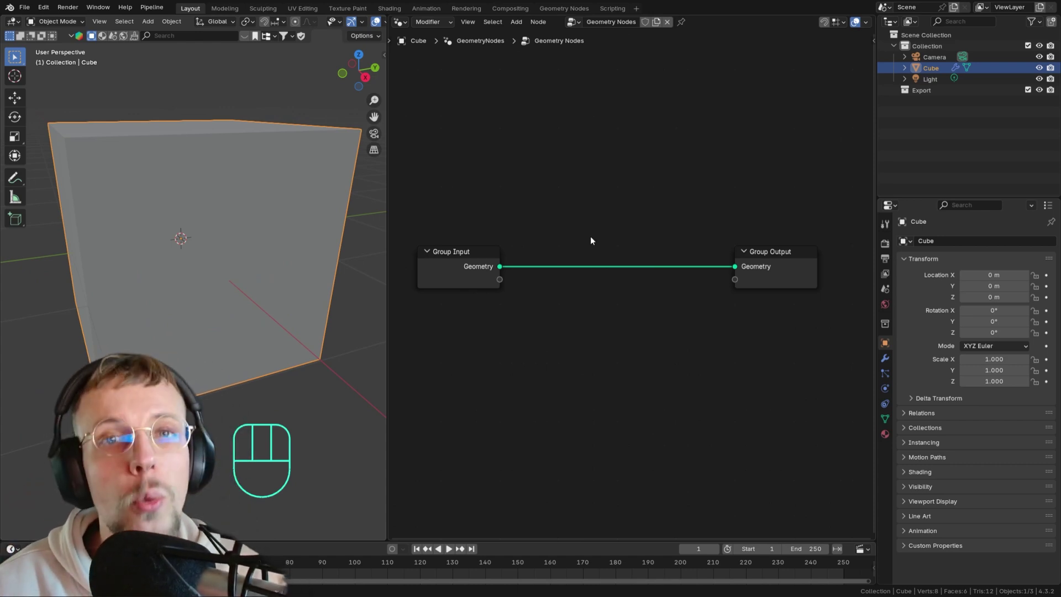
left_click(593, 239)
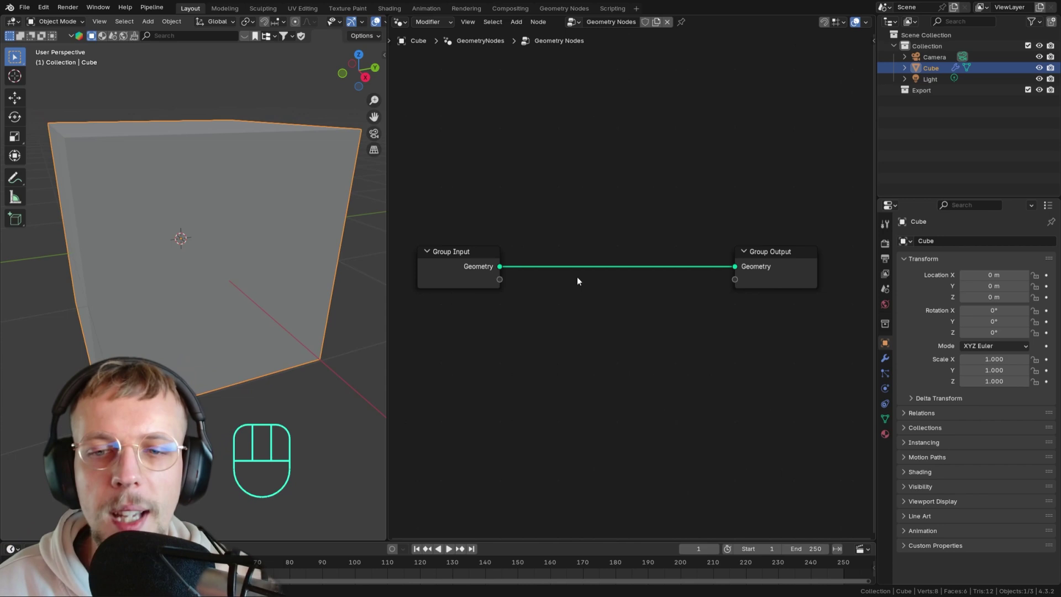
middle_click(583, 281)
middle_click(626, 295)
Insert an Extrude Mesh node on the link, extruding faces, and set Offset Scale to 0.
key("shift+a")
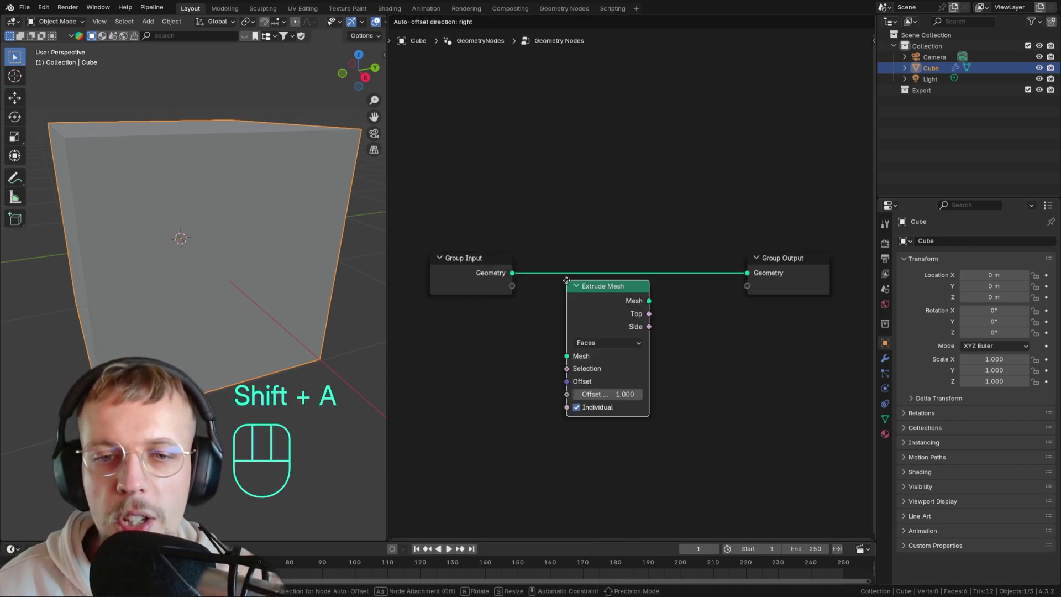
left_click(551, 251)
left_click_drag(217, 227, 263, 222)
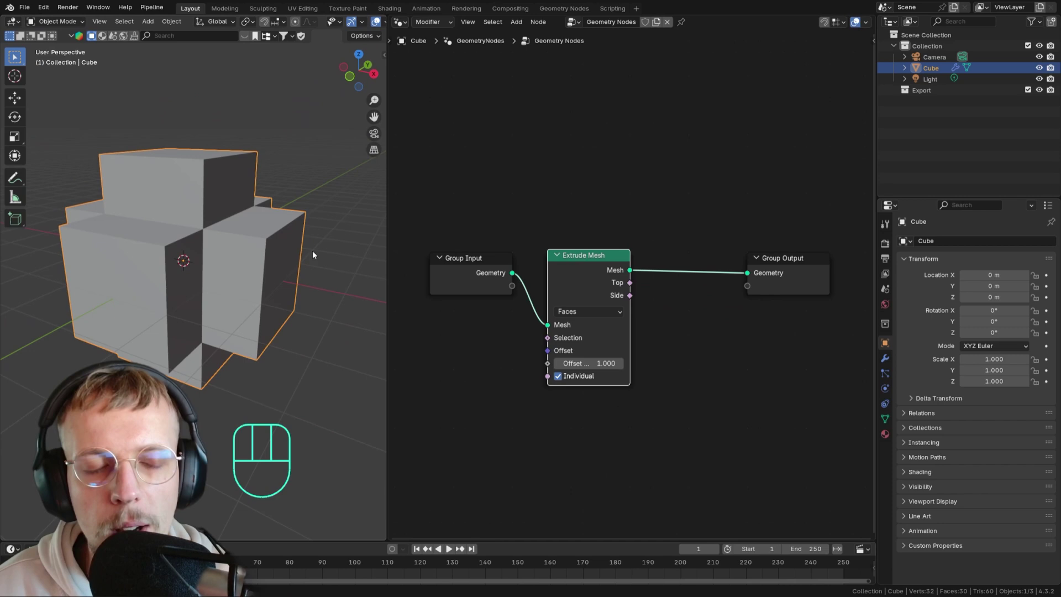
left_click(593, 261)
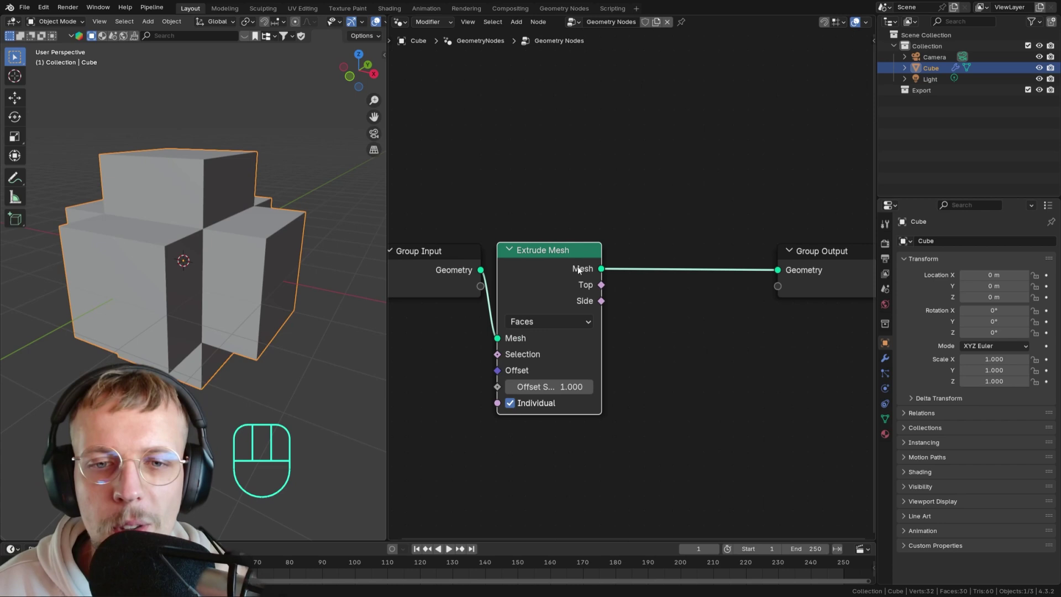
double_click(553, 395)
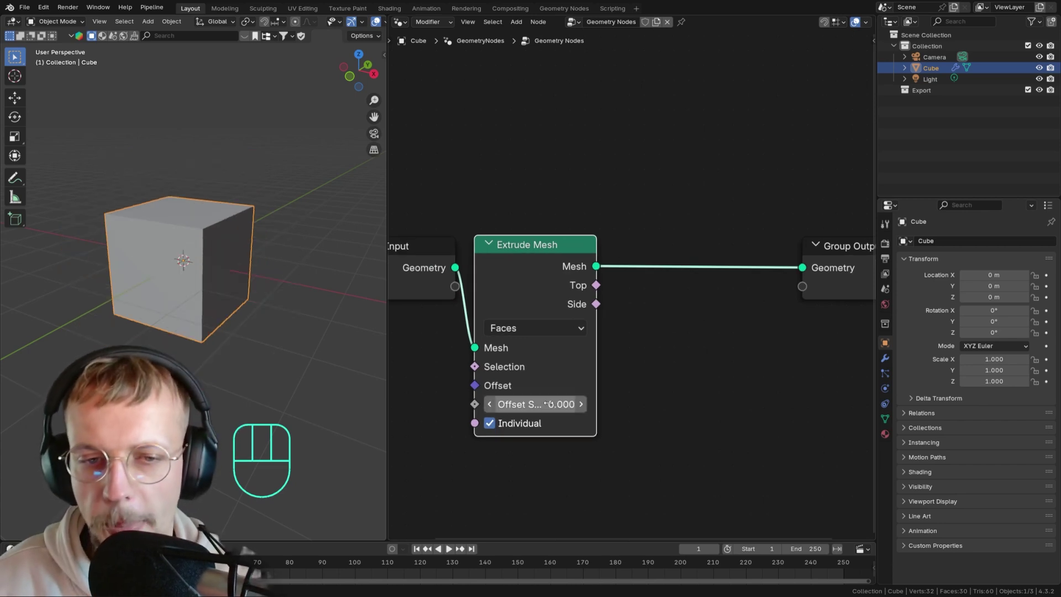
Add a Scale Elements node after the extrusion and set Scale to 0.8.
key("shift+a")
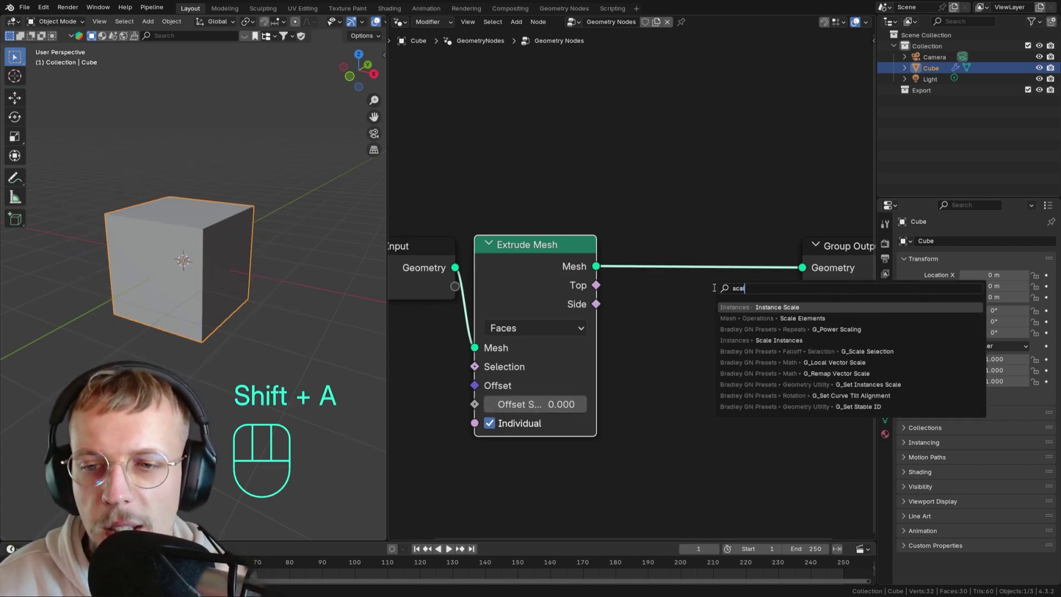
key("Escape")
key("shift+a")
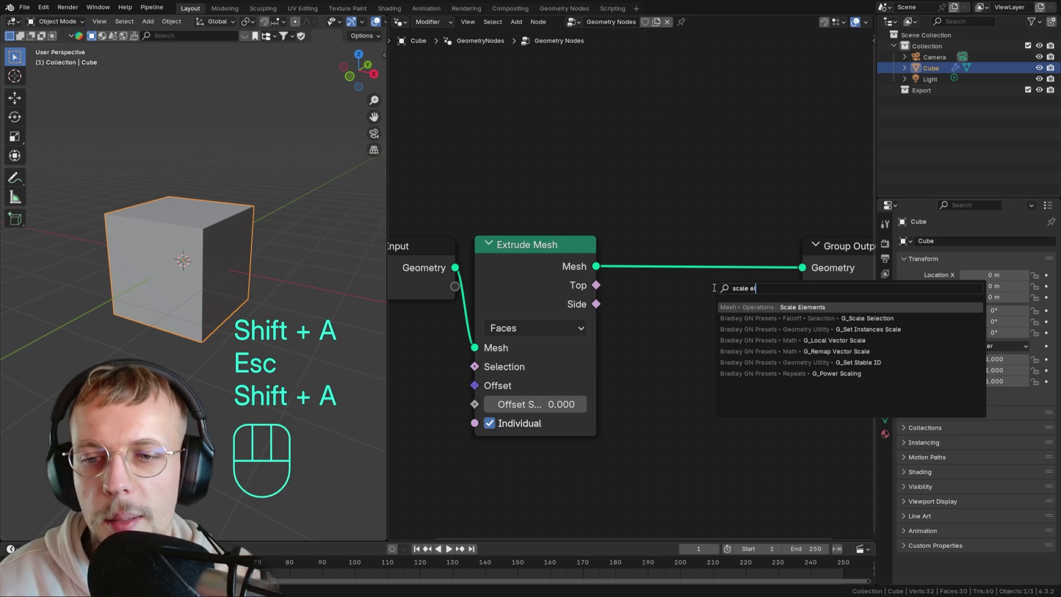
left_click(687, 257)
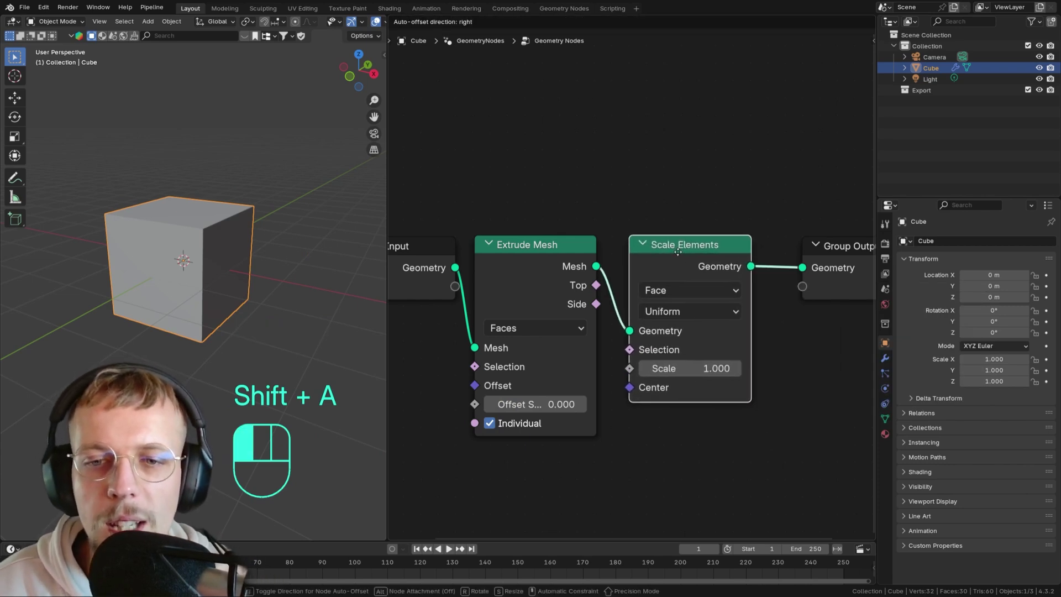
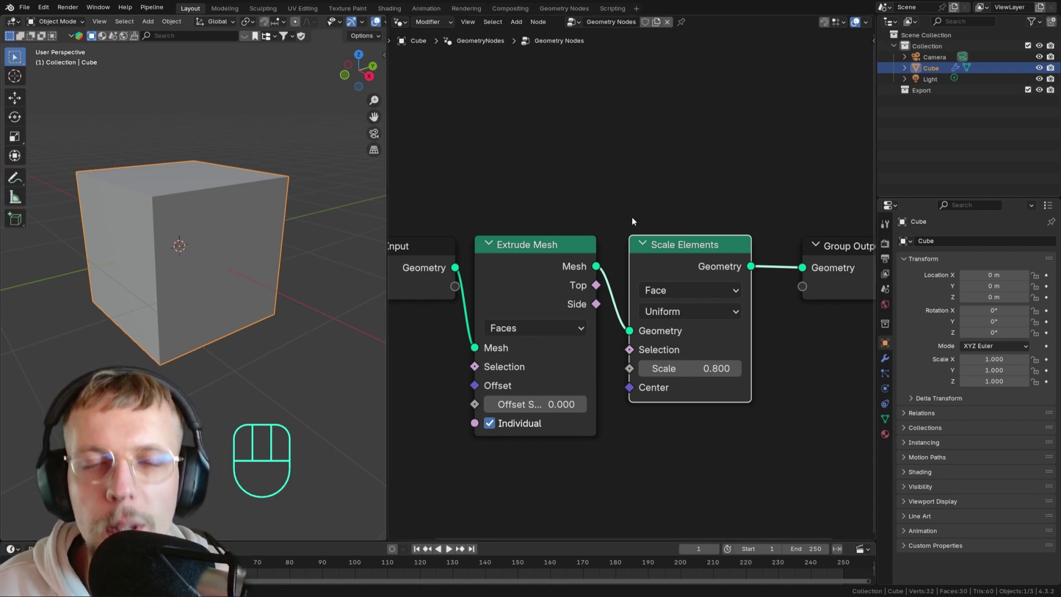
Connect Extrude Mesh Top to Scale Elements Selection and set Scale to 0.58.
left_click_drag(545, 247, 542, 262)
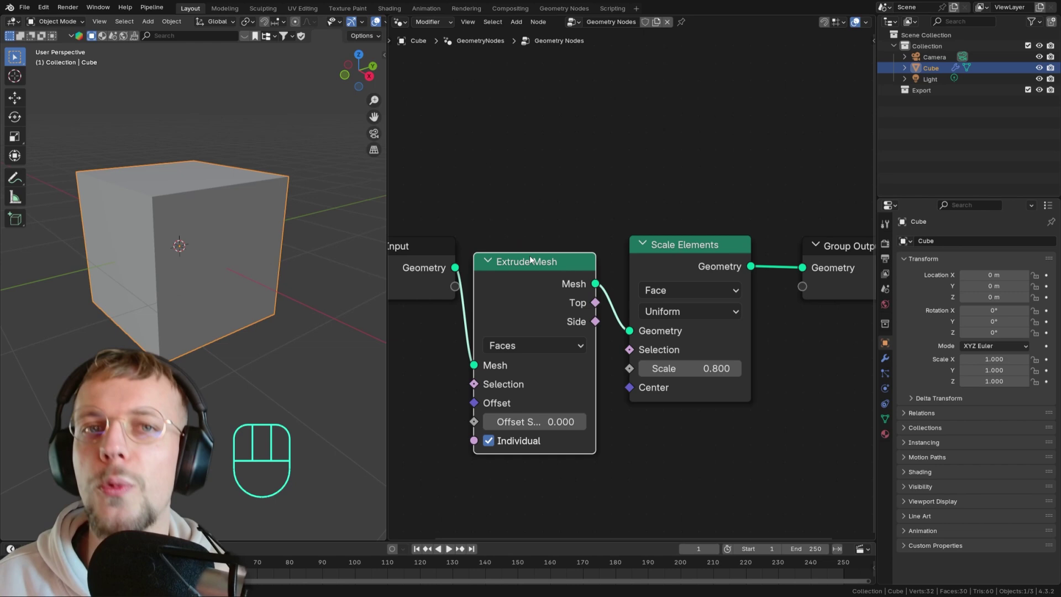
left_click(648, 248)
left_click(670, 248)
left_click_drag(532, 274, 534, 259)
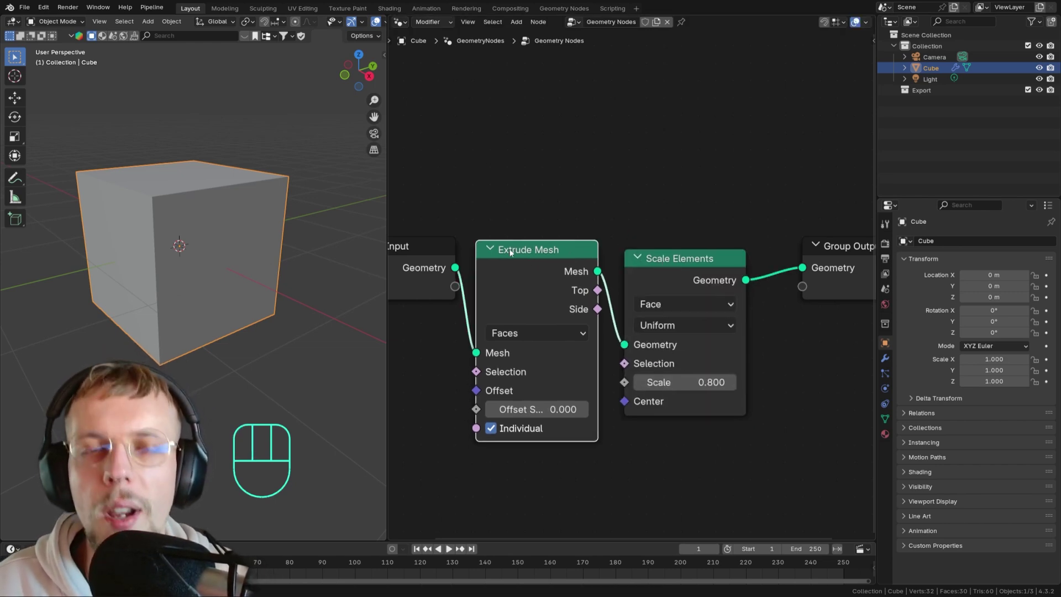
Sketch annotation notes pointing from the Top output and switch to wireframe.
key("d")
key("d")
key("d")
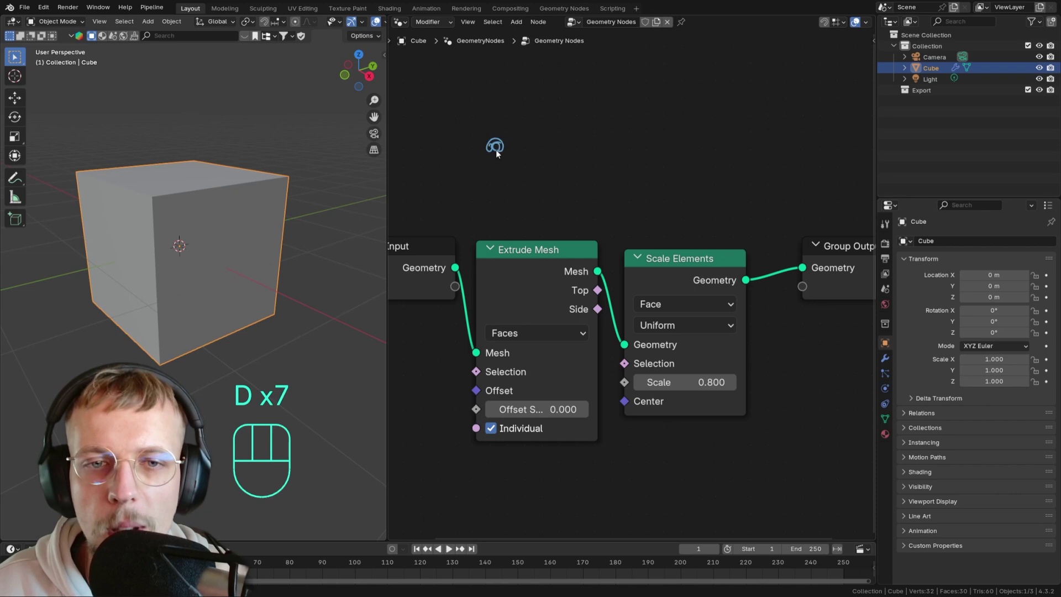
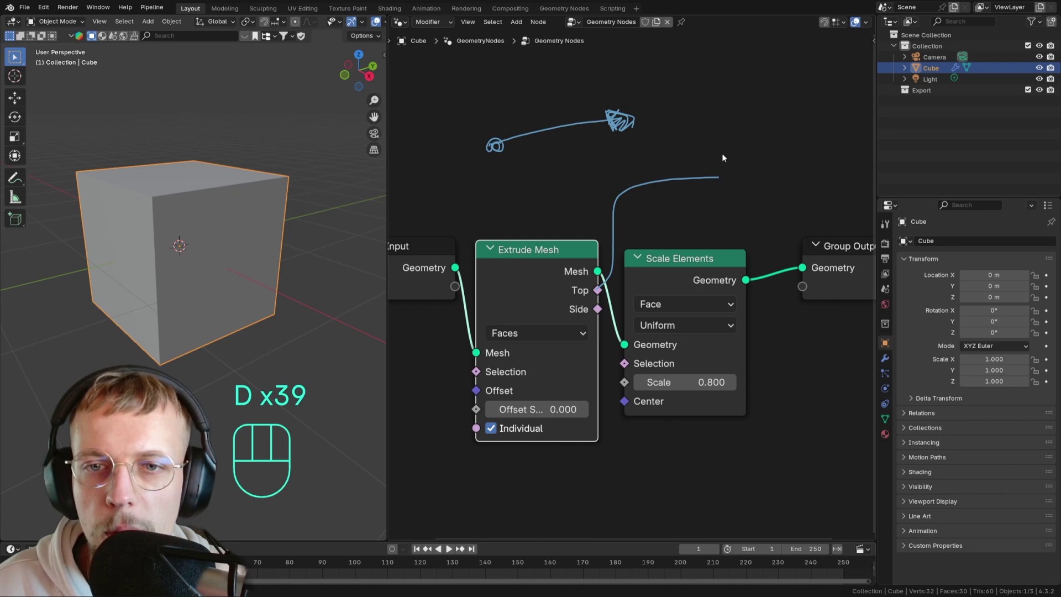
key("d")
key("d")
key("d")
key("d")
key("d")
key("d")
left_click(642, 116)
key("d")
key("d")
key("d")
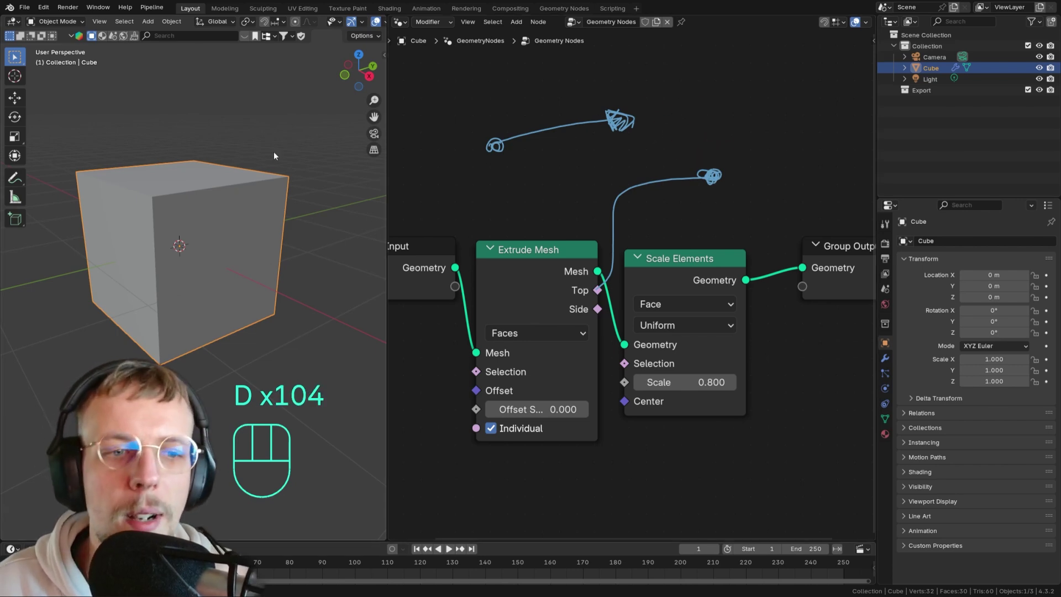
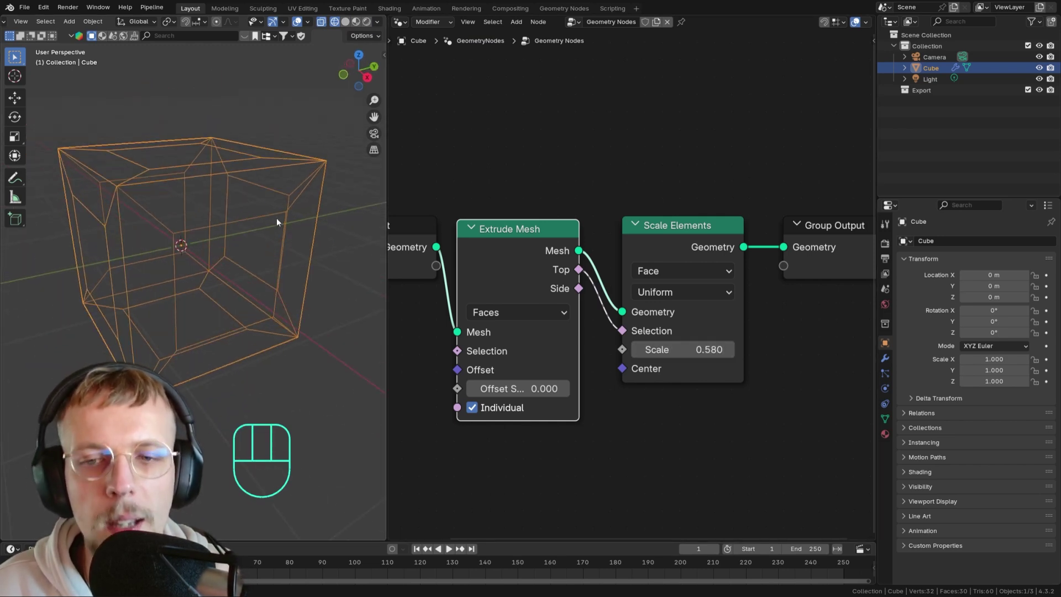
Add a second Extrude Mesh after Scale Elements and arrange the node chain.
middle_click(660, 217)
left_click(643, 218)
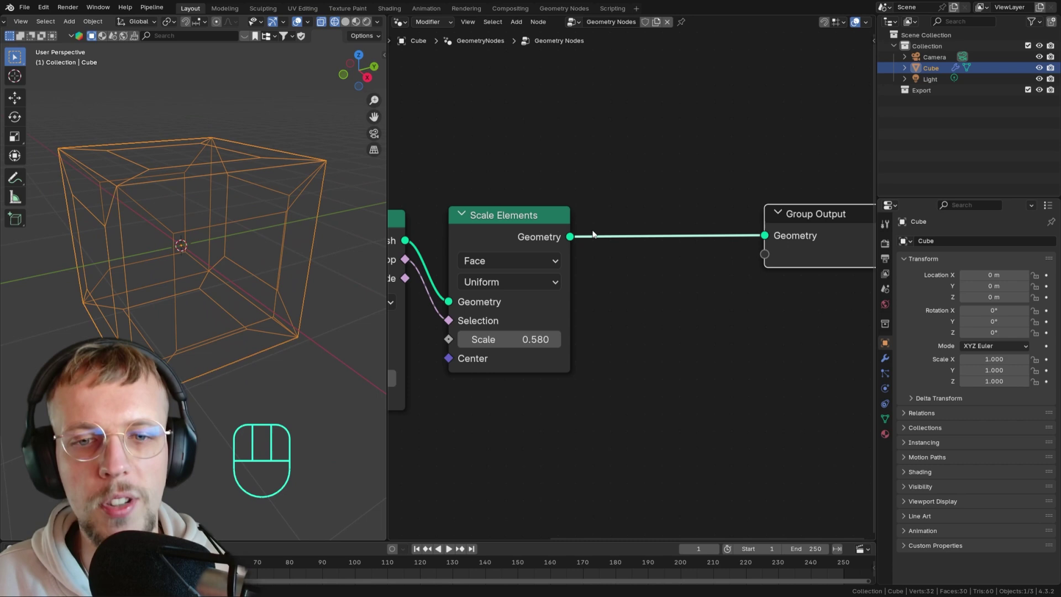
key("shift+a")
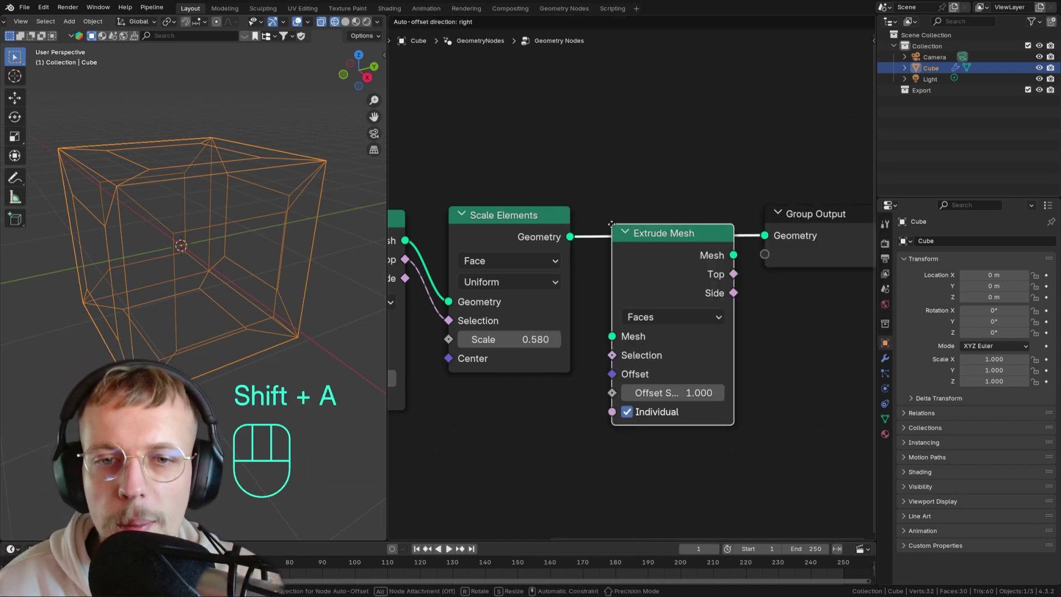
left_click(617, 208)
left_click_drag(522, 268, 590, 239)
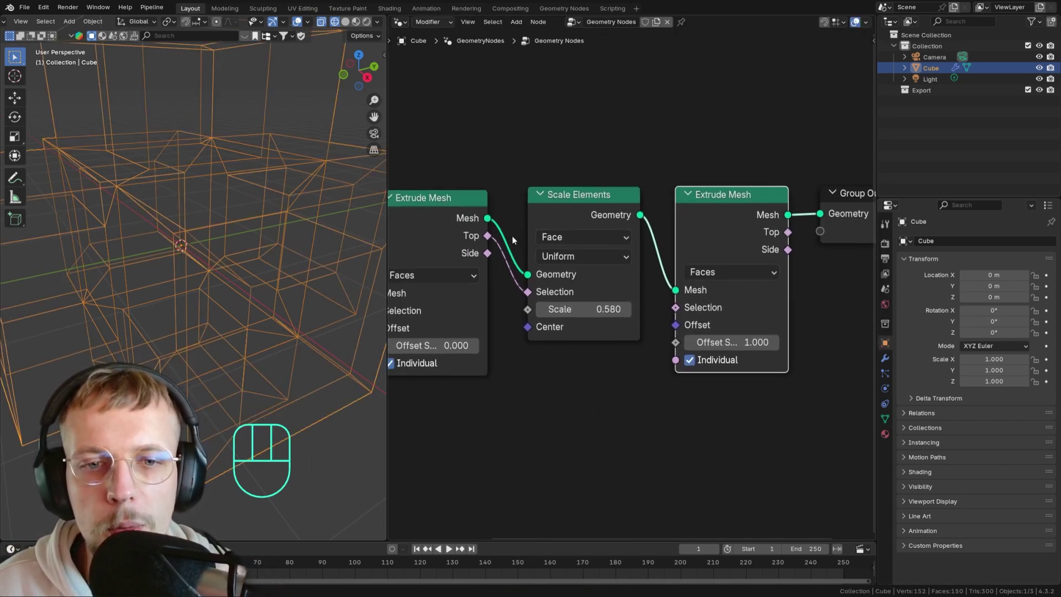
left_click(576, 214)
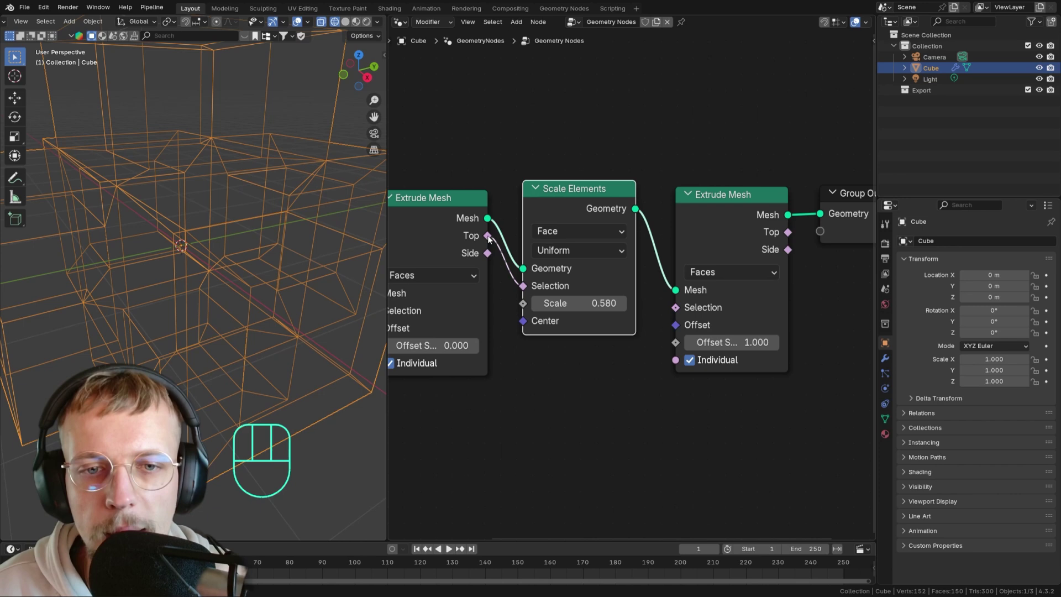
Feed the first Top output into the second extrusion's Selection and return to solid shading.
left_click_drag(493, 238, 677, 311)
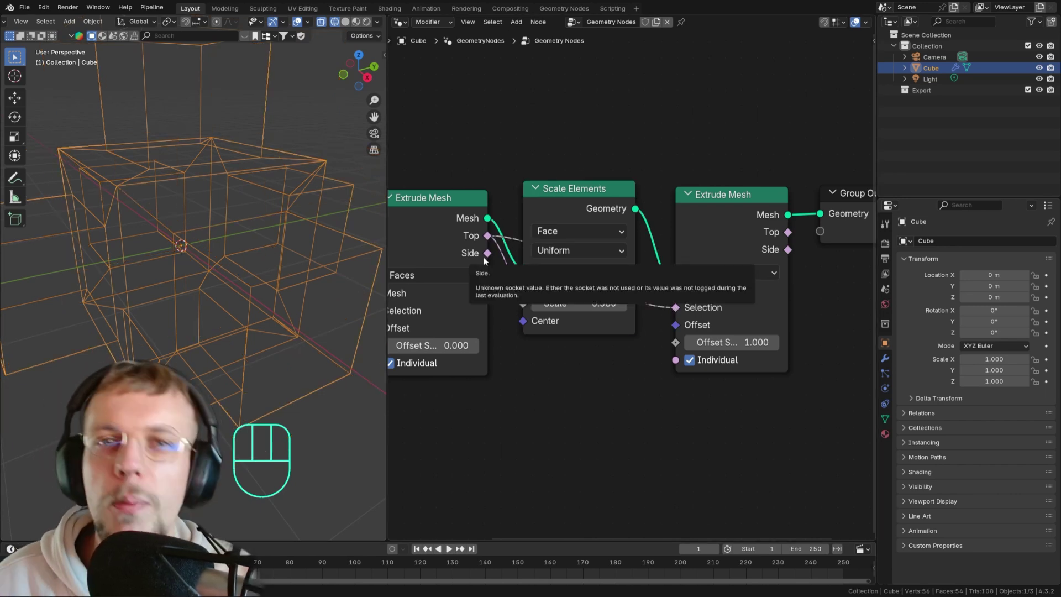
left_click(575, 194)
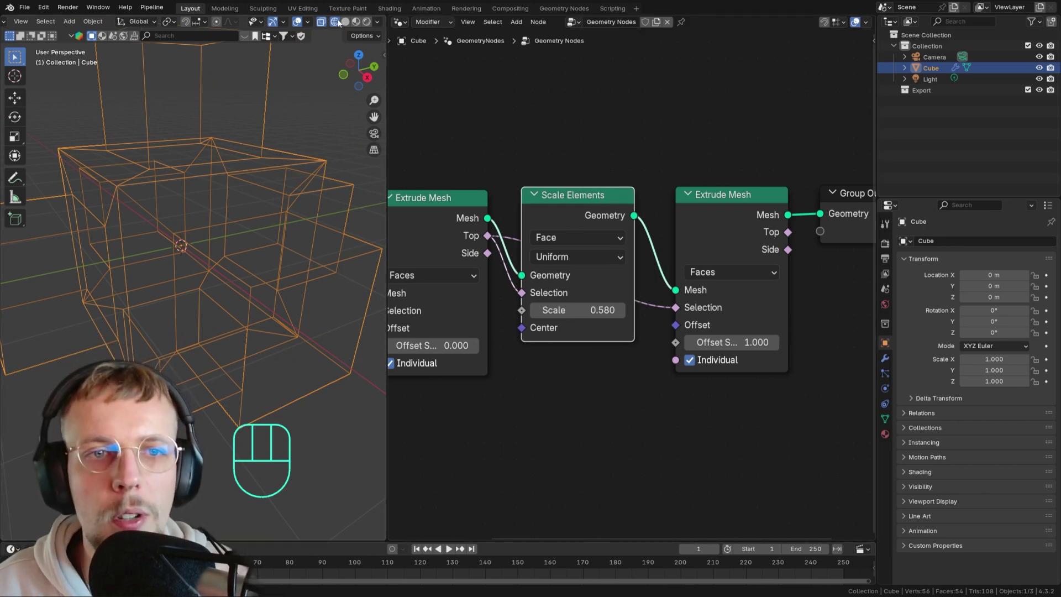
left_click(343, 24)
left_click_drag(236, 236, 276, 224)
left_click_drag(238, 238, 212, 246)
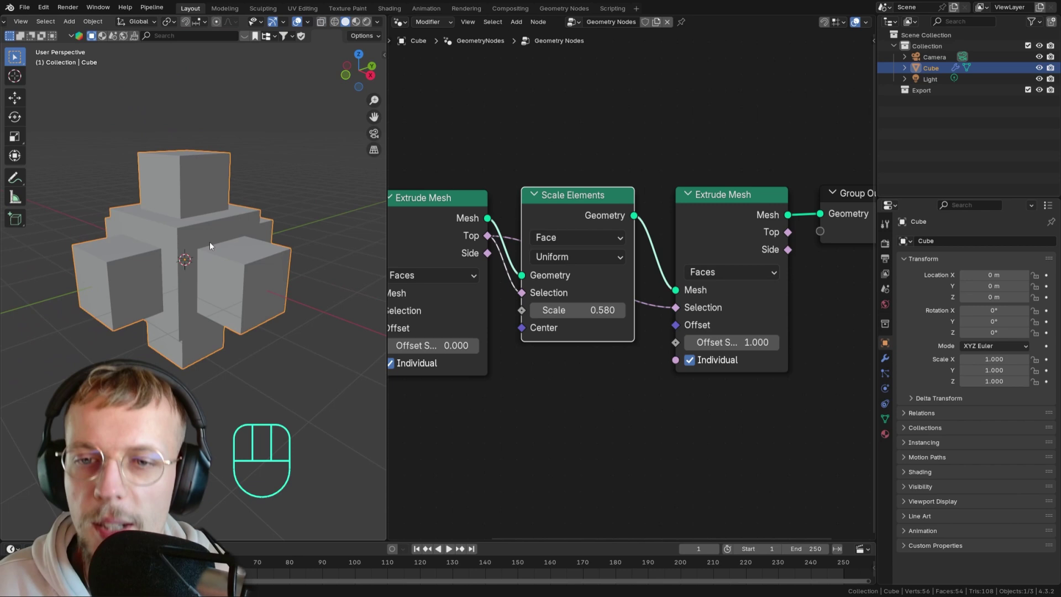
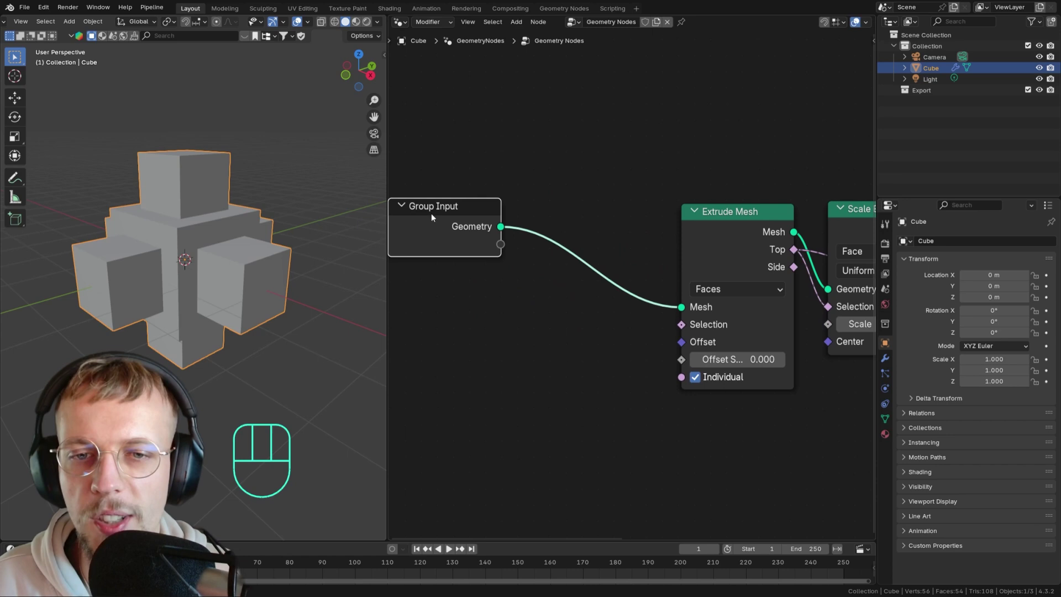
Add a Subdivide Mesh node before the first Extrude Mesh and try its level.
middle_click(201, 236)
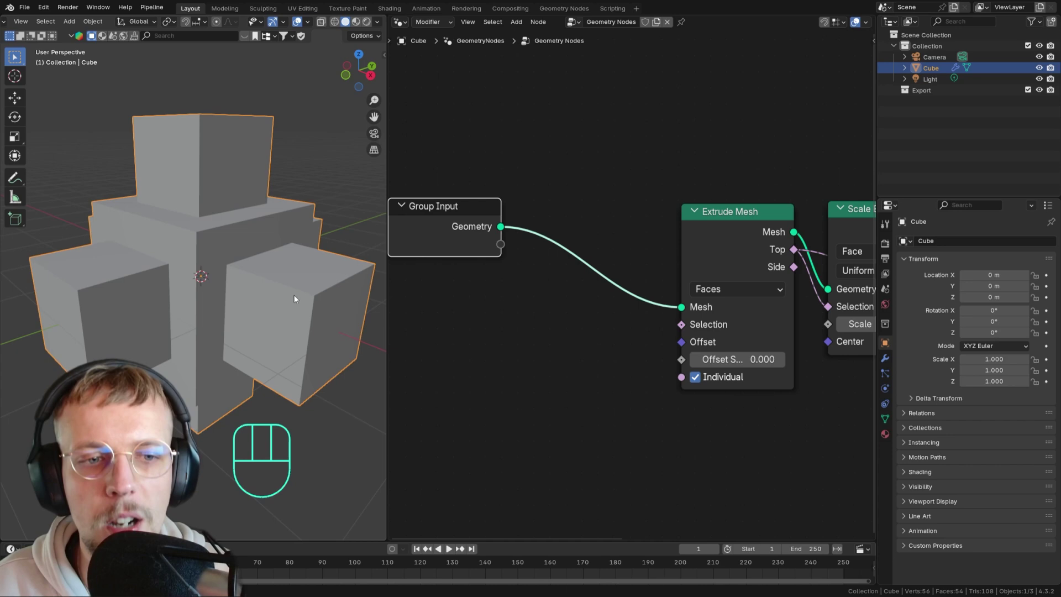
left_click(556, 230)
key("shift+a")
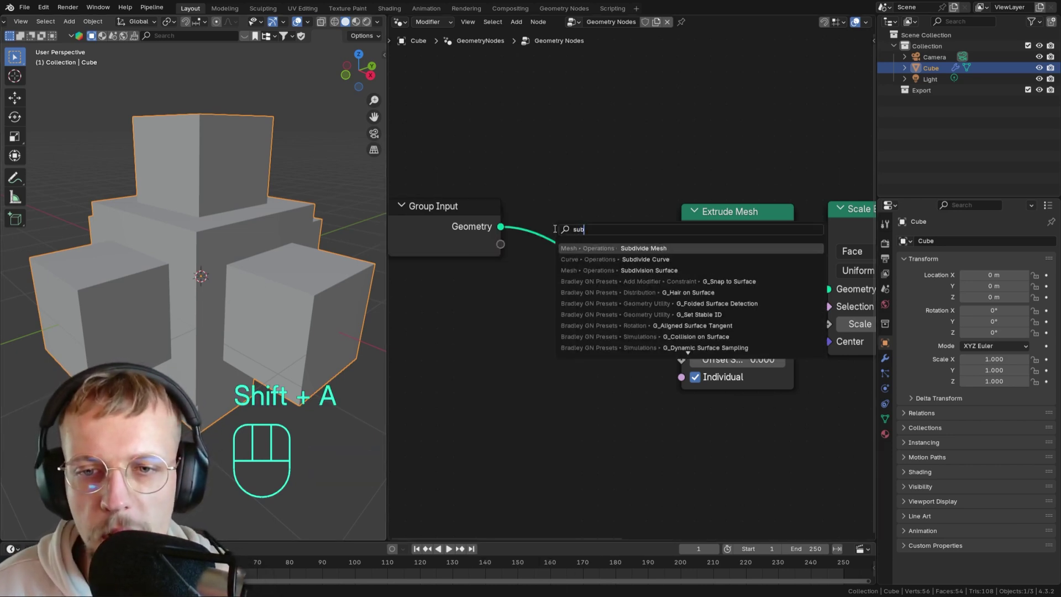
left_click(548, 229)
left_click(637, 292)
double_click(637, 292)
left_click(550, 296)
double_click(549, 296)
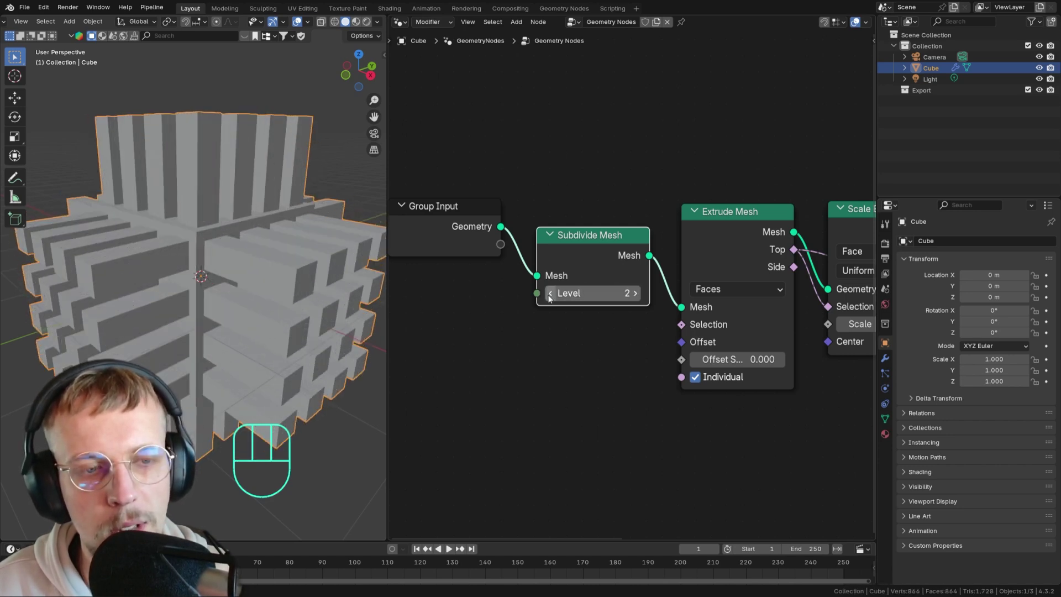
Replace it with a Subdivision Surface node and raise the level to 3.
key("ctrl+x")
key("shift+a")
key("Down")
left_click(510, 211)
left_click(638, 312)
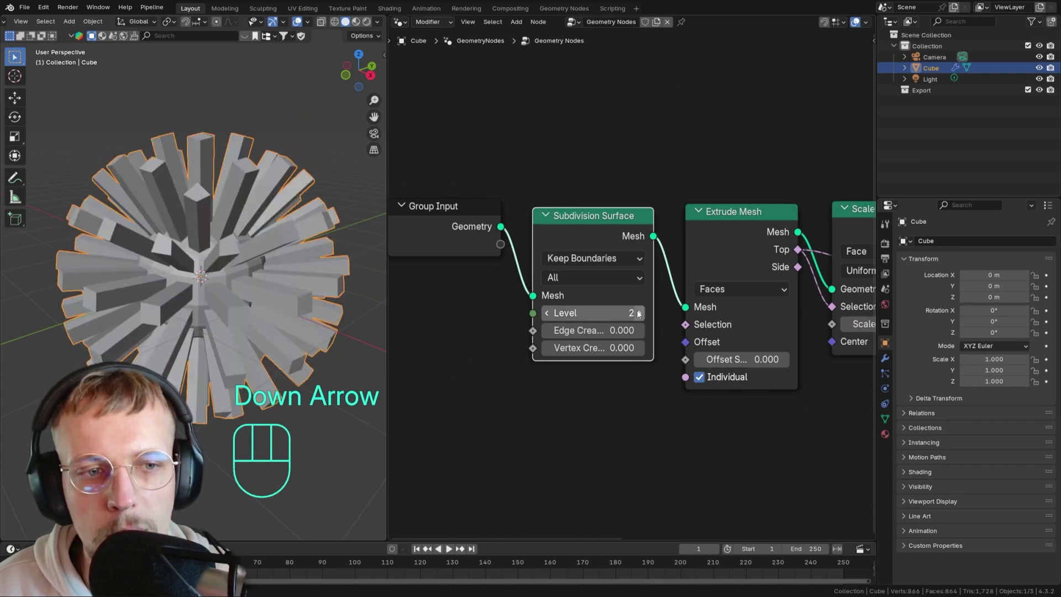
left_click(638, 312)
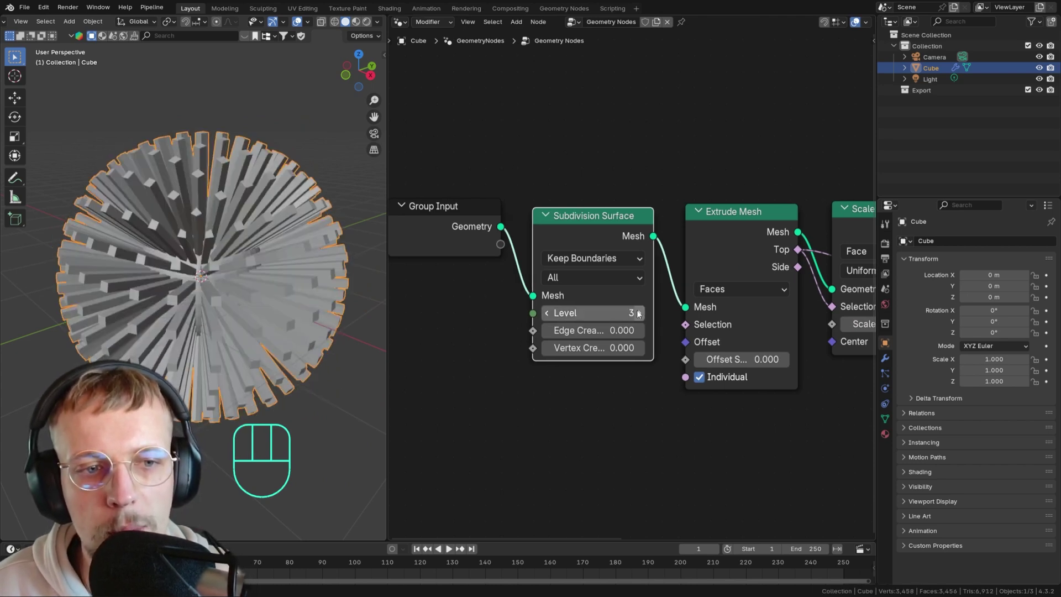
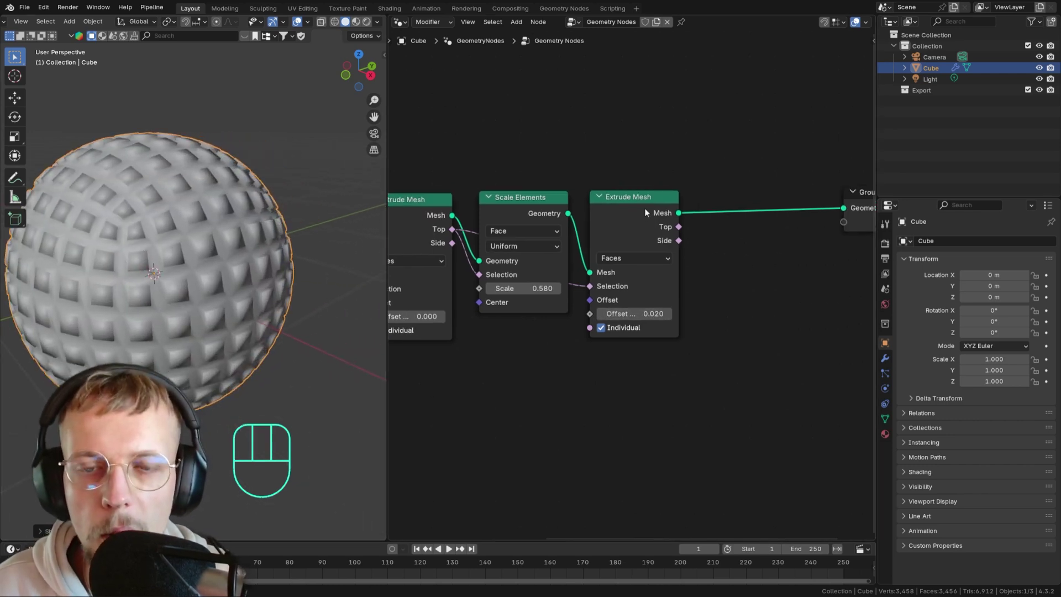
Add a second Subdivision Surface at the end, then search for Capture Attribute and Random Value nodes.
key("shift+a")
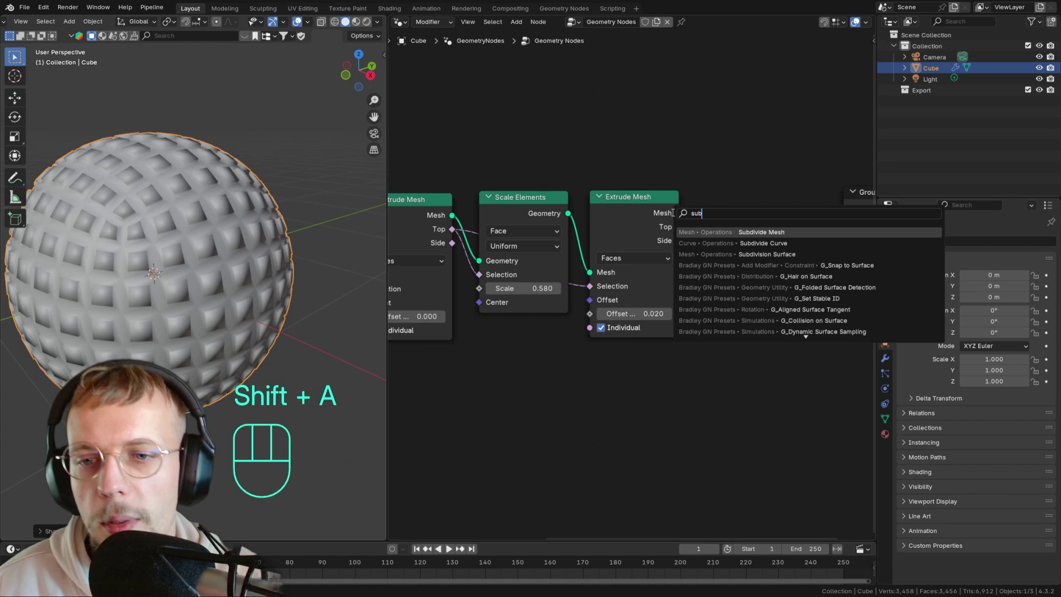
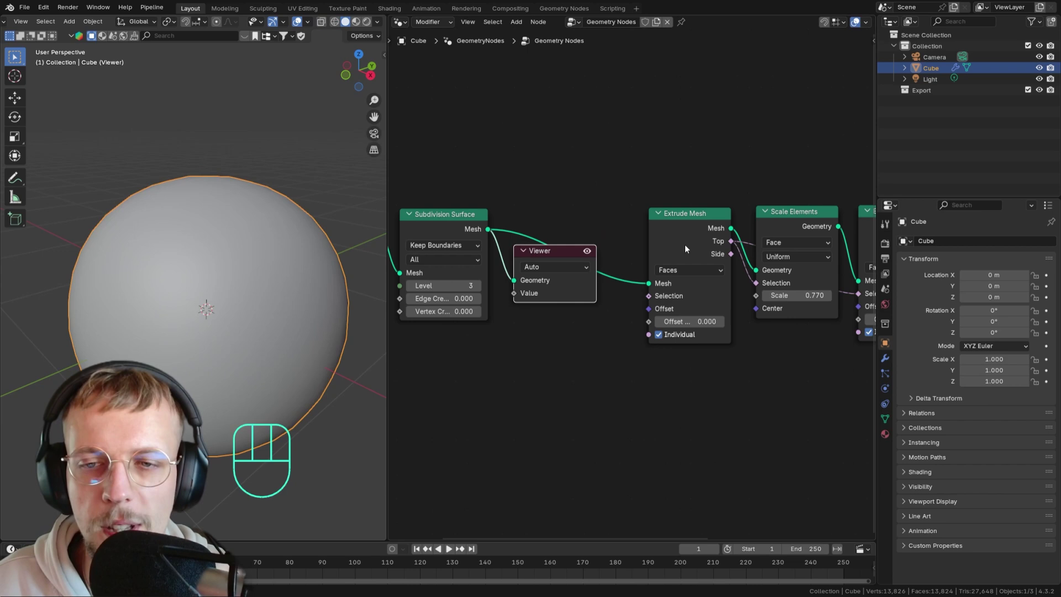
key("ctrl+x")
key("shift+a")
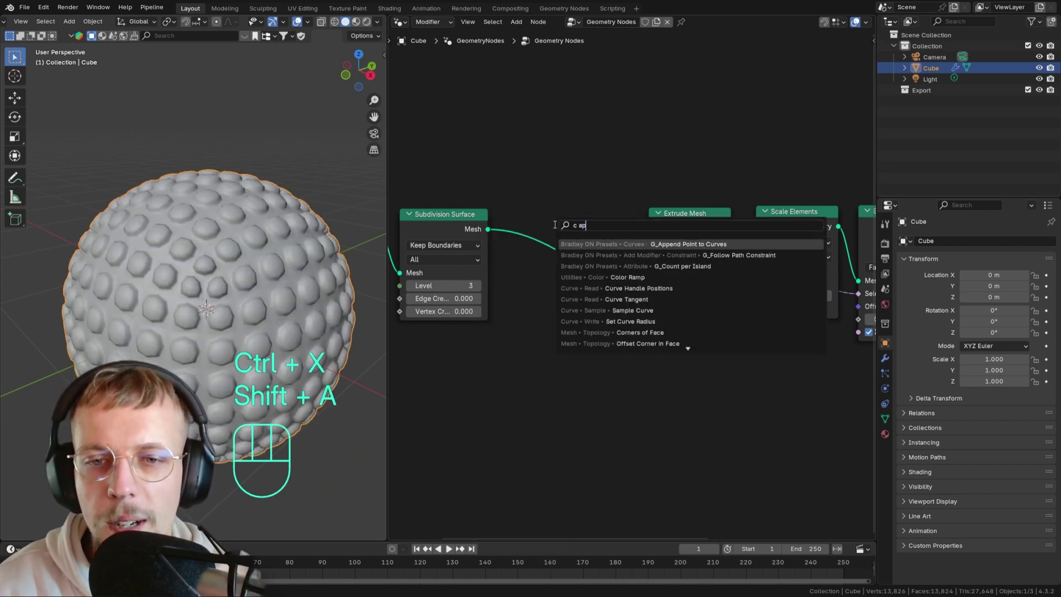
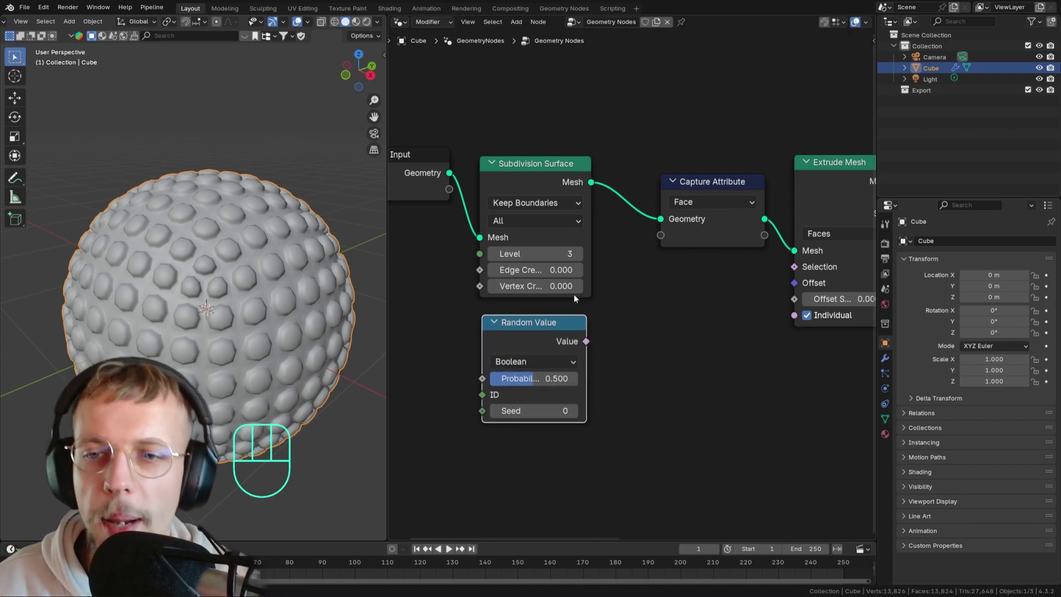
Place the Boolean Random Value under the subdivision and feed it into Capture Attribute's Value.
left_click_drag(600, 317, 485, 304)
middle_click(719, 275)
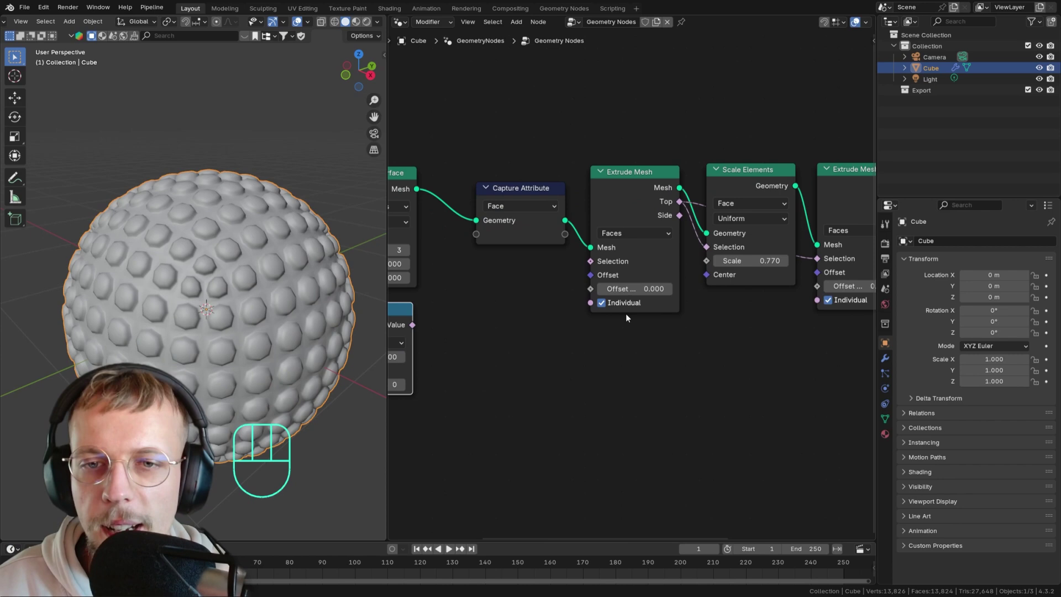
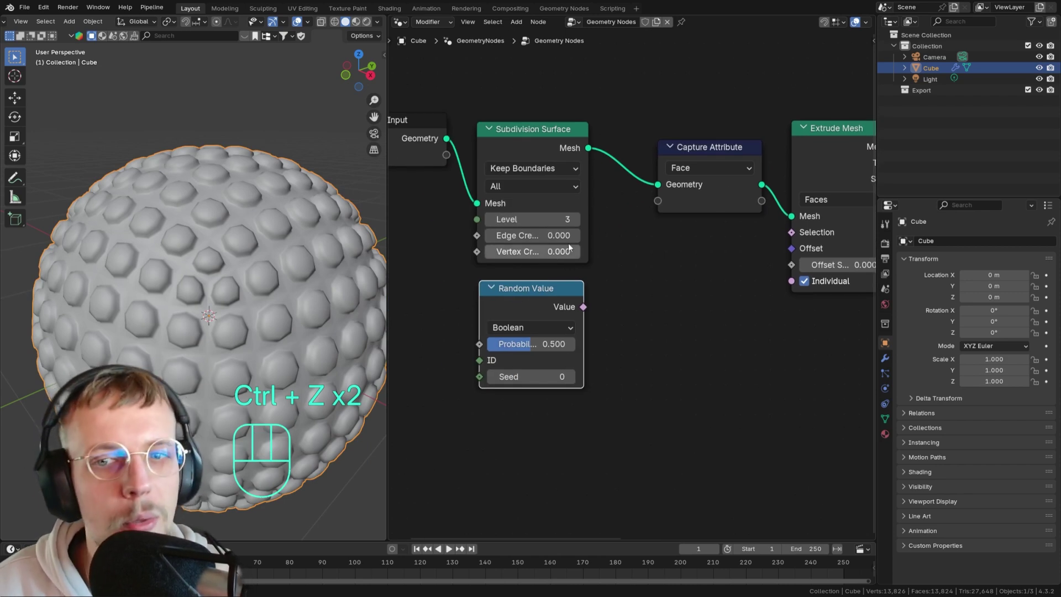
left_click_drag(582, 314, 658, 206)
middle_click(809, 298)
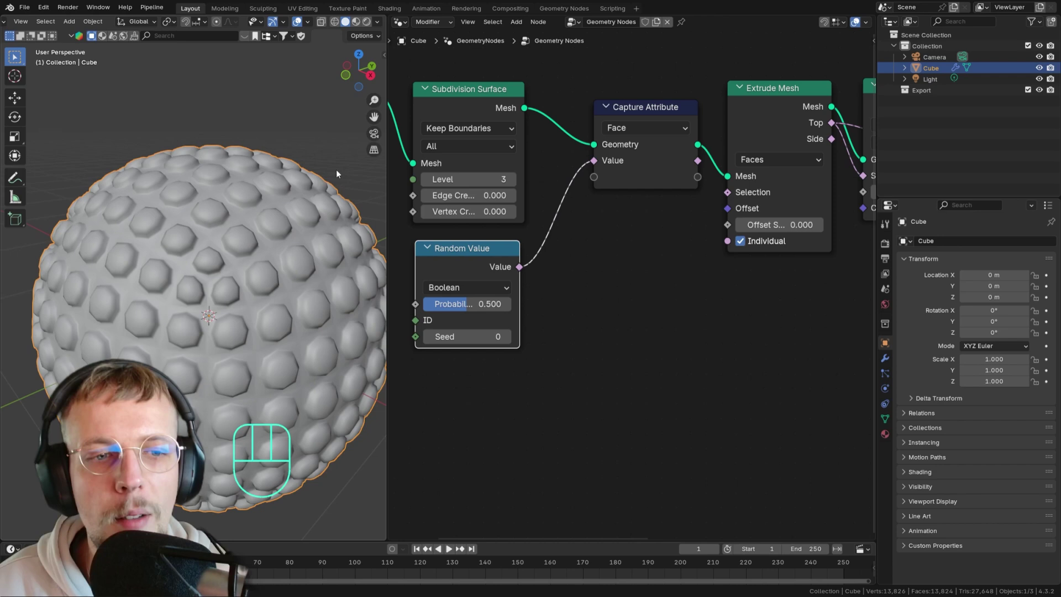
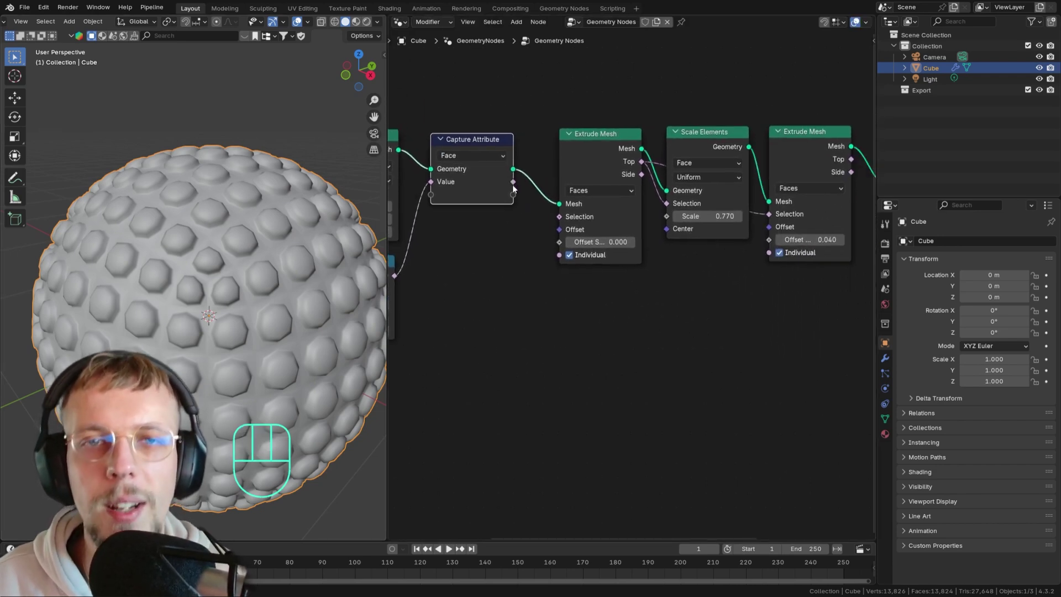
Drag out the captured value to add a Float Switch below the extrusion nodes.
left_click_drag(514, 187, 718, 334)
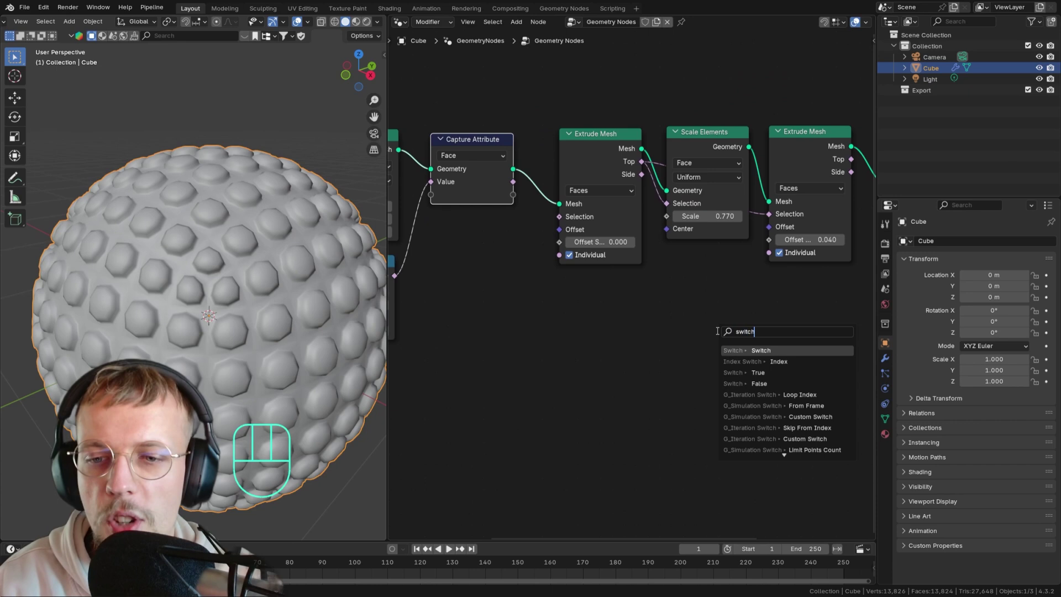
left_click(670, 284)
left_click_drag(727, 318, 708, 352)
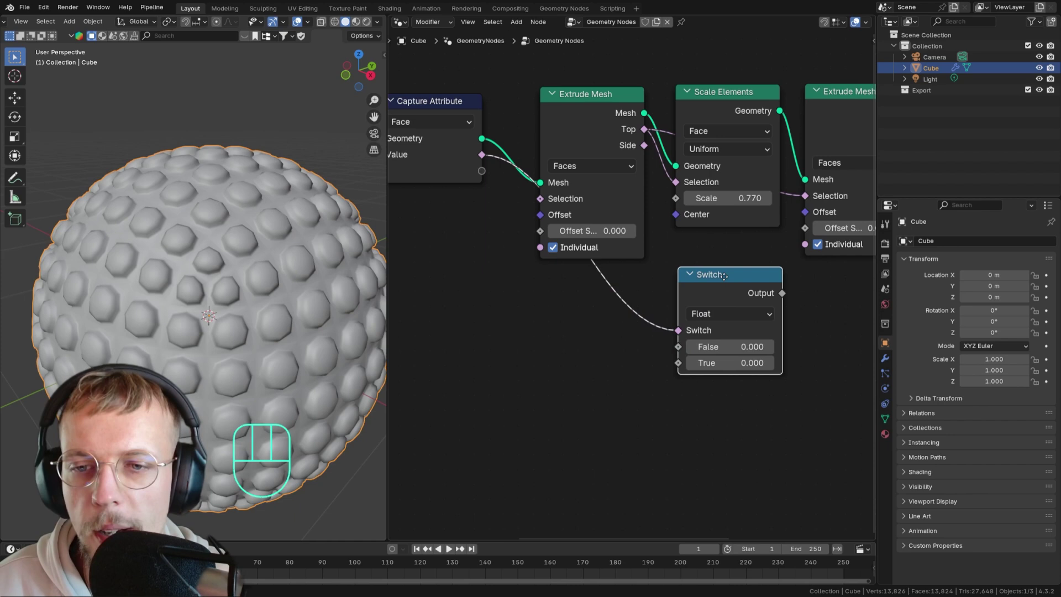
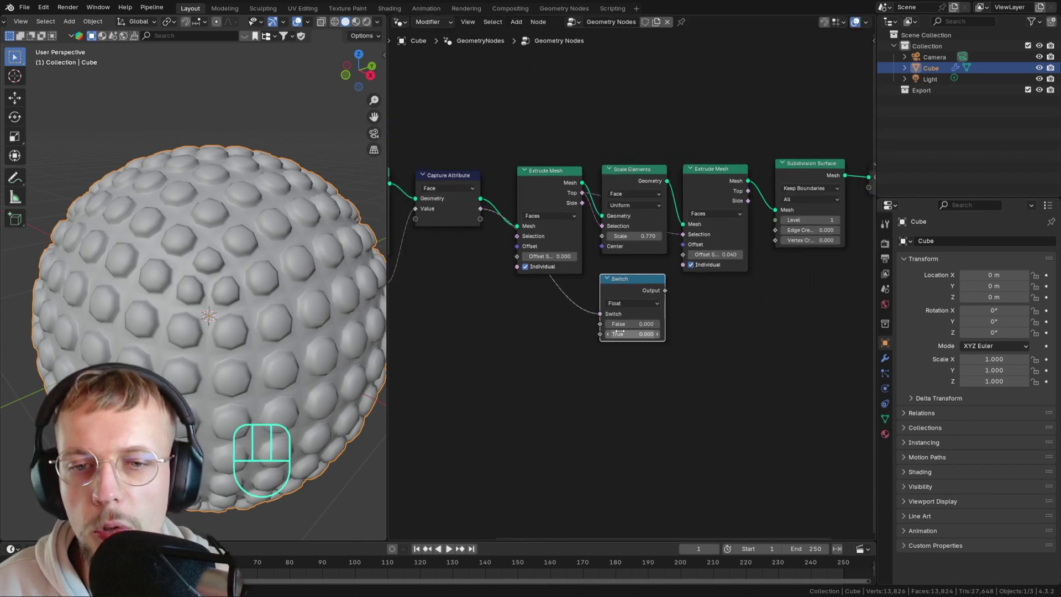
middle_click(592, 335)
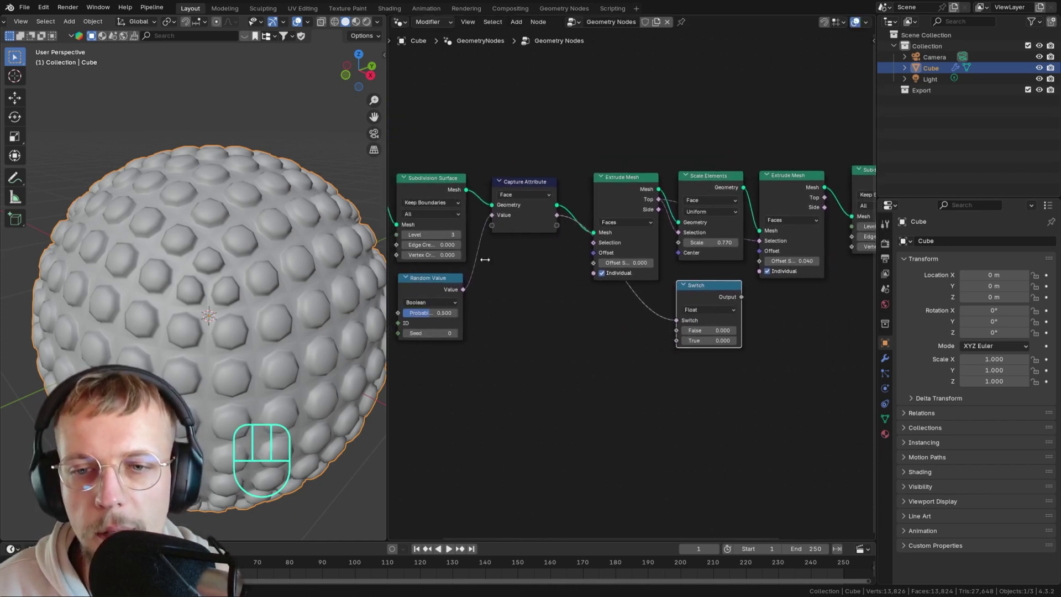
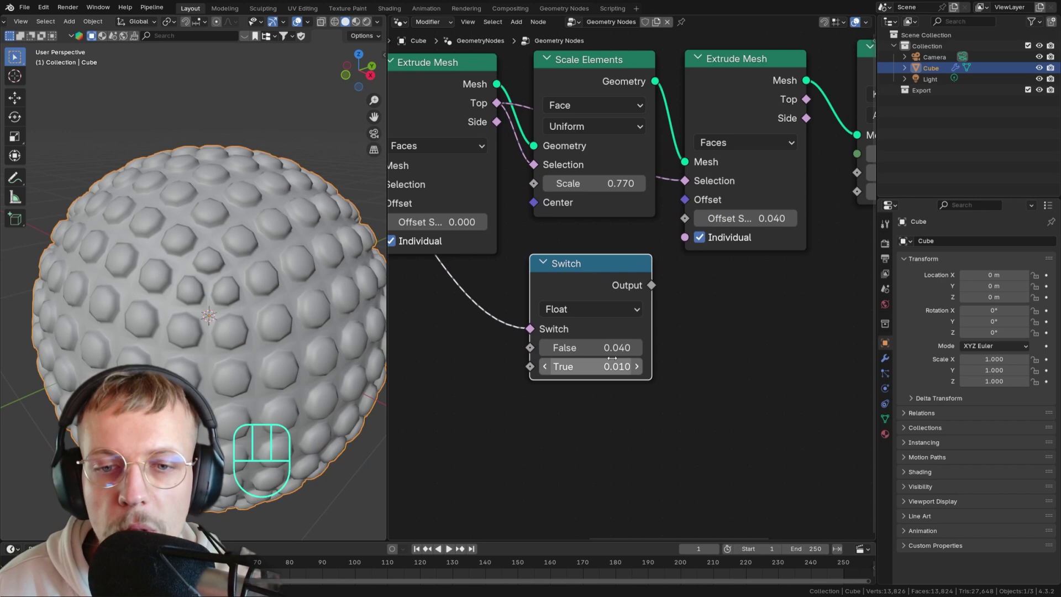
Set the switch True value to 0.010 and plug its output into the second Extrude Mesh Offset Scale.
left_click(648, 285)
left_click_drag(651, 281, 687, 227)
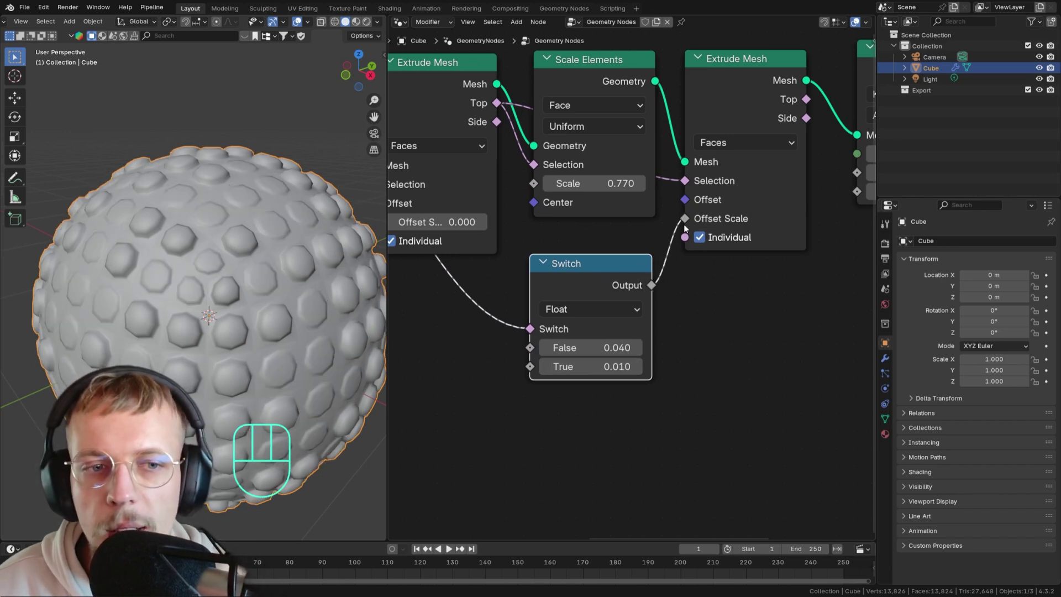
middle_click(489, 287)
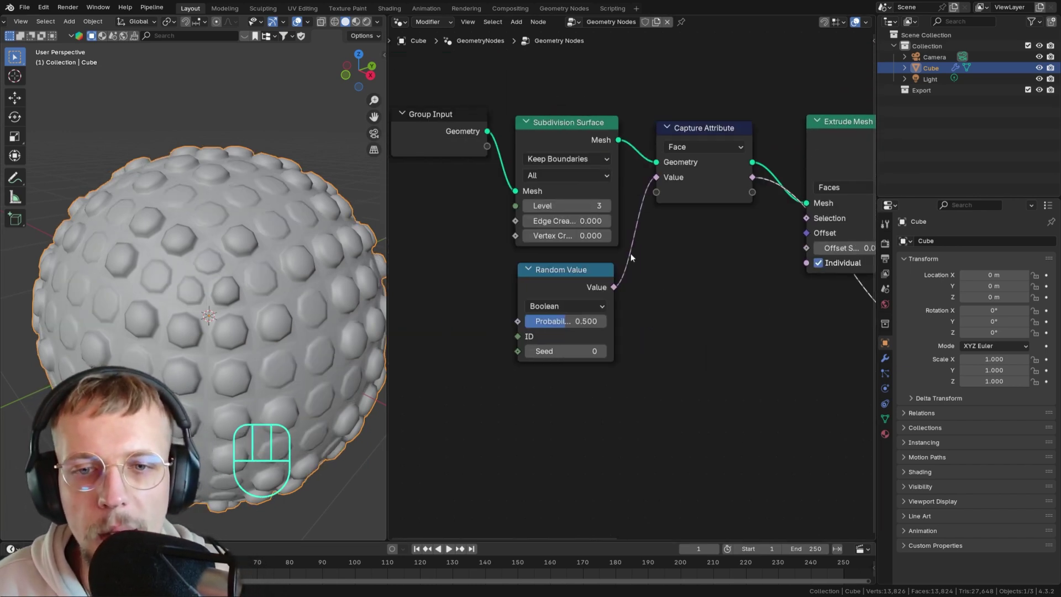
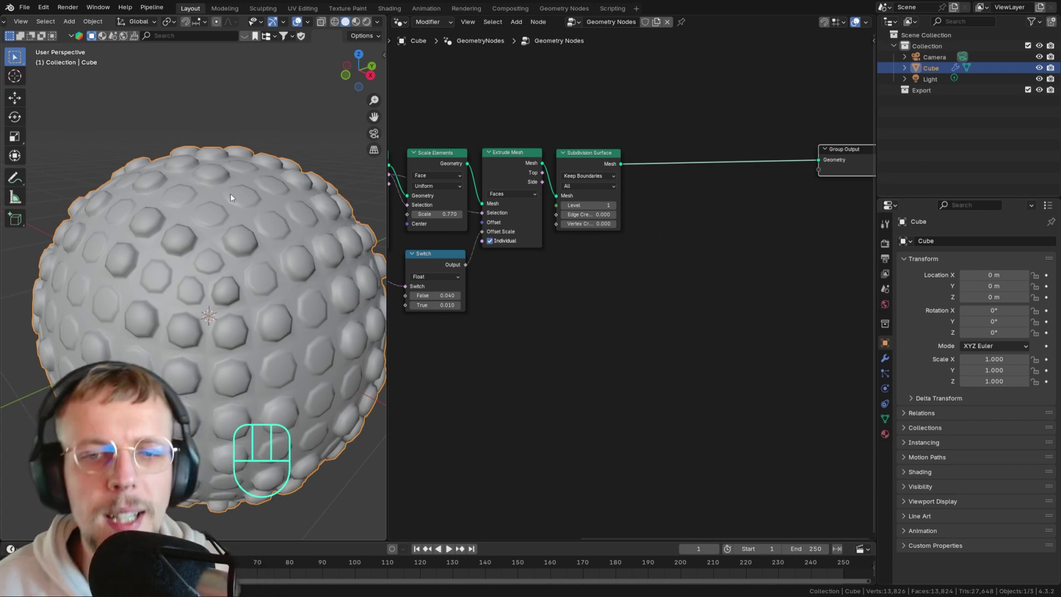
Add a Subdivision Surface node after Extrude Mesh and inspect the bumps up close.
left_click(605, 170)
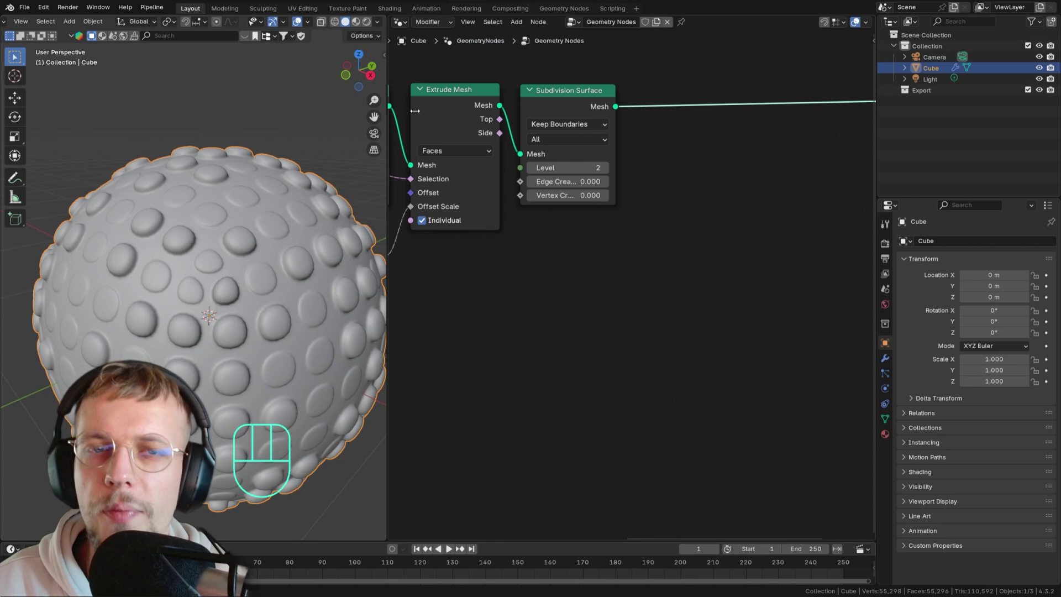
middle_click(232, 218)
left_click_drag(201, 172, 199, 253)
middle_click(192, 251)
middle_click(239, 247)
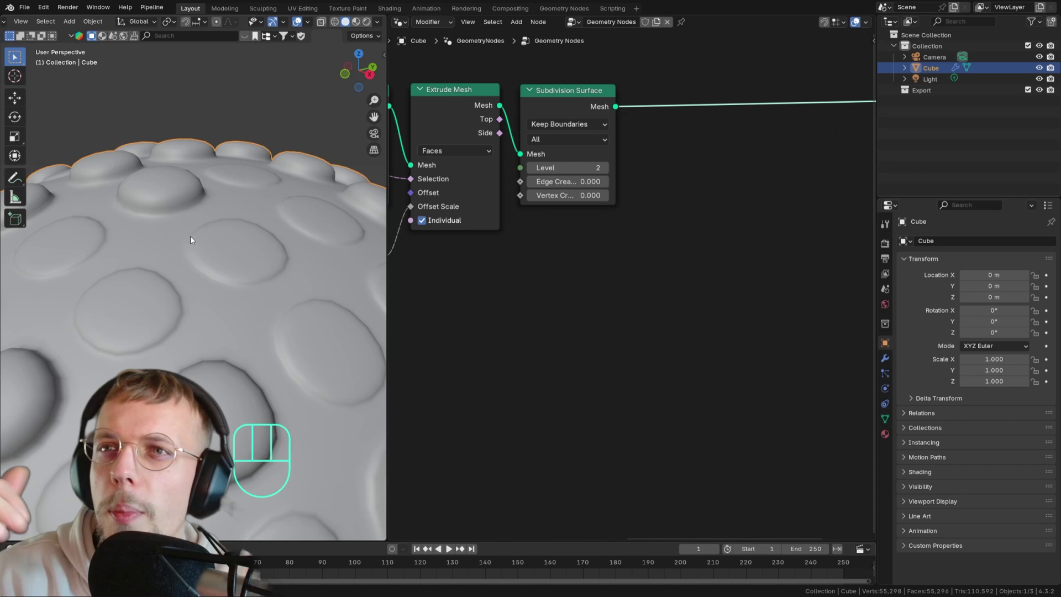
Set the Subdivision Surface Level to 2 and wire it into the Group Output.
key("d")
key("d")
key("d")
left_click(194, 248)
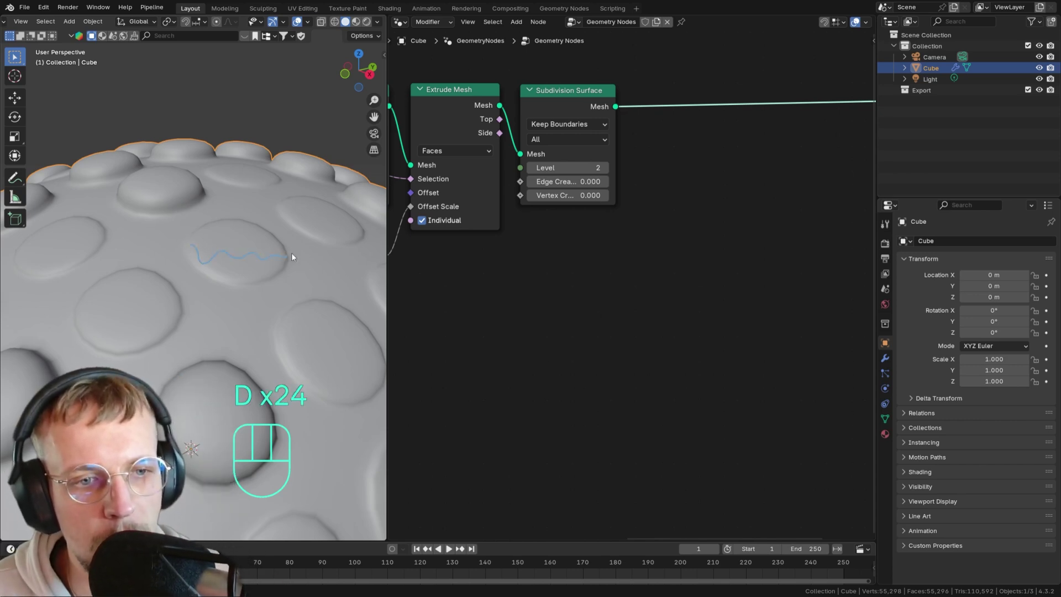
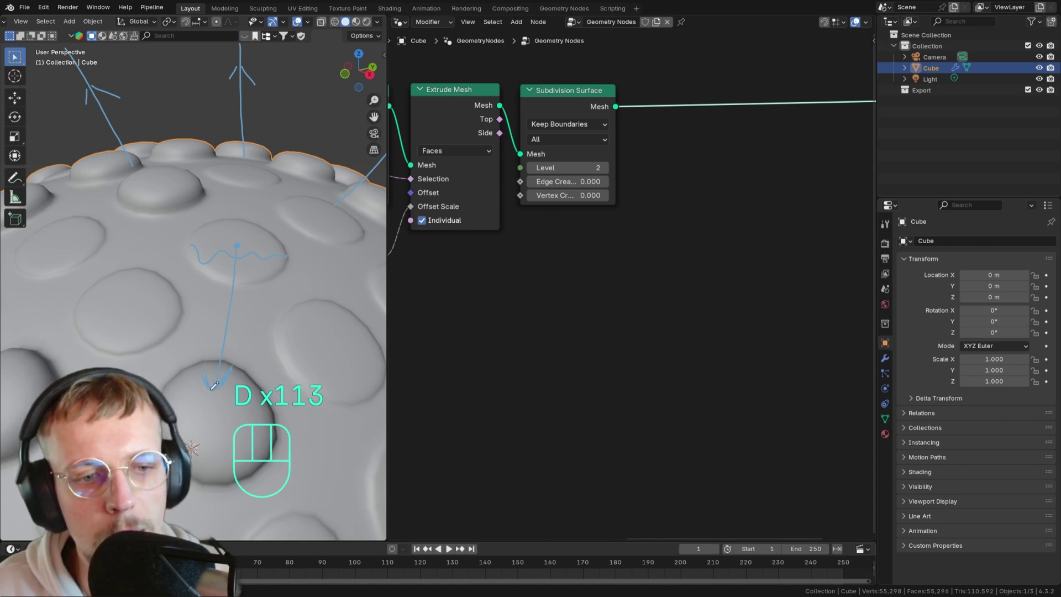
key("d")
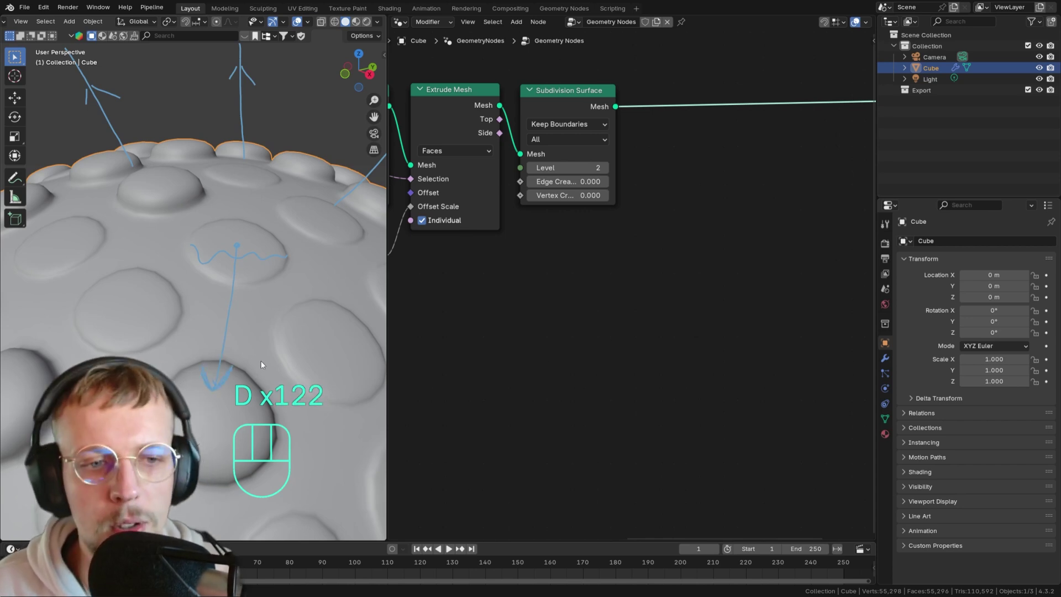
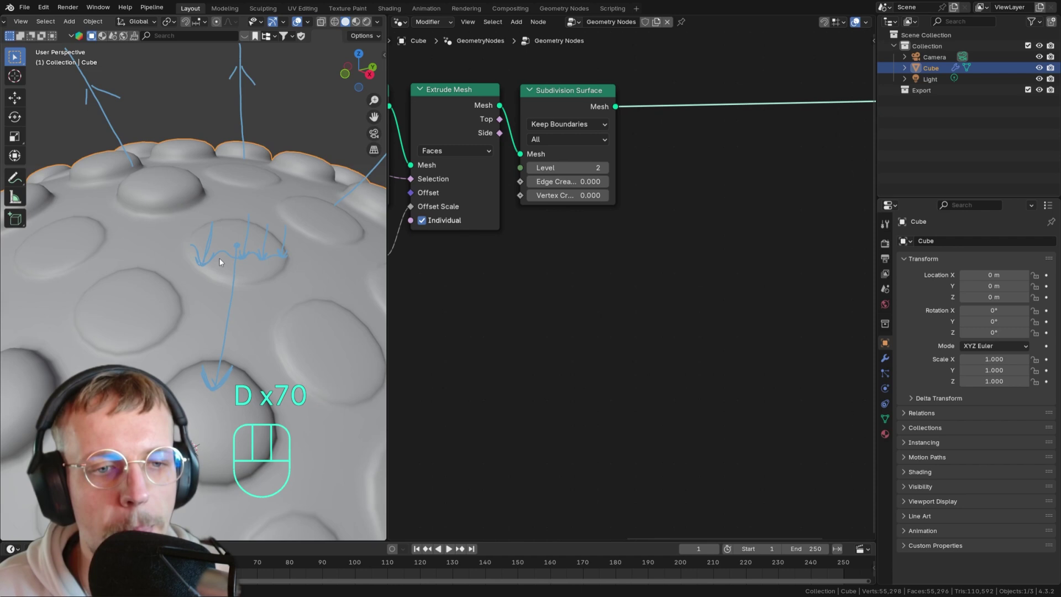
key("d")
key("d")
key("d")
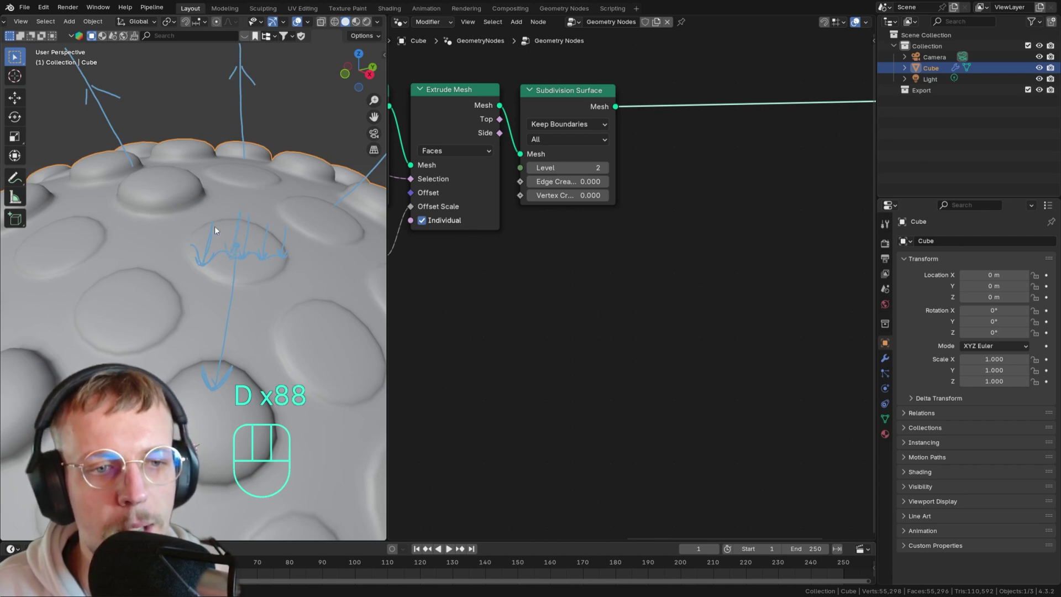
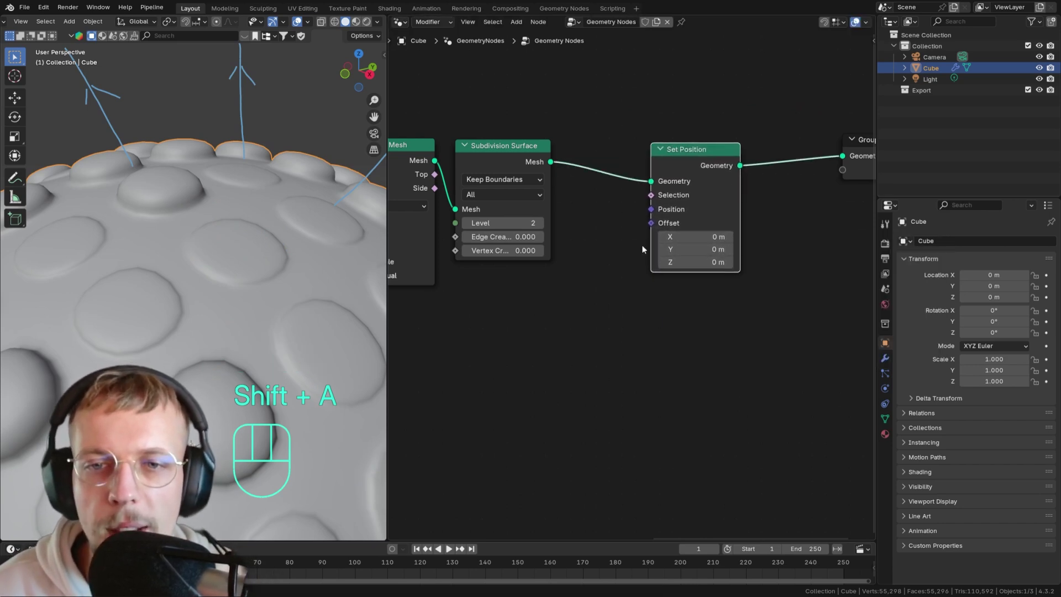
Add a Set Position node after the subdivision with a Normal input node below it.
left_click_drag(632, 316, 738, 295)
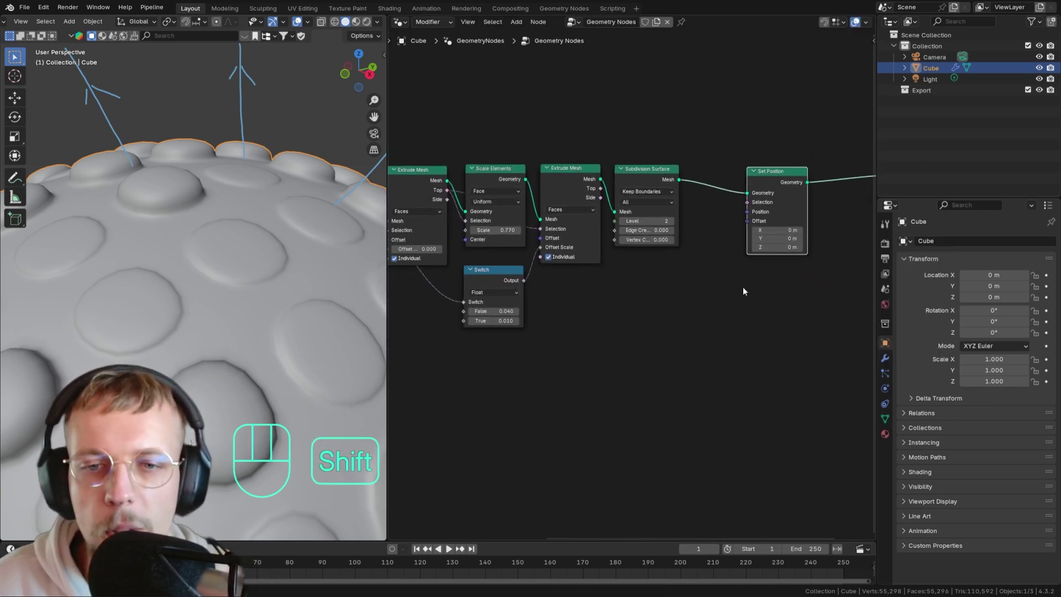
key("shift+a")
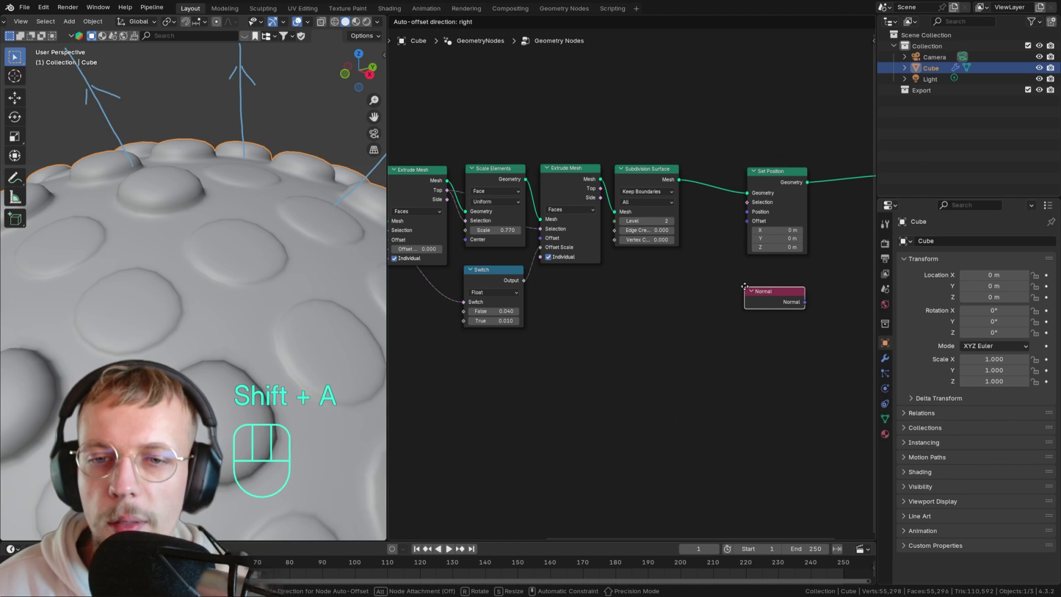
left_click(615, 267)
middle_click(700, 252)
middle_click(733, 268)
left_click(676, 189)
middle_click(616, 244)
Add a Vector-type Switch feeding Set Position's Offset, with Normal on its True input.
key("shift+a")
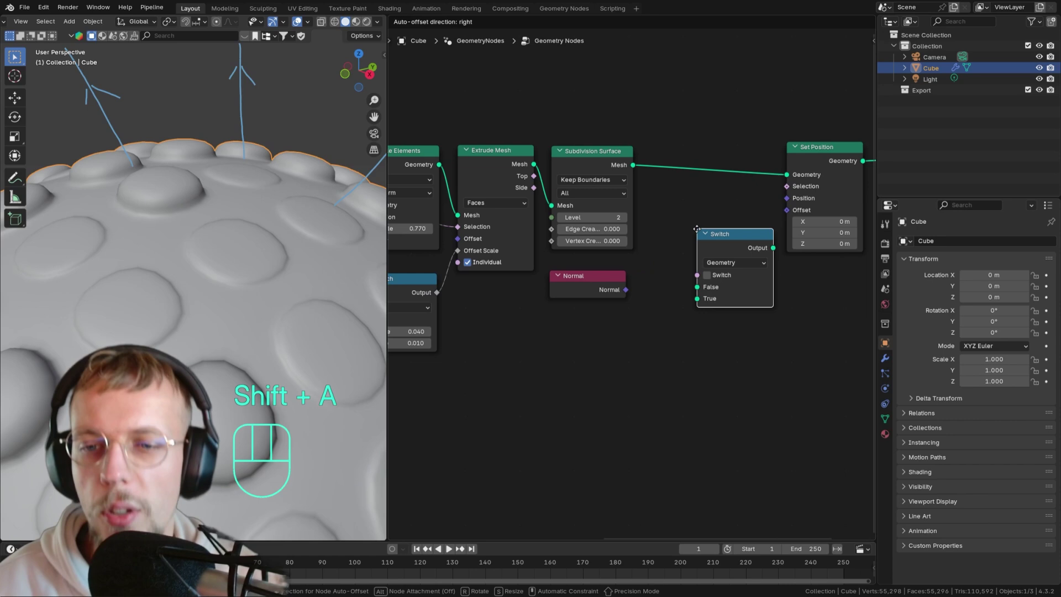
left_click(668, 219)
left_click_drag(705, 254, 700, 314)
left_click(709, 229)
left_click(609, 285)
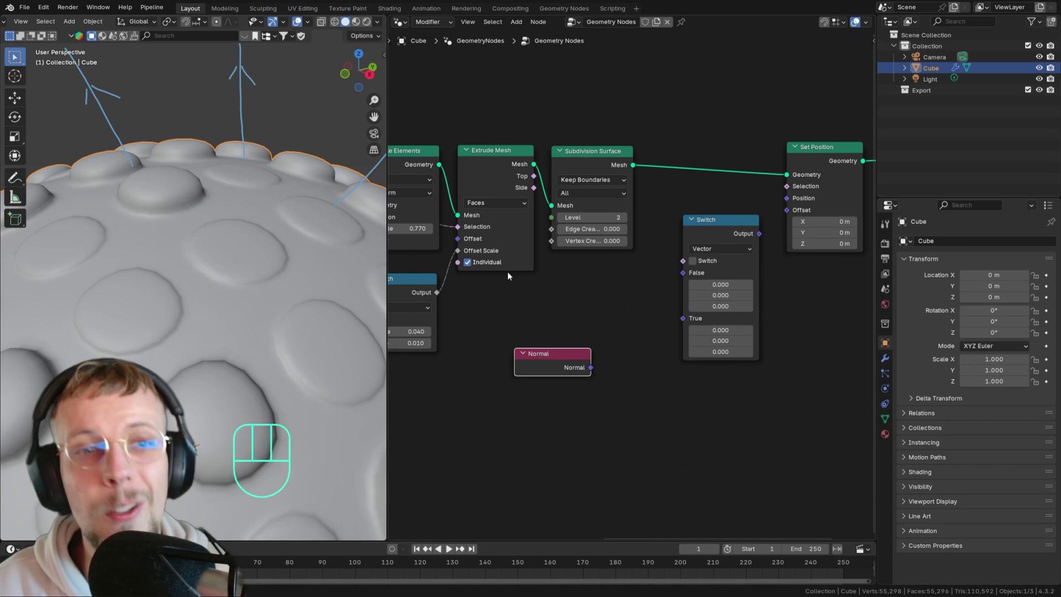
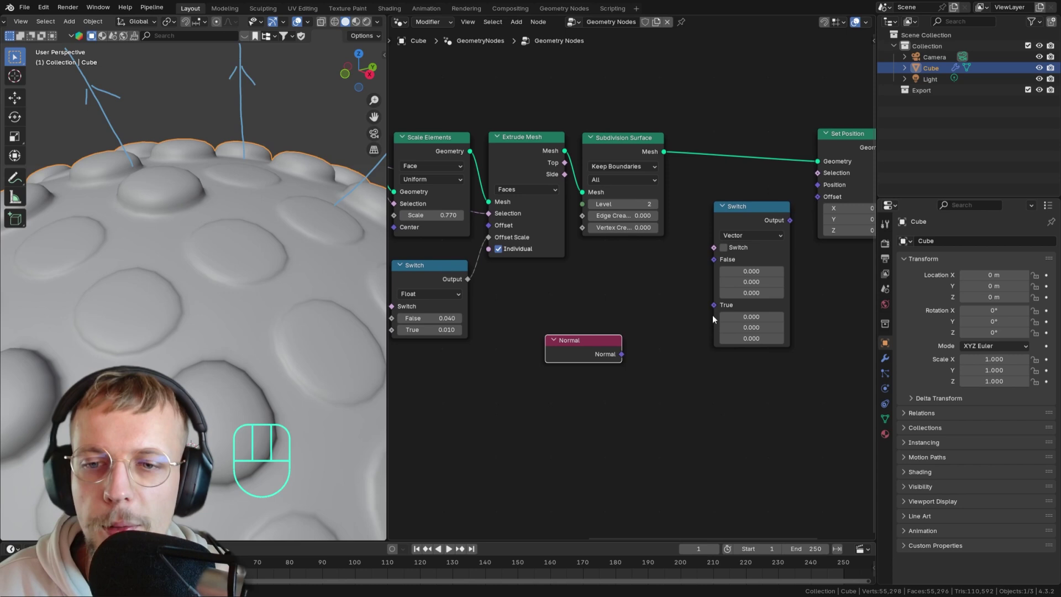
left_click(744, 218)
left_click_drag(621, 358, 724, 310)
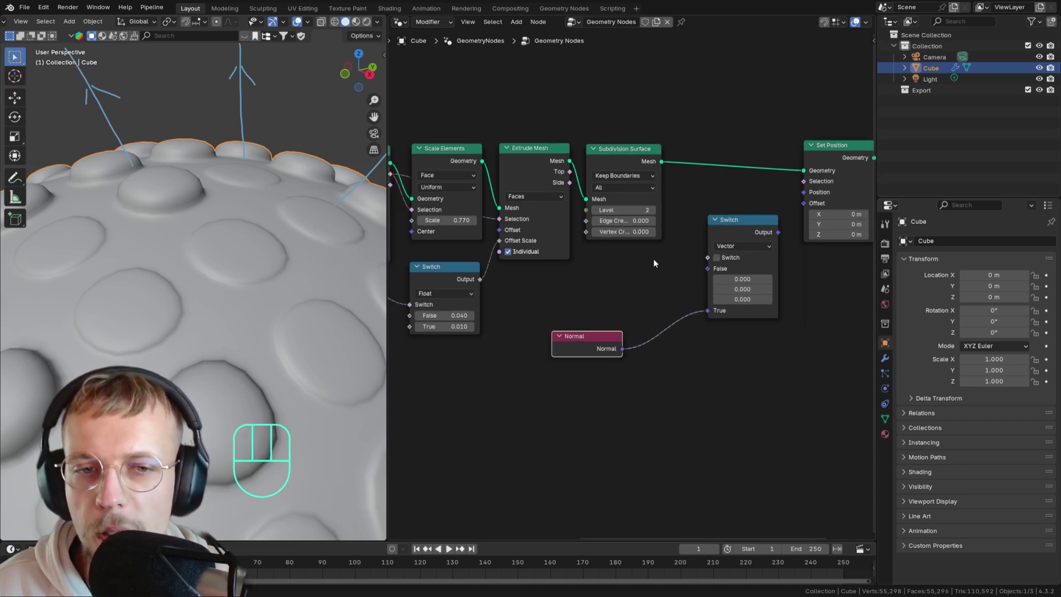
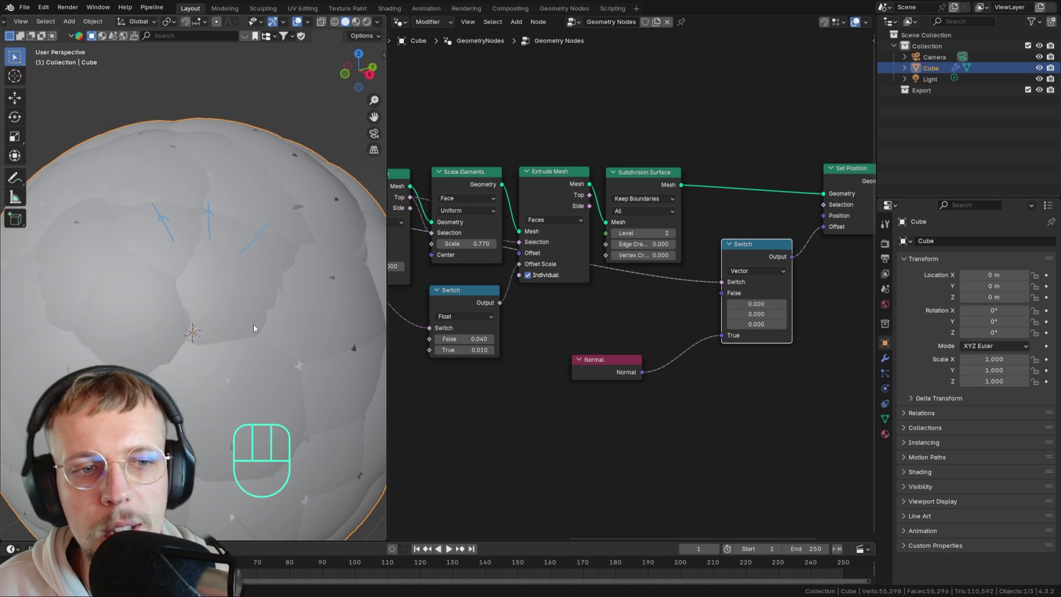
middle_click(690, 406)
Scale the Normal by -0.040 with a Vector Math node before the Switch, giving dimples.
left_click(665, 335)
key("shift+a")
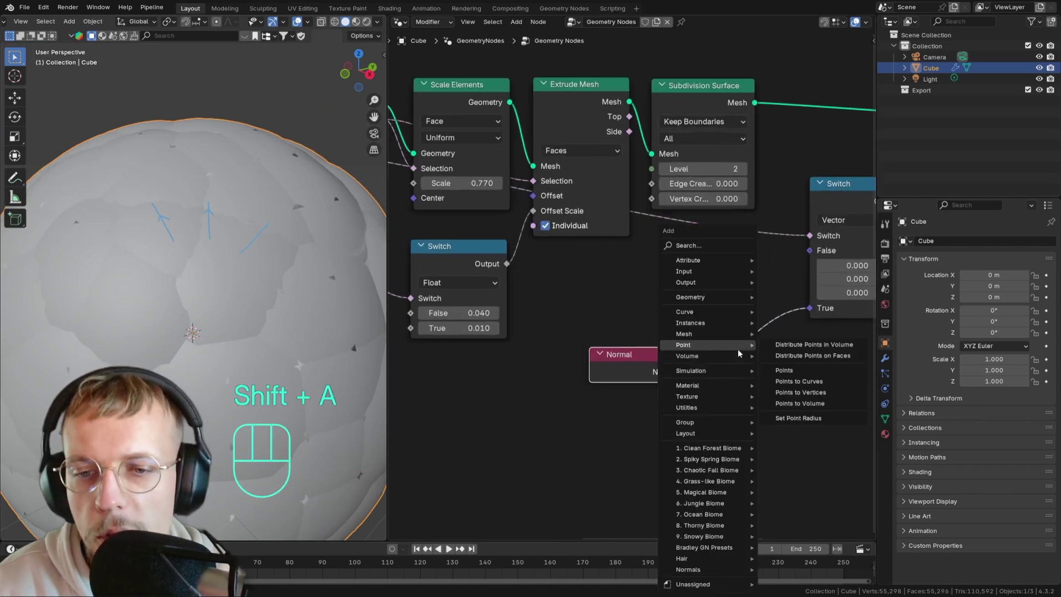
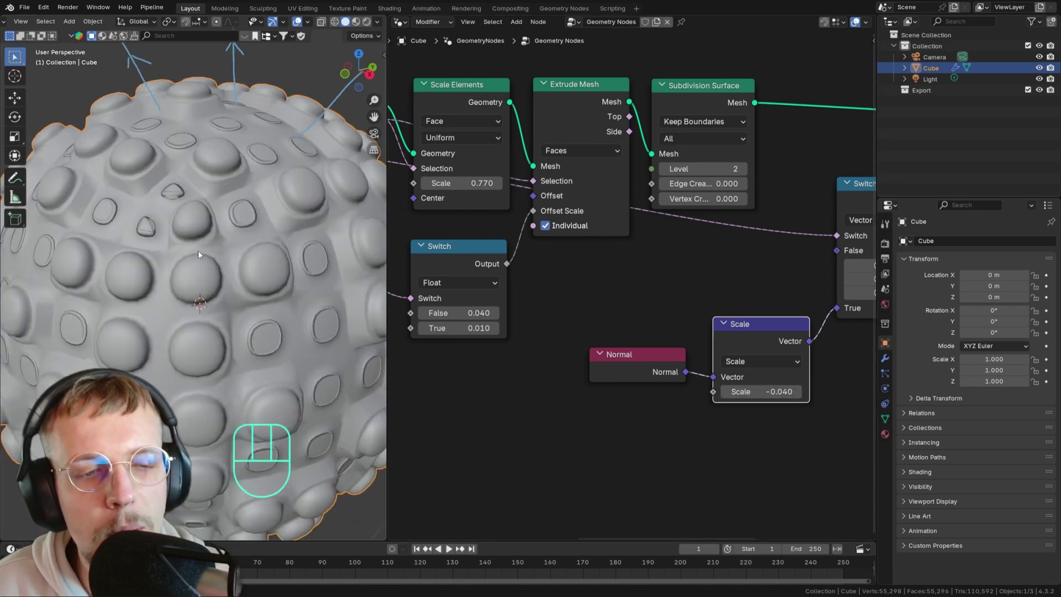
left_click_drag(241, 204, 209, 226)
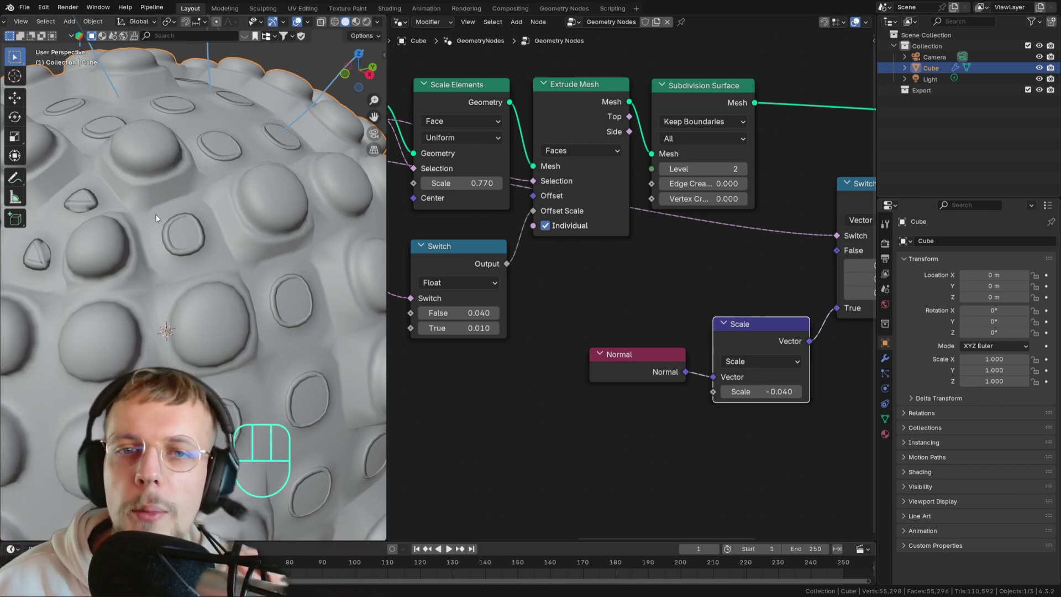
left_click_drag(632, 118, 309, 193)
key("Escape")
key("d")
key("d")
key("d")
Drive Set Position's Selection from the Extrude Mesh Top faces.
left_click(297, 284)
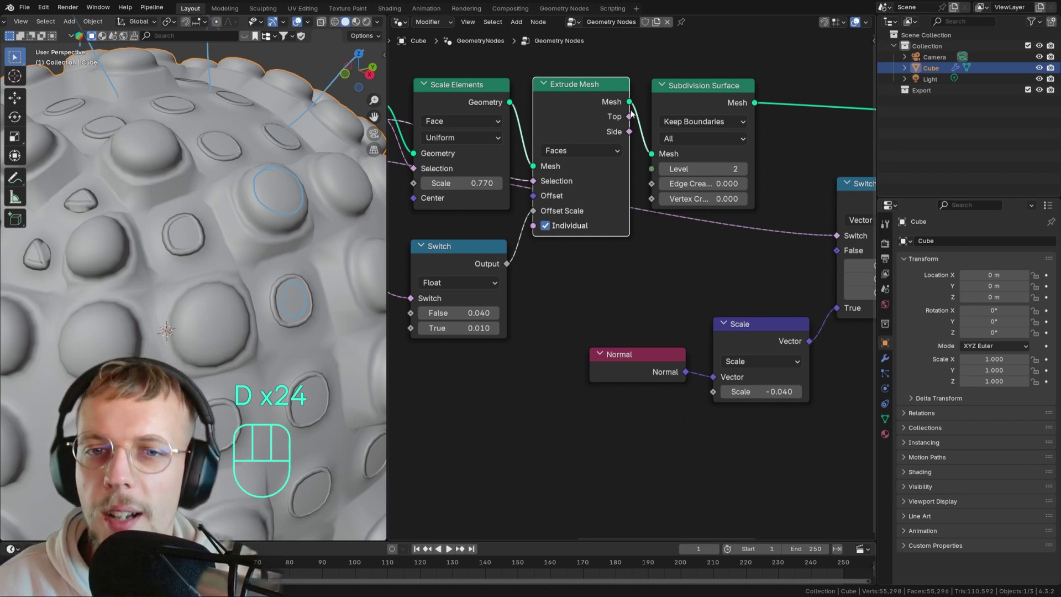
left_click(634, 121)
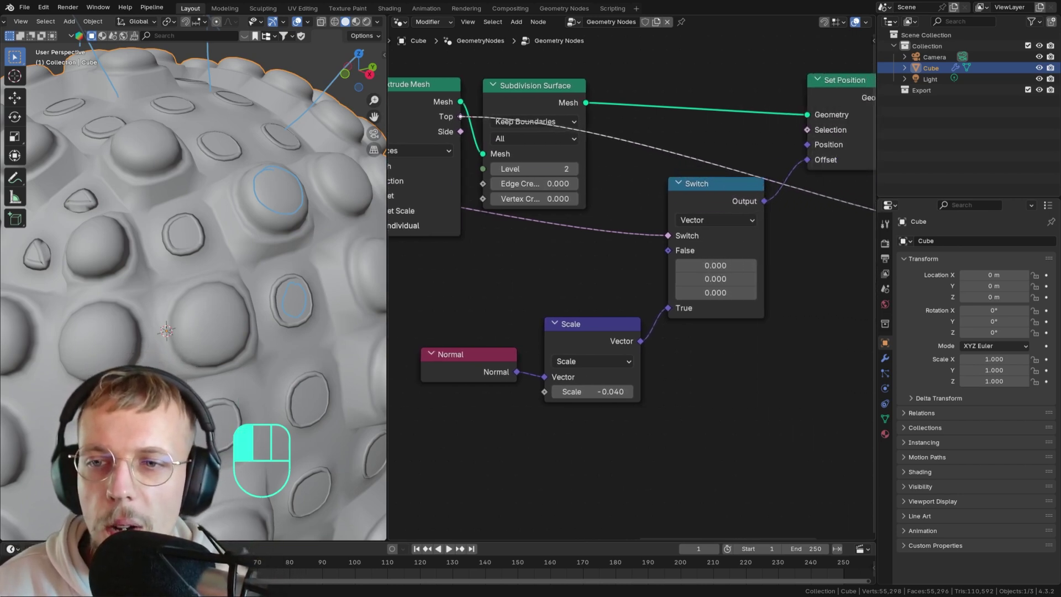
left_click_drag(799, 142, 710, 131)
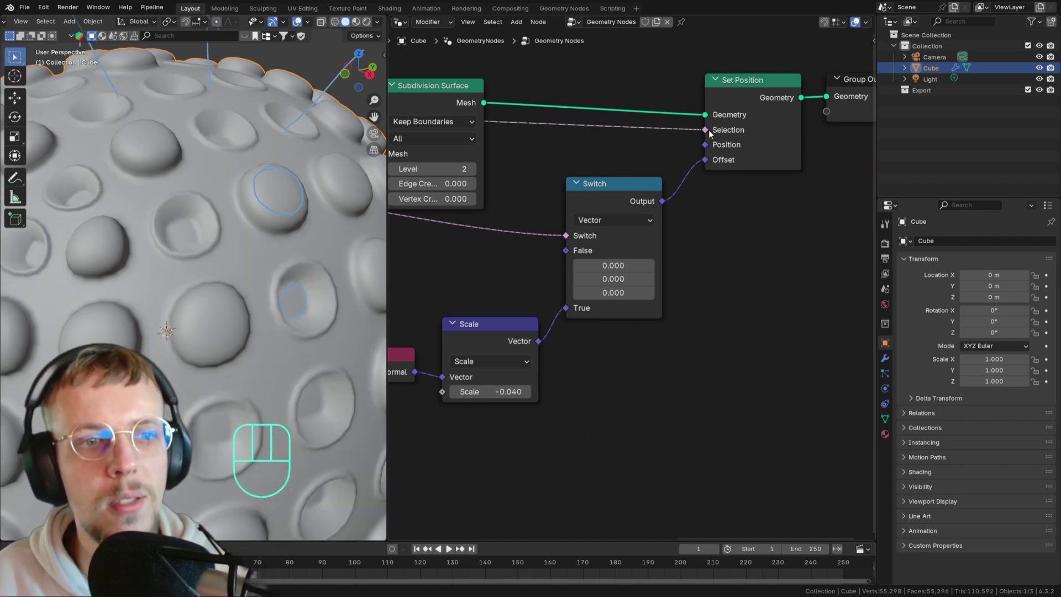
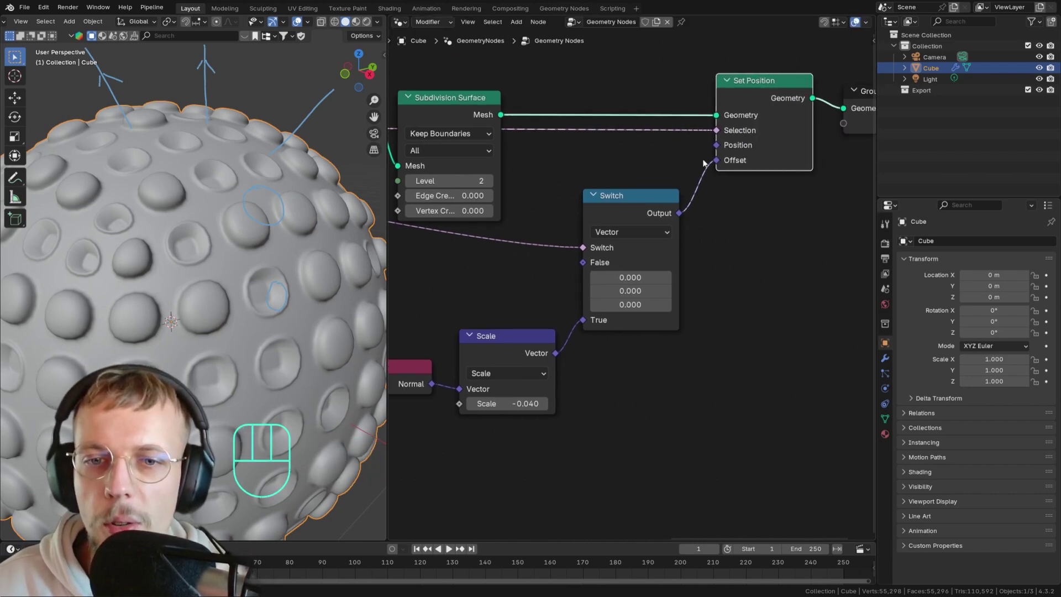
left_click_drag(602, 231, 708, 168)
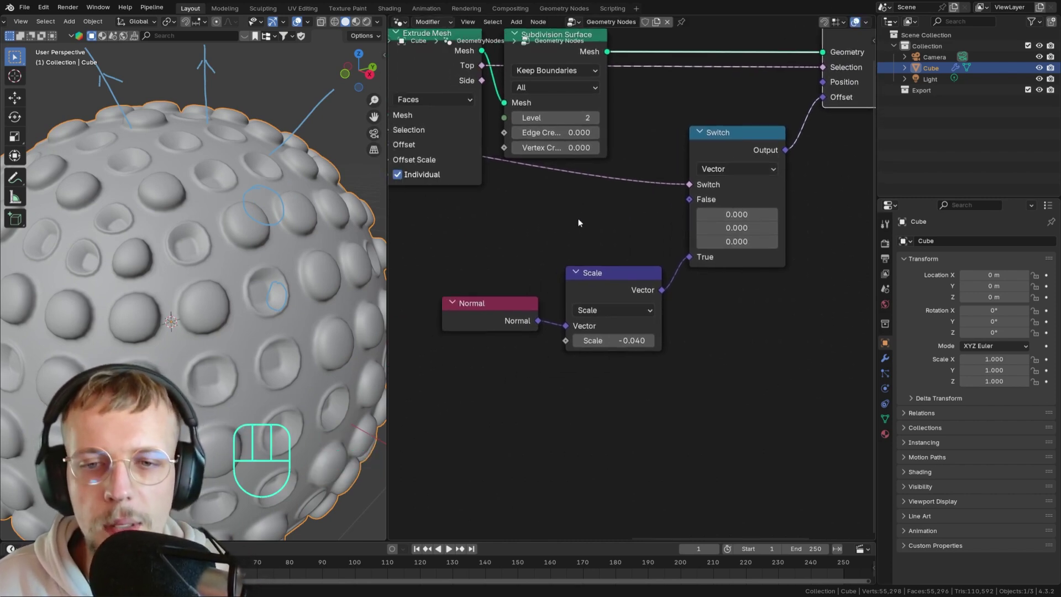
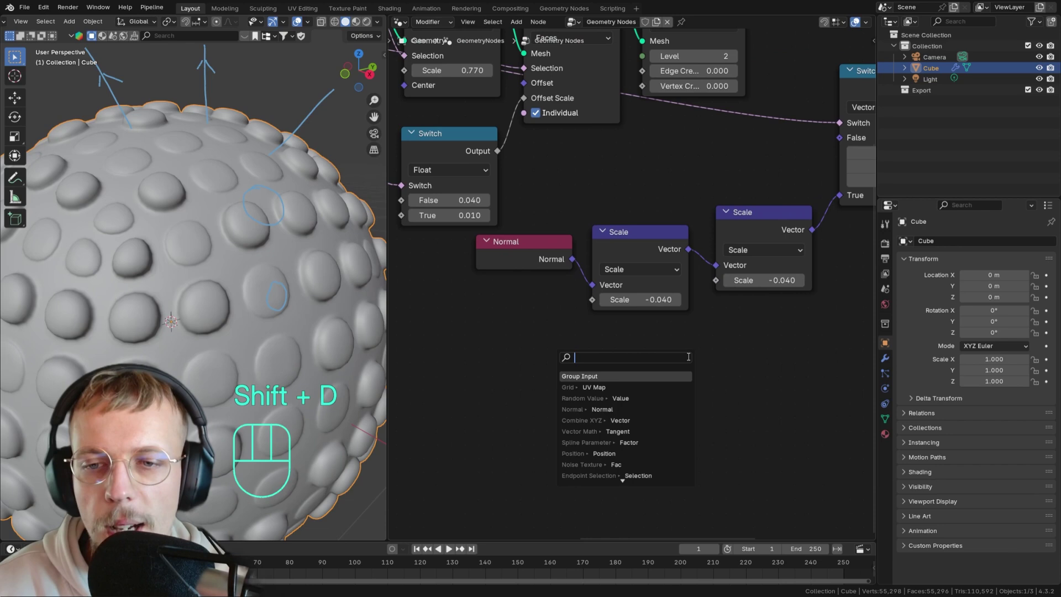
Feed a scale-20 Noise Texture into a second vector Scale node multiplying the offset.
left_click(661, 344)
left_click(614, 347)
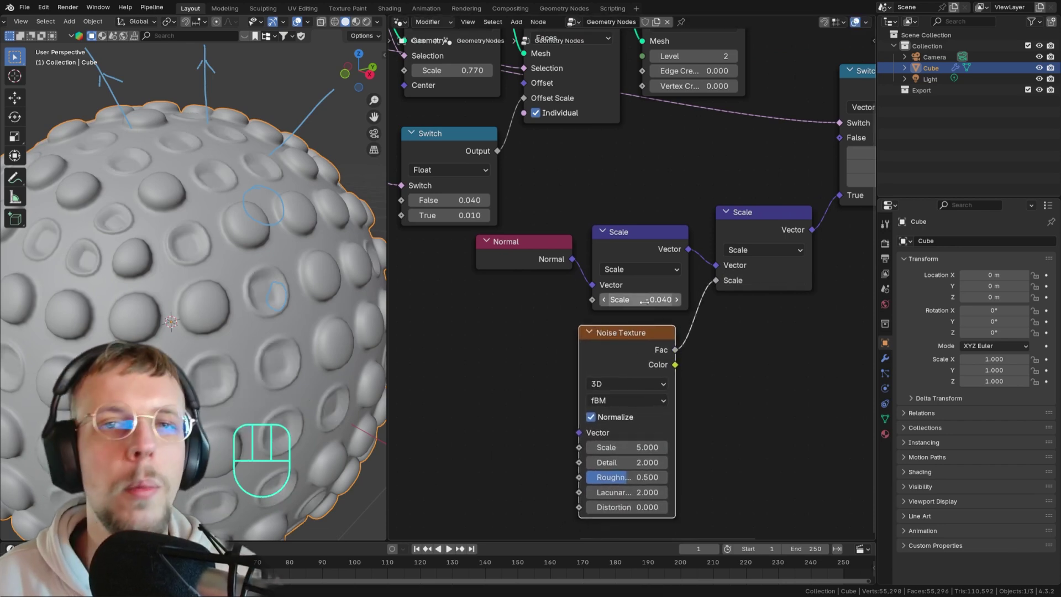
middle_click(655, 379)
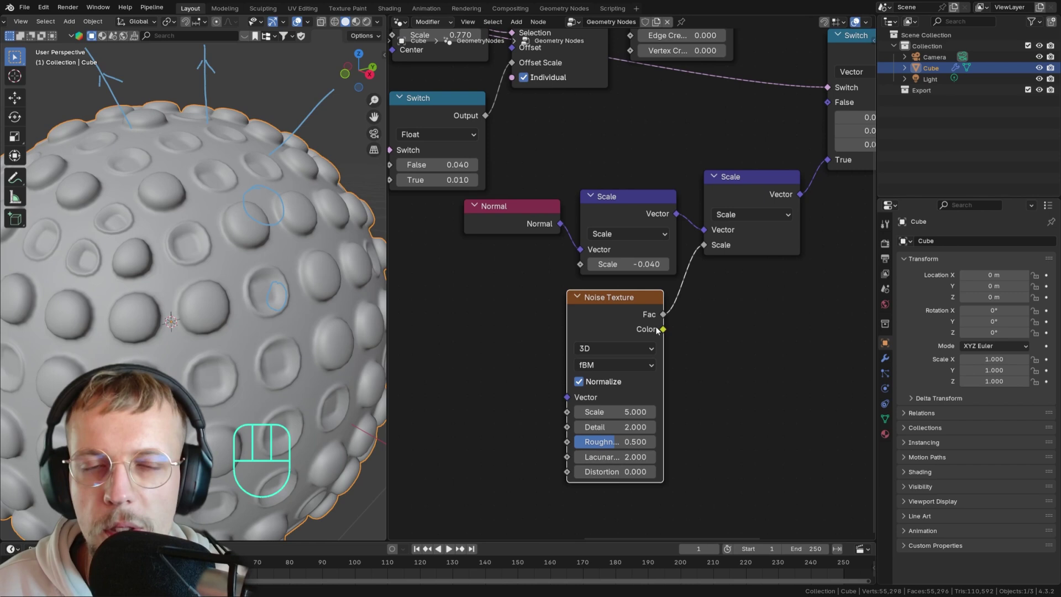
middle_click(723, 235)
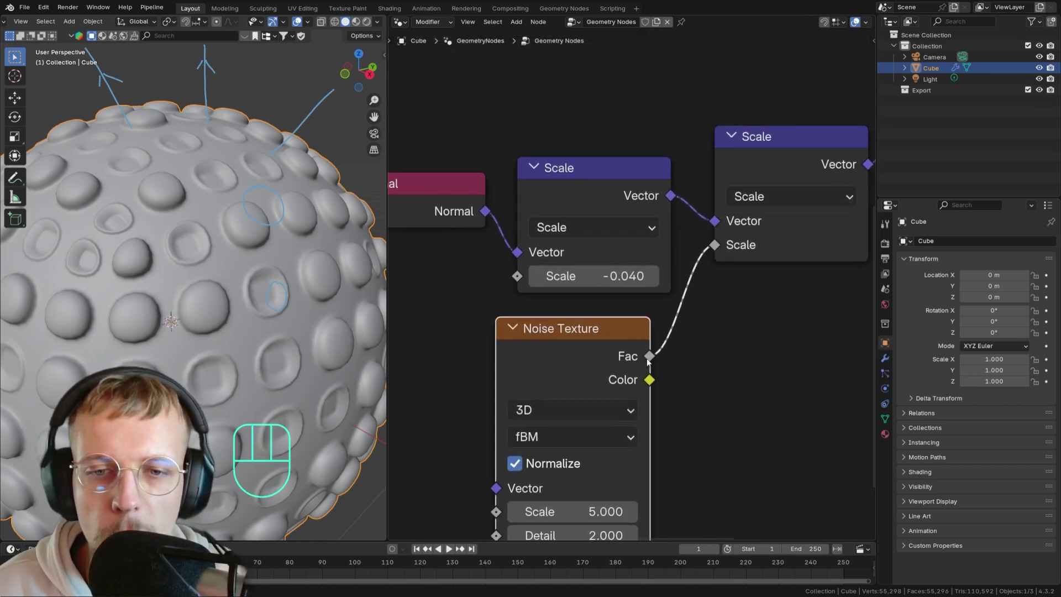
left_click_drag(610, 337, 620, 325)
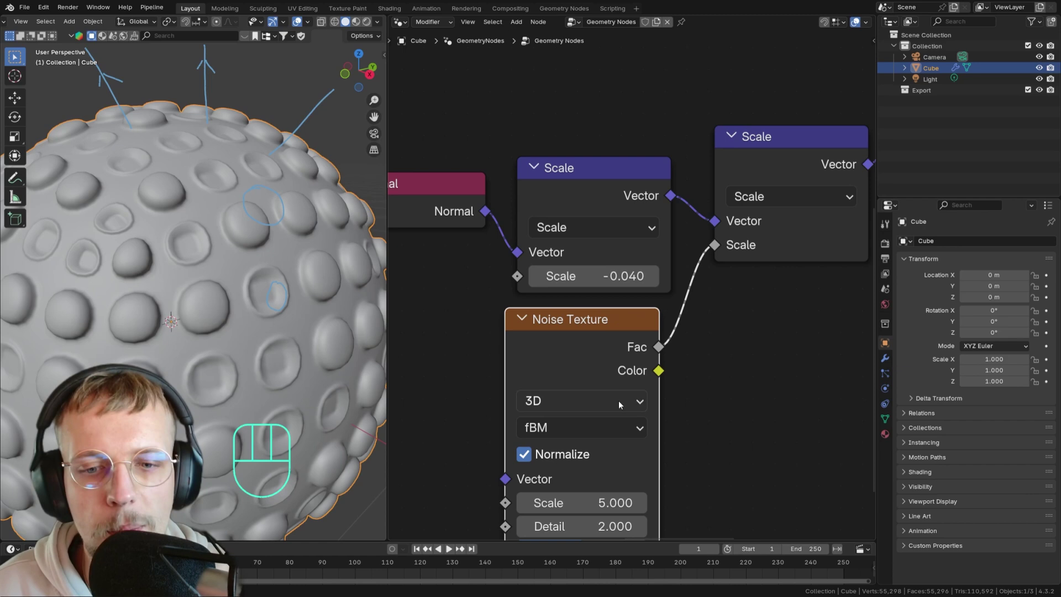
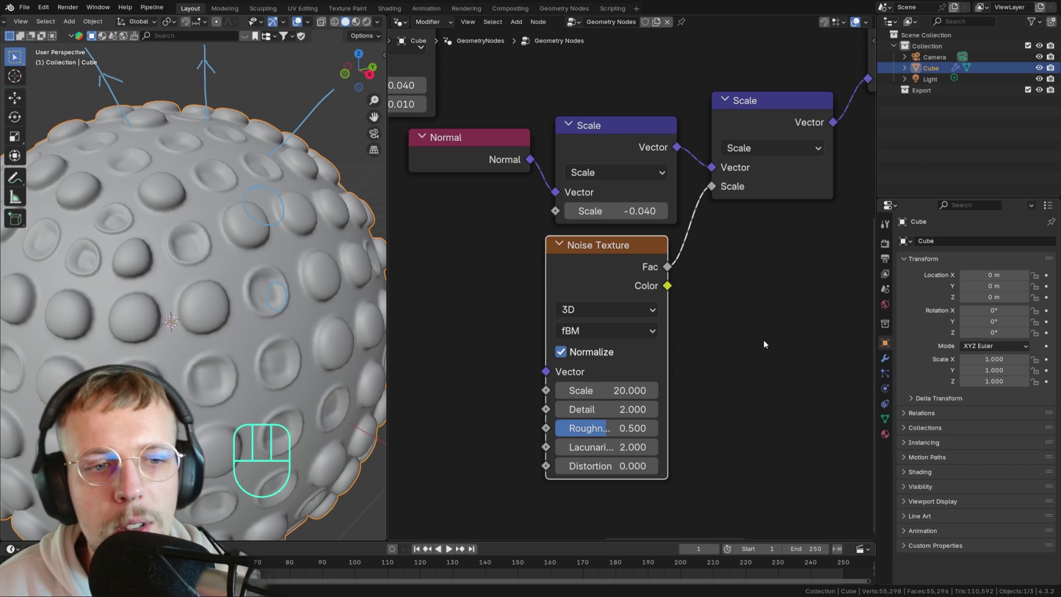
middle_click(722, 231)
left_click_drag(485, 155, 594, 198)
Insert a Color Ramp on the link between the Noise Texture and the Scale node.
key("g")
left_click(590, 191)
left_click(725, 152)
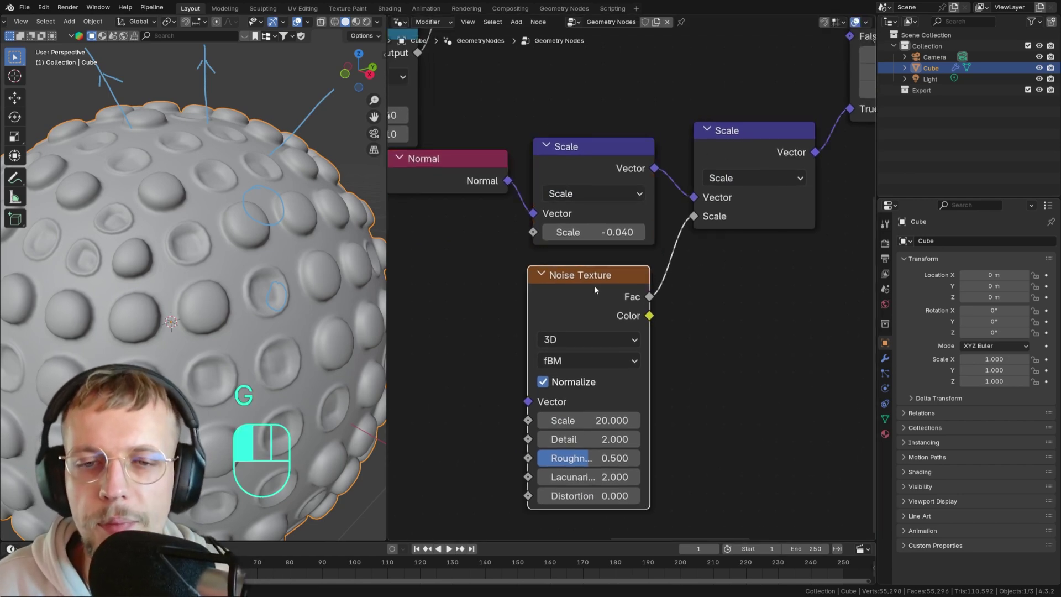
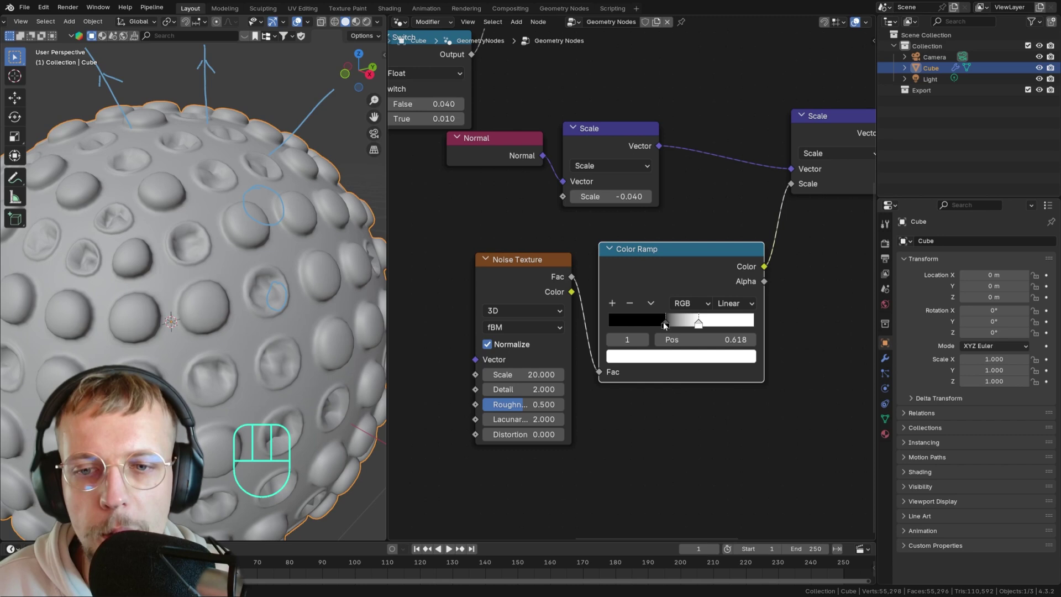
Tighten the Color Ramp's black-to-white transition by moving its stops closer.
left_click(673, 328)
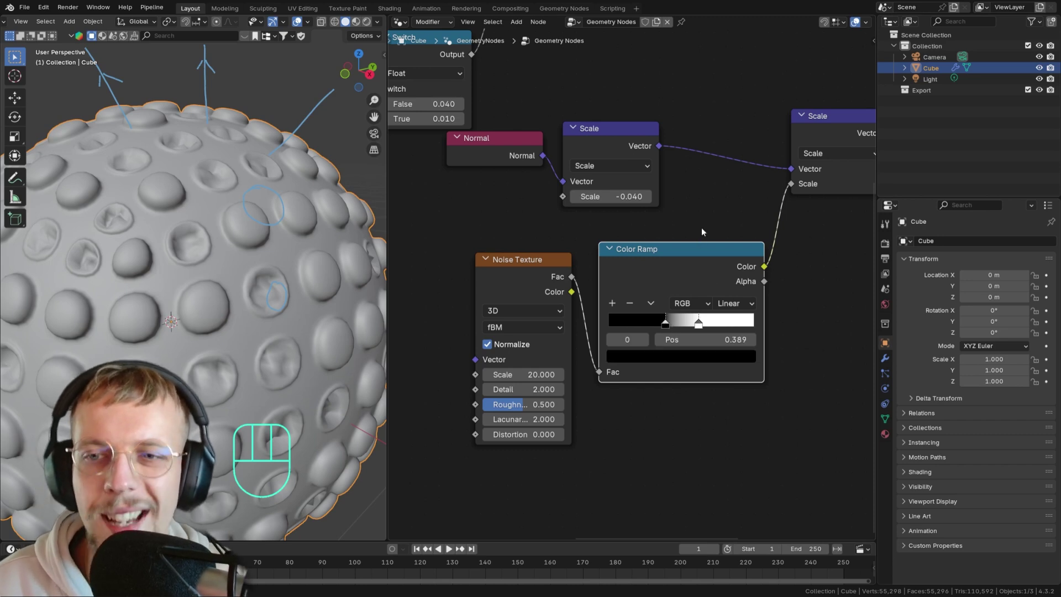
middle_click(659, 150)
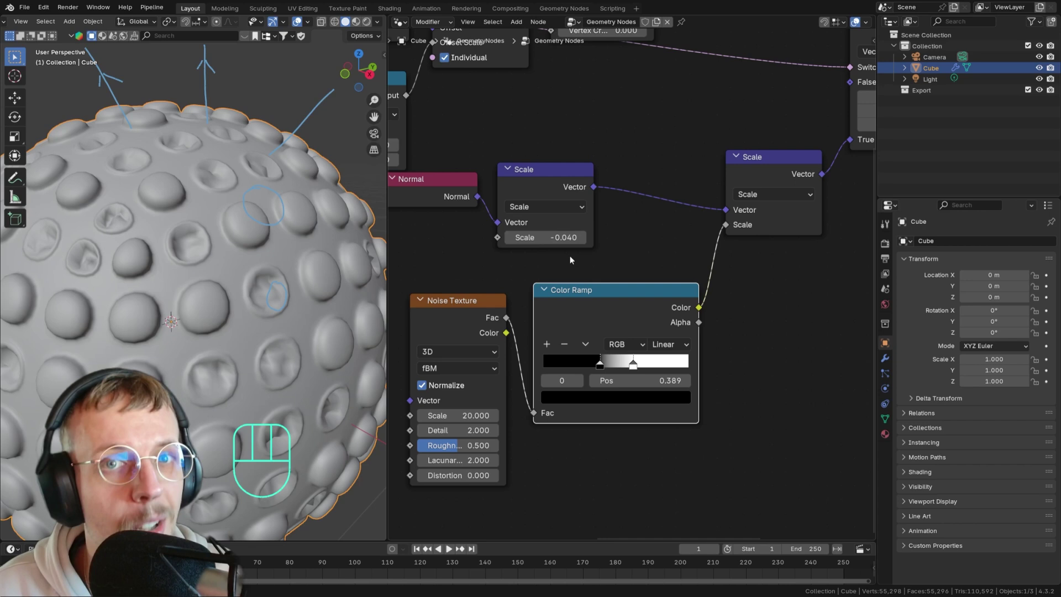
middle_click(634, 262)
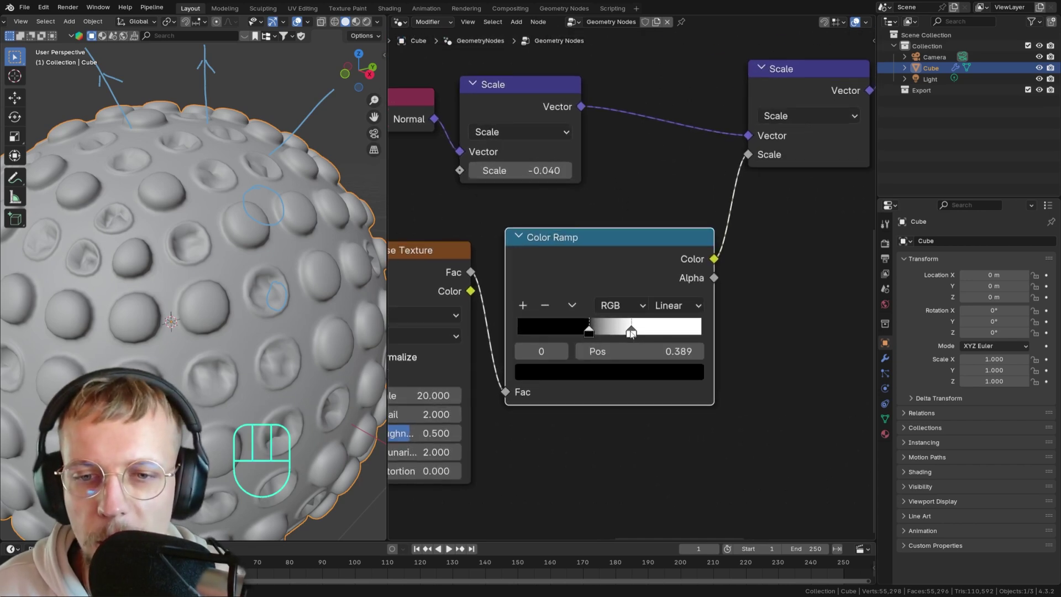
left_click(631, 334)
left_click_drag(569, 205, 666, 297)
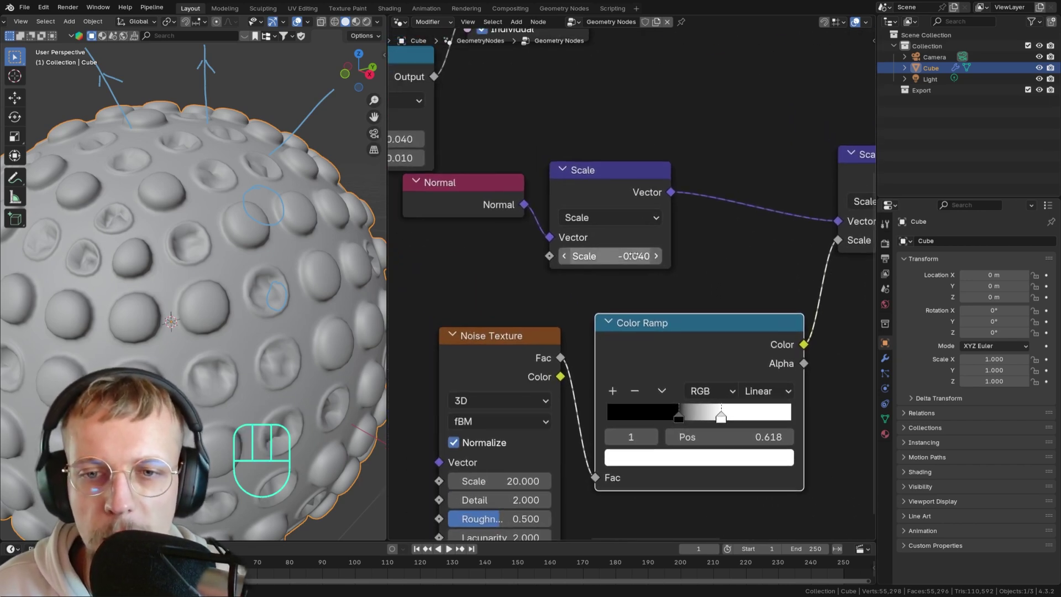
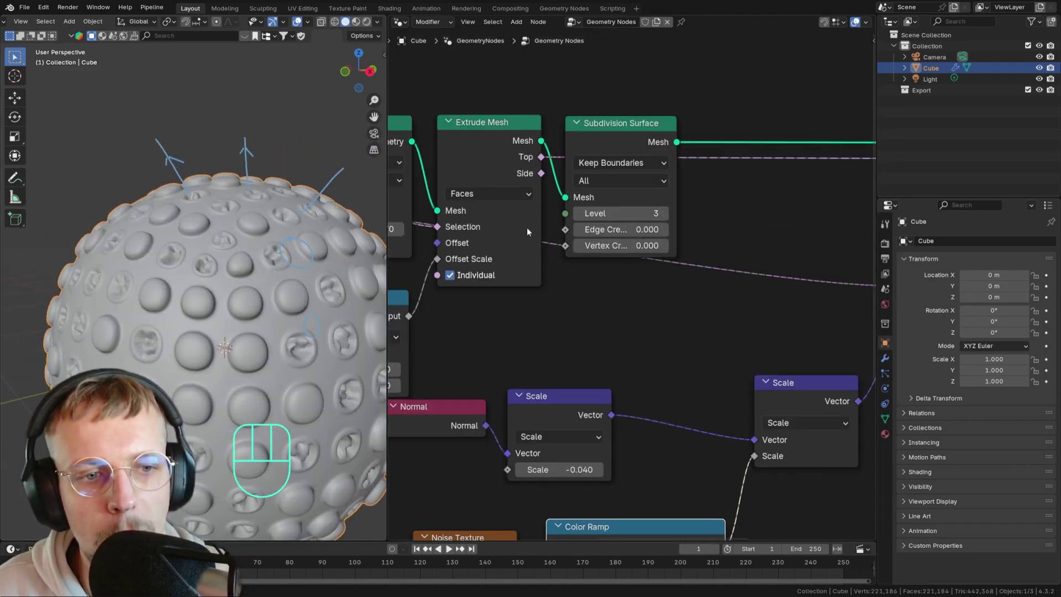
Lower the mid-chain Subdivision Surface level to 2 and bring the Group Output into view.
left_click(579, 215)
left_click_drag(338, 296, 343, 261)
left_click_drag(334, 276, 282, 275)
middle_click(550, 358)
middle_click(593, 333)
middle_click(644, 304)
middle_click(606, 354)
left_click_drag(669, 354, 646, 356)
left_click_drag(705, 350, 738, 354)
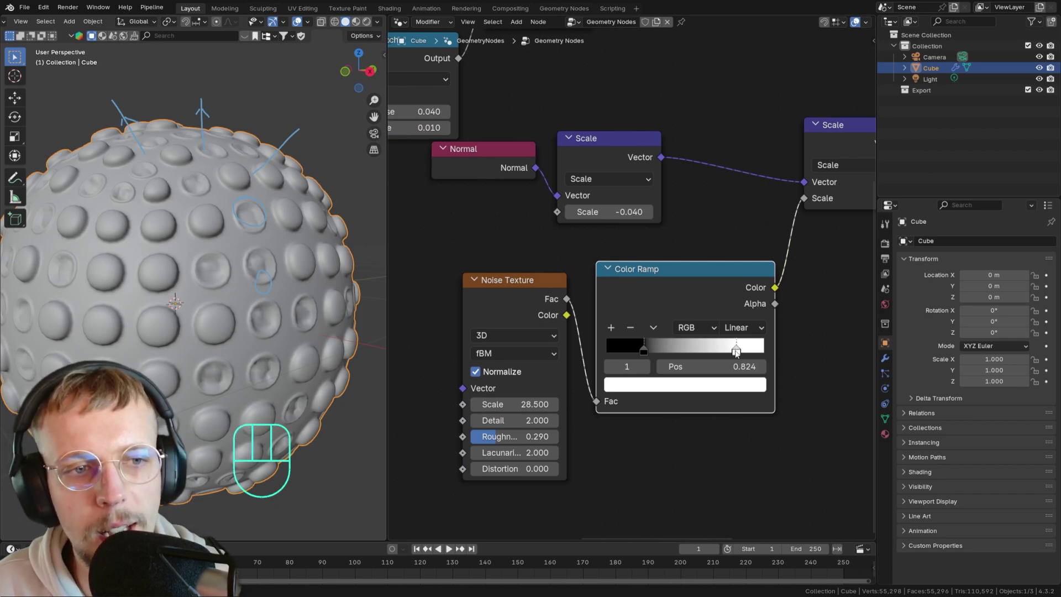
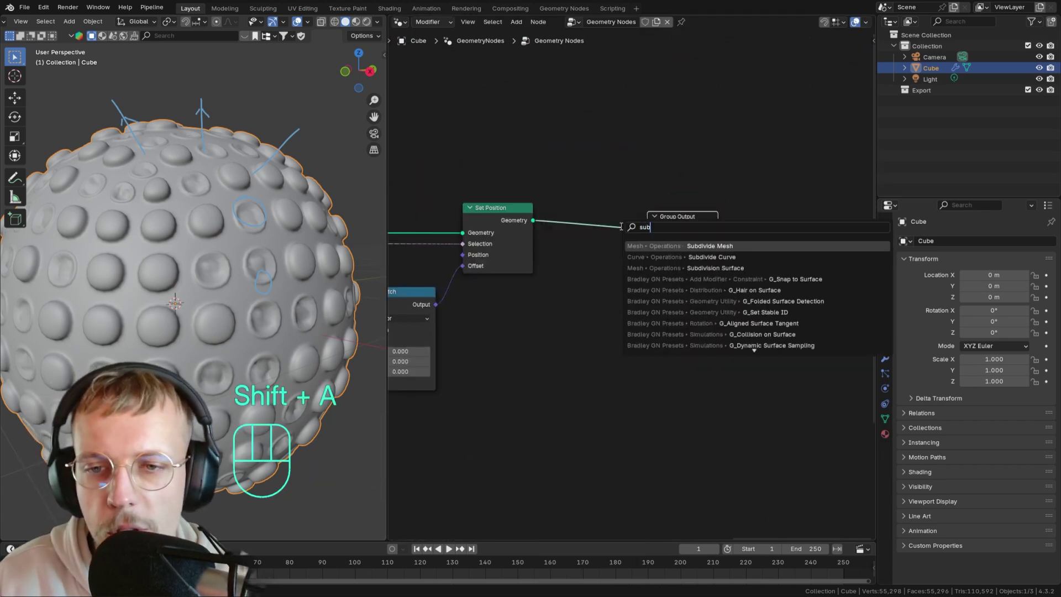
Add a level-1 Subdivision Surface between Set Position and the Group Output.
key("Down")
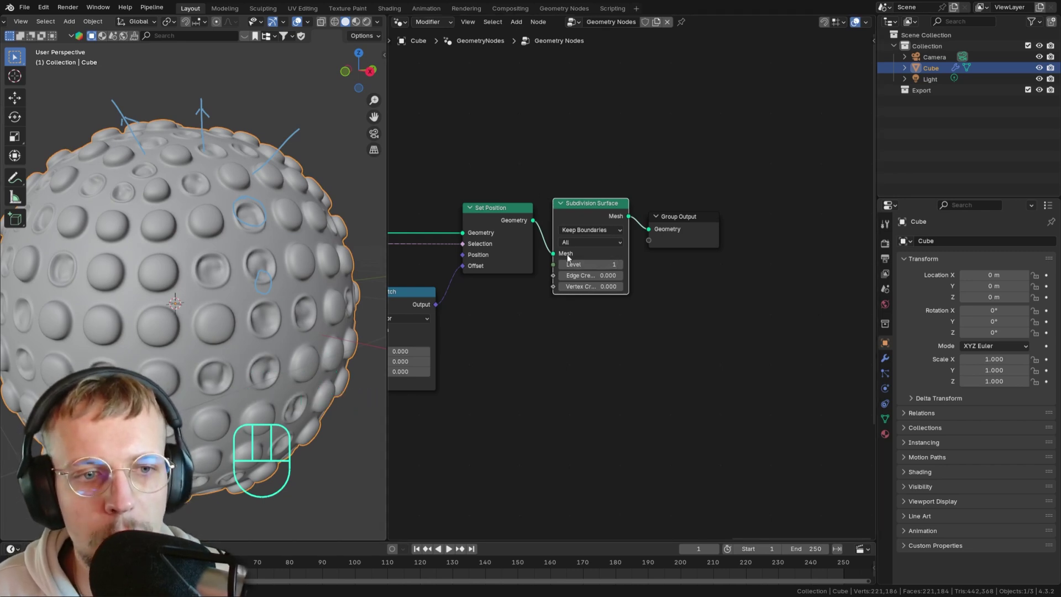
key("n")
key("n")
key("m")
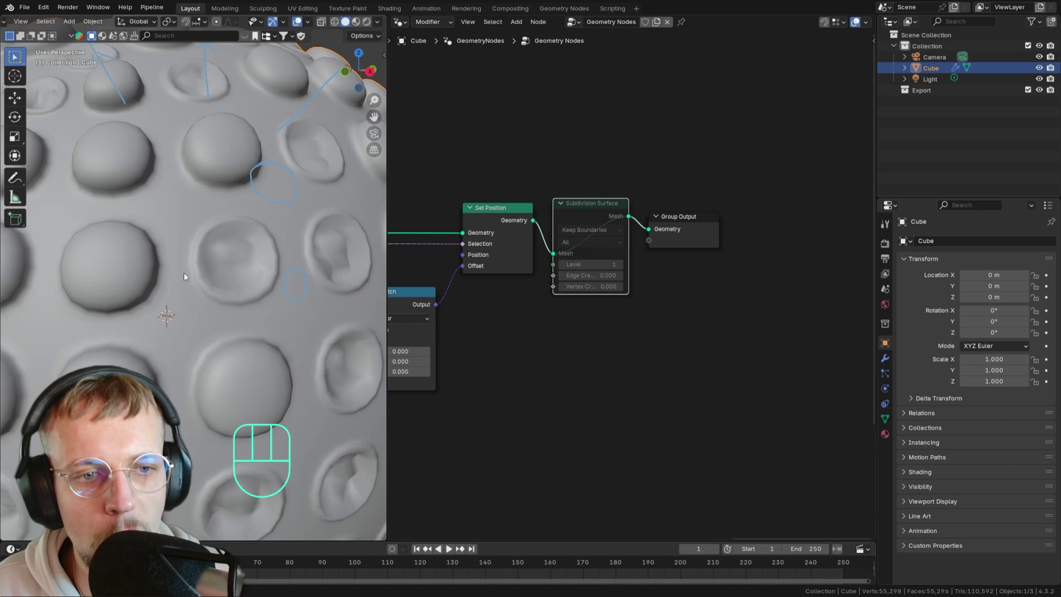
key("m")
middle_click(494, 271)
middle_click(600, 285)
middle_click(557, 314)
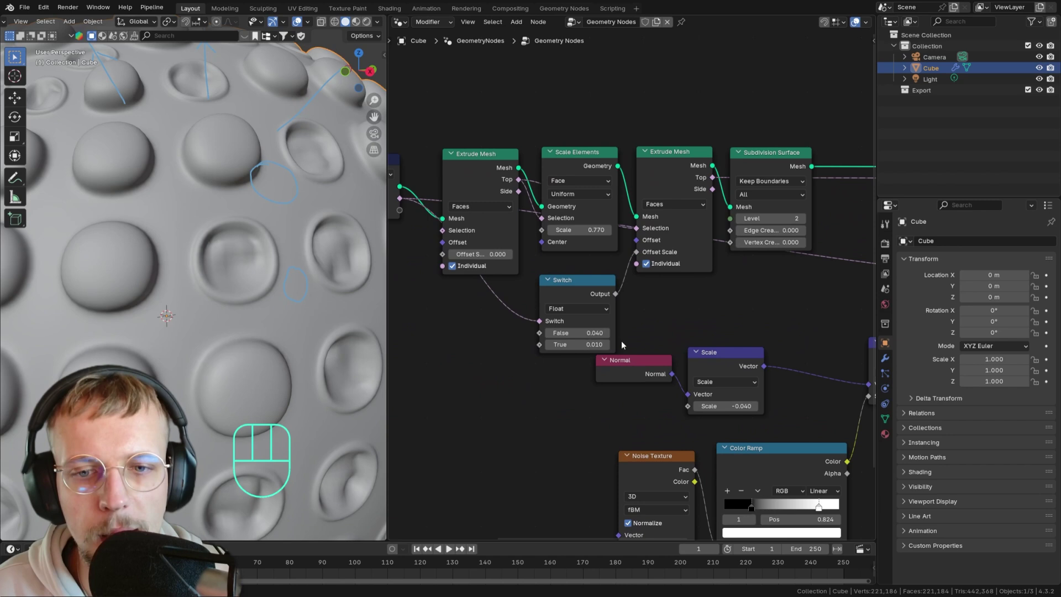
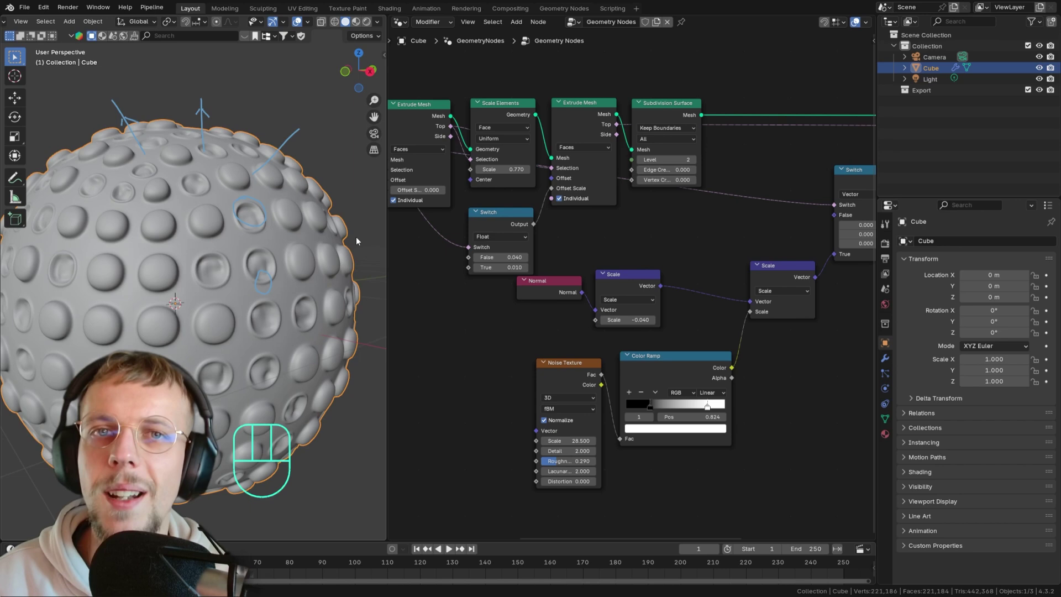
Show the cube's Principled BSDF material in the Shader Editor.
left_click_drag(400, 26, 433, 126)
left_click(887, 247)
left_click_drag(995, 243, 990, 276)
Switch to Cycles with a rendered viewport and set Transmission Weight to 1 for glass.
left_click_drag(988, 268, 987, 296)
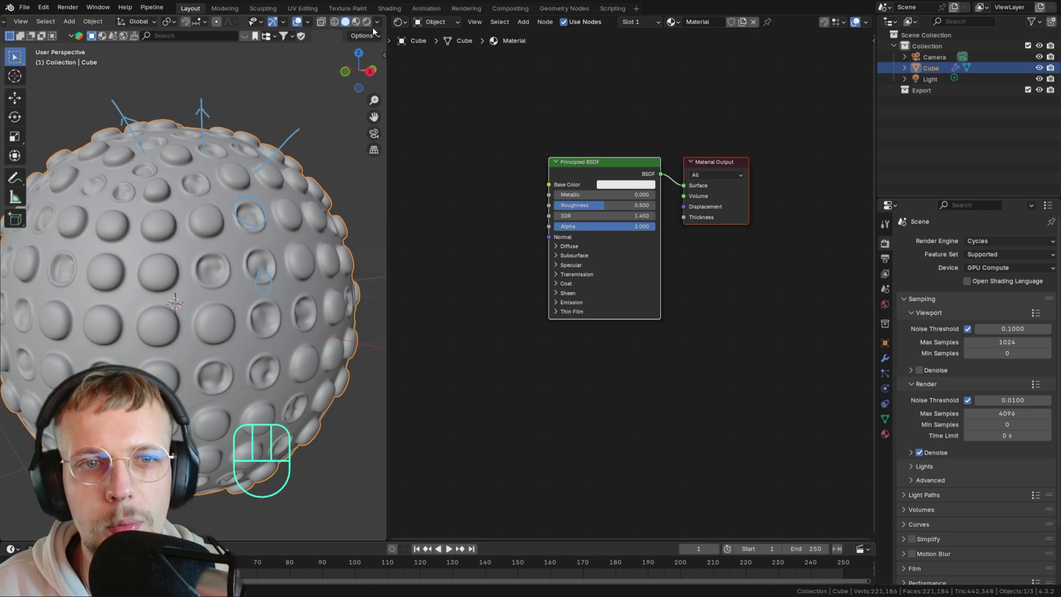
left_click_drag(377, 38, 390, 51)
middle_click(611, 183)
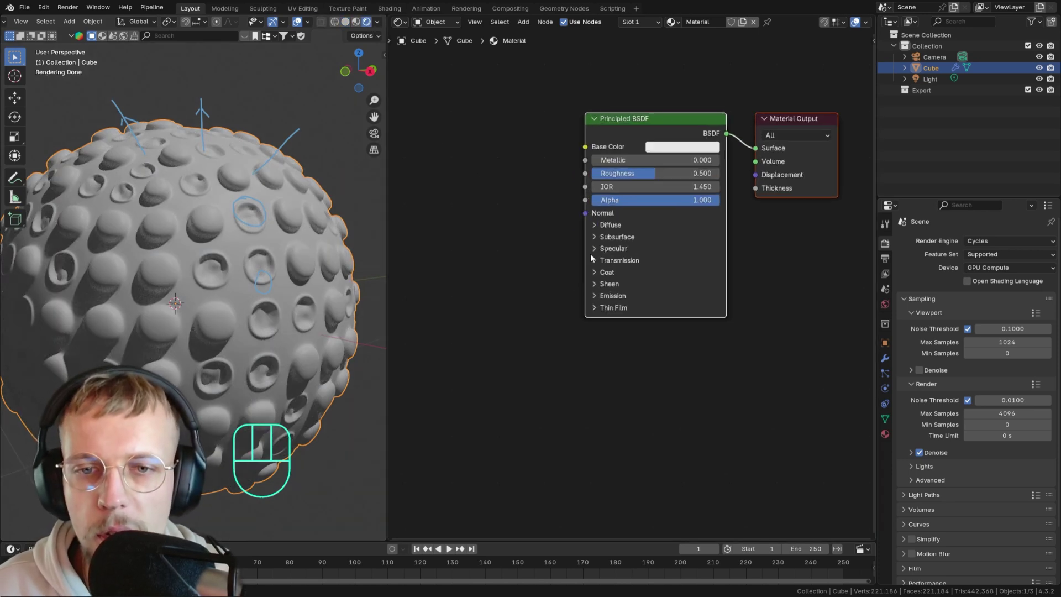
left_click(603, 262)
left_click(609, 278)
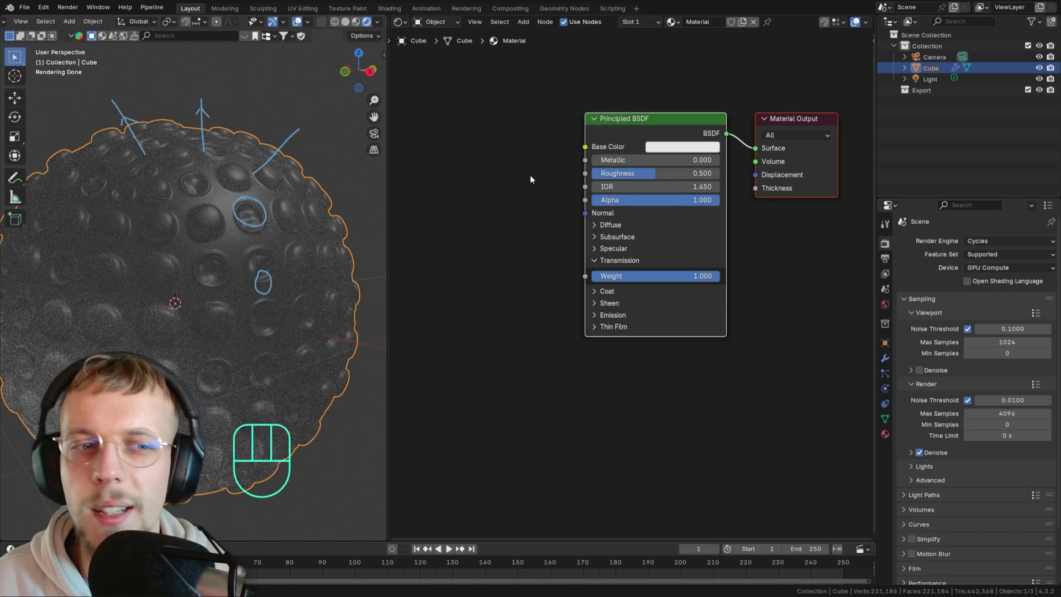
left_click_drag(201, 255, 216, 278)
Light the world with a Sky Texture, enable Film Transparent, and lower Roughness to about 0.1.
left_click(883, 304)
left_click(985, 308)
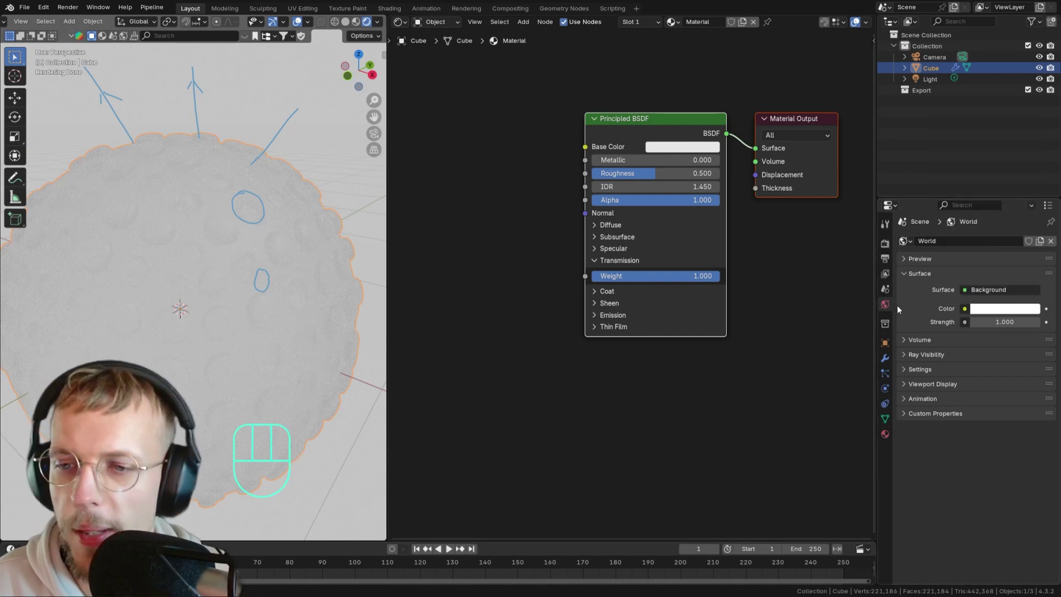
left_click_drag(966, 312, 727, 428)
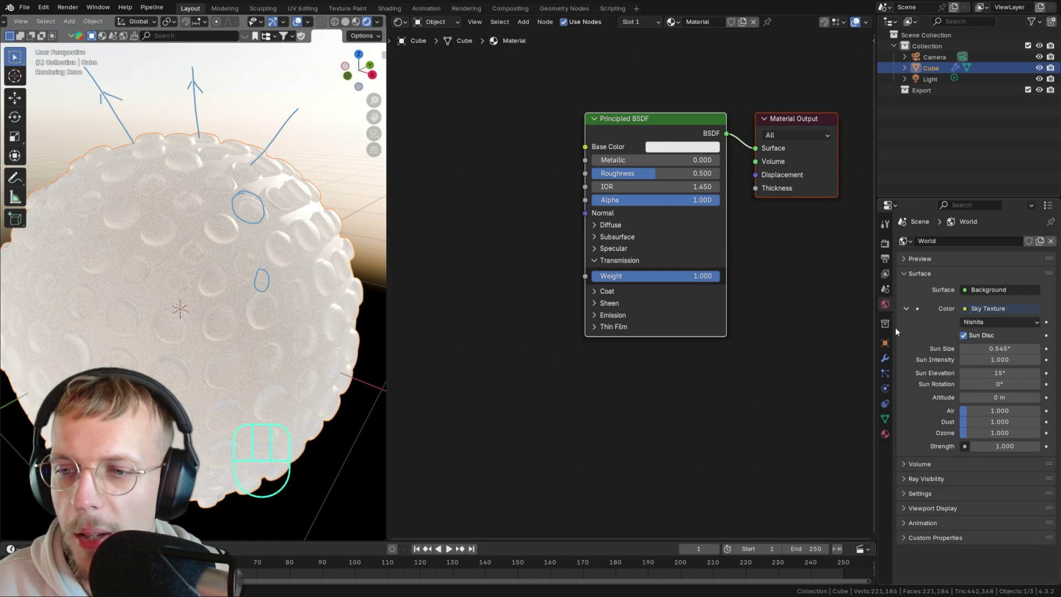
left_click(888, 244)
left_click(912, 507)
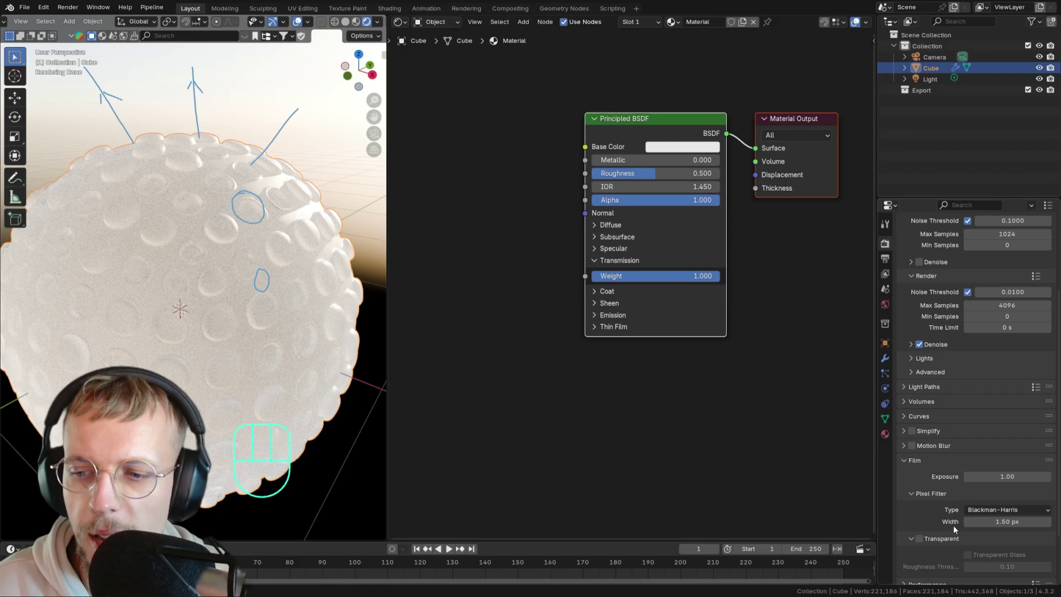
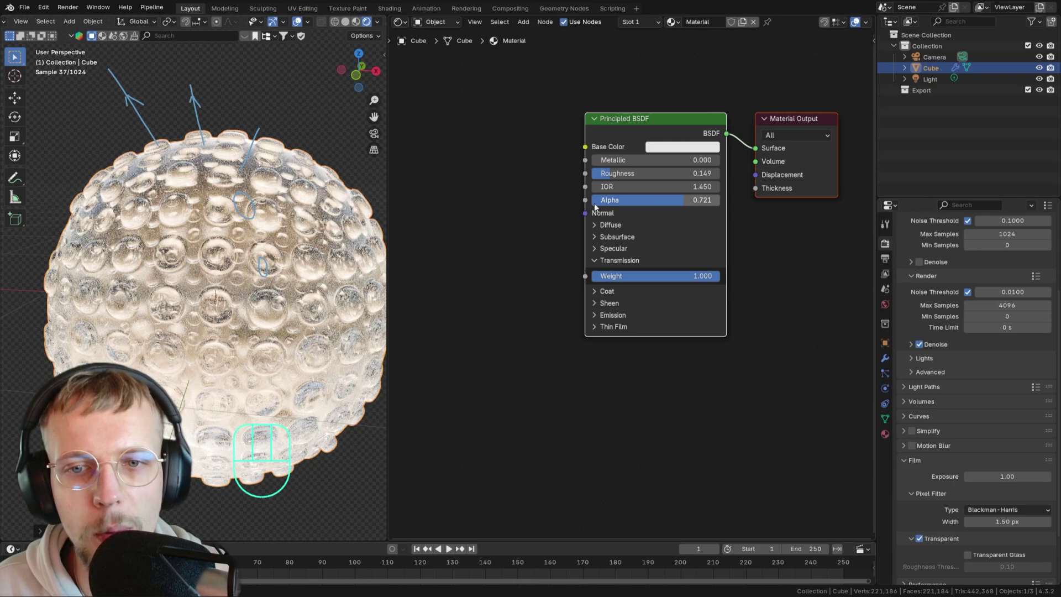
left_click(624, 179)
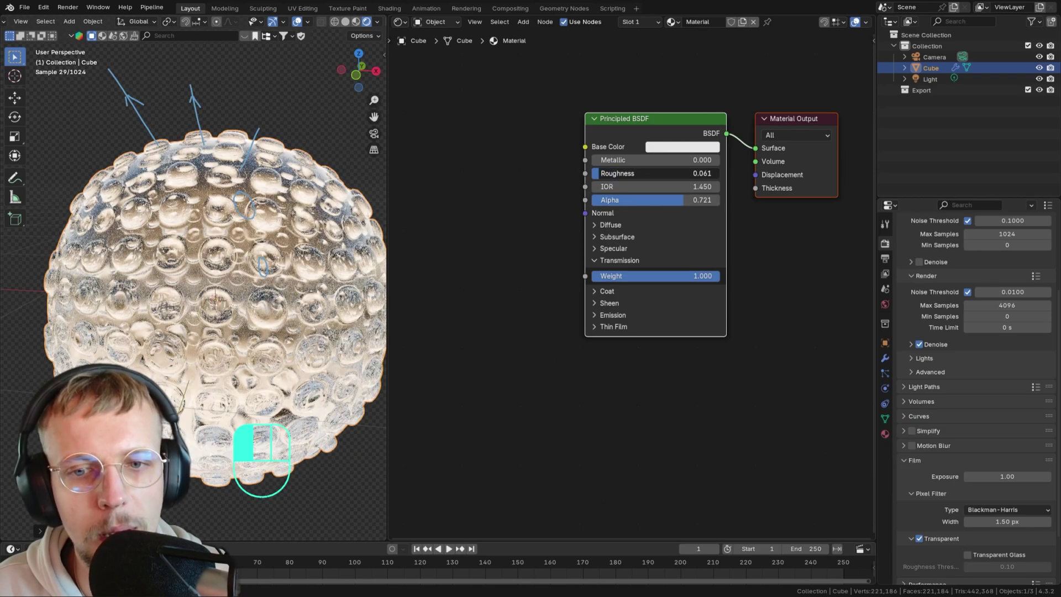
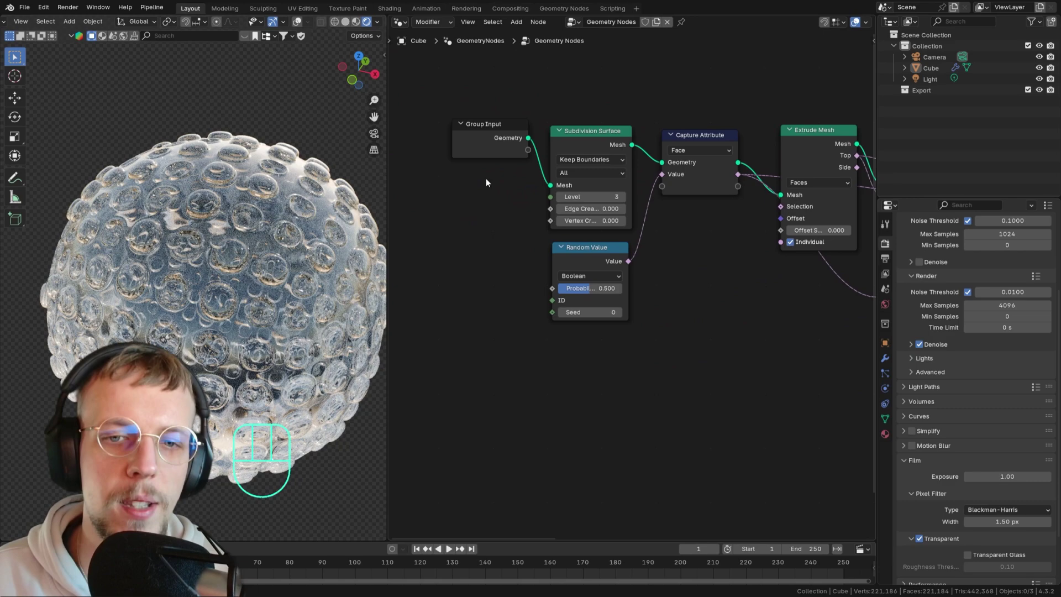
Expose Random Value Probability and the subdivision Level as Group Input sockets on the modifier.
left_click_drag(553, 293, 558, 152)
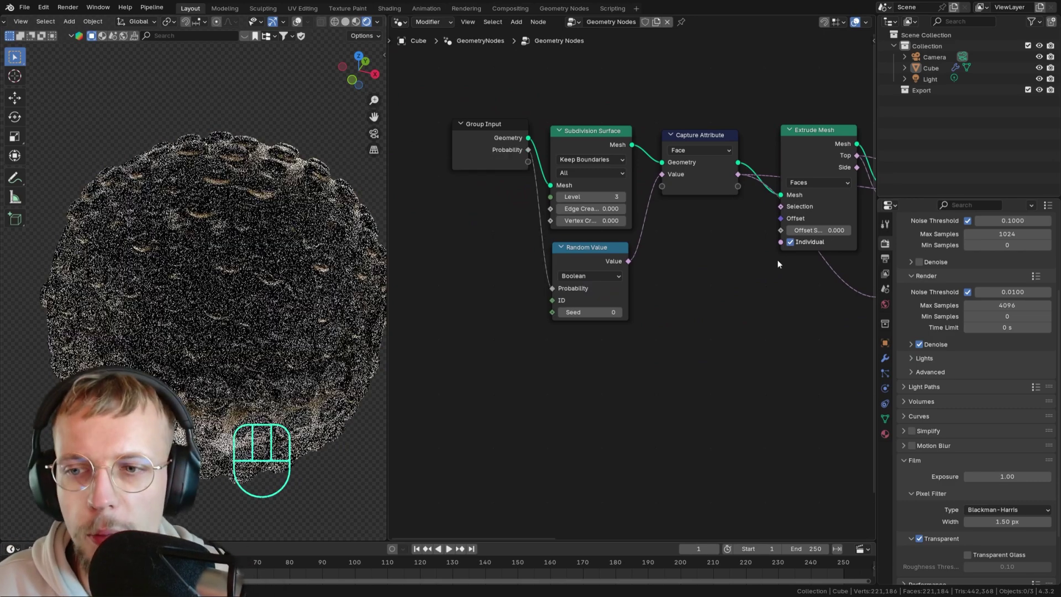
left_click(892, 358)
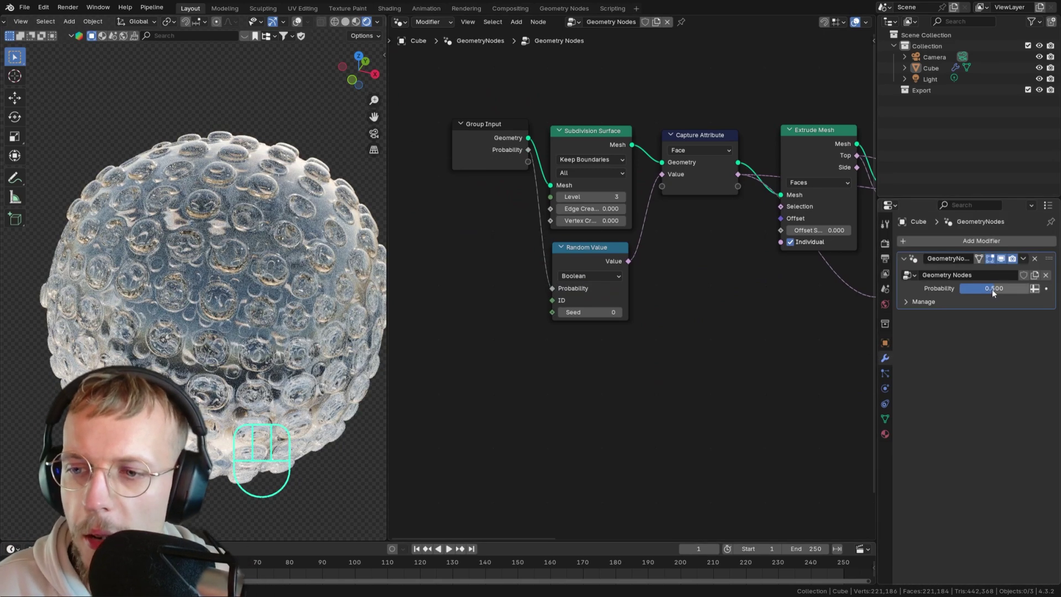
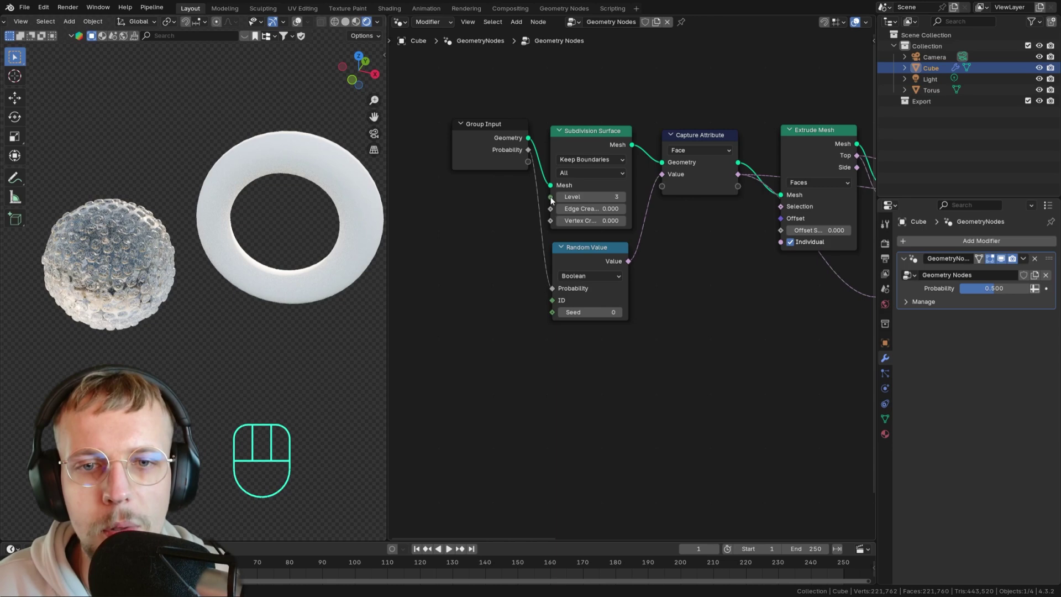
left_click_drag(553, 200, 536, 171)
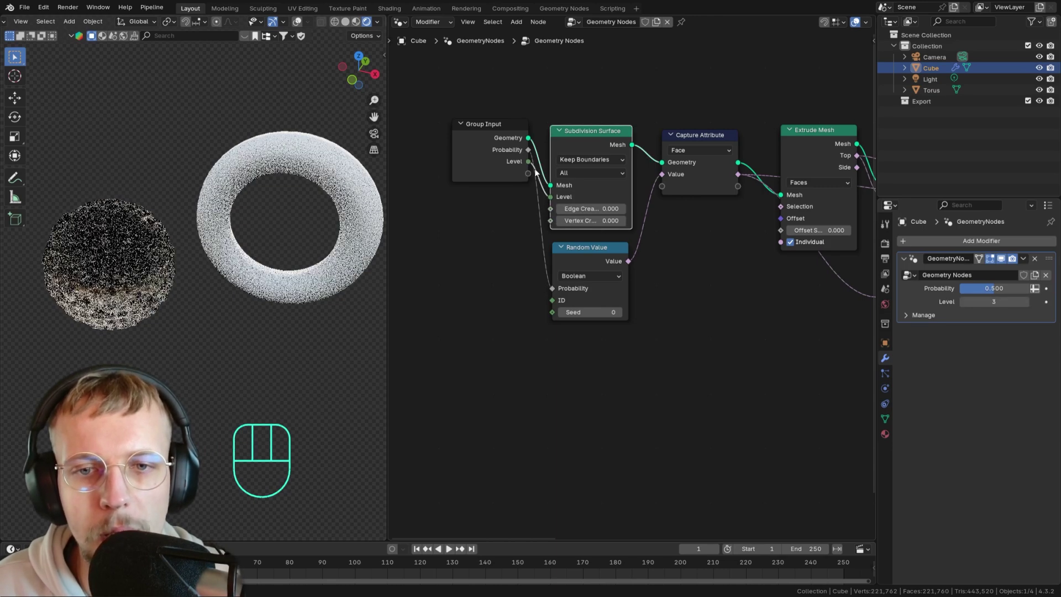
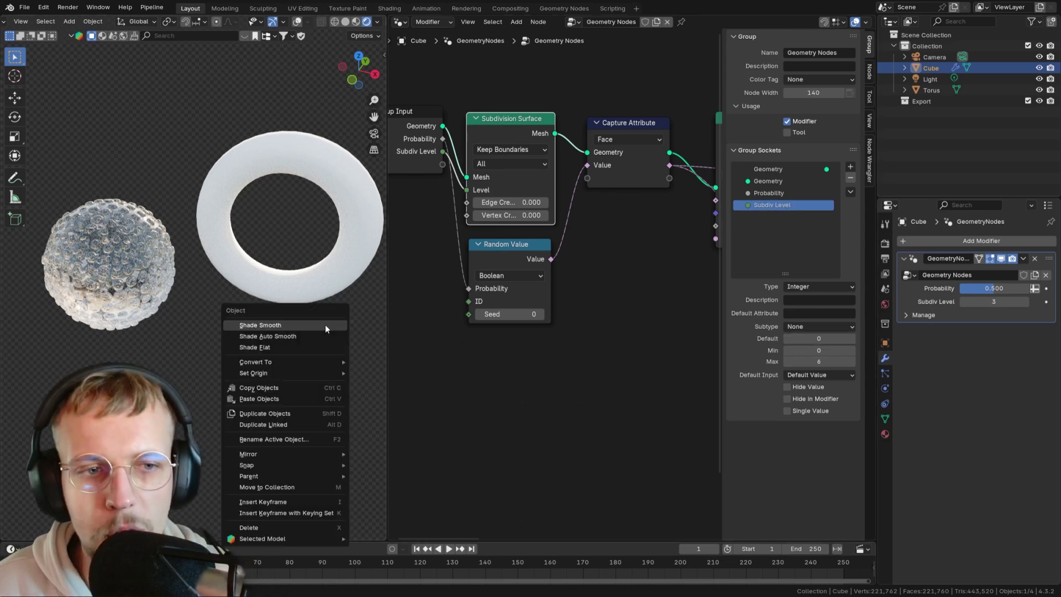
Save the blend file with the renamed Subdiv Level input.
key("ctrl+s")
Give the torus a Geometry Nodes modifier using the existing bubbly group and preview it rendered.
left_click(249, 168)
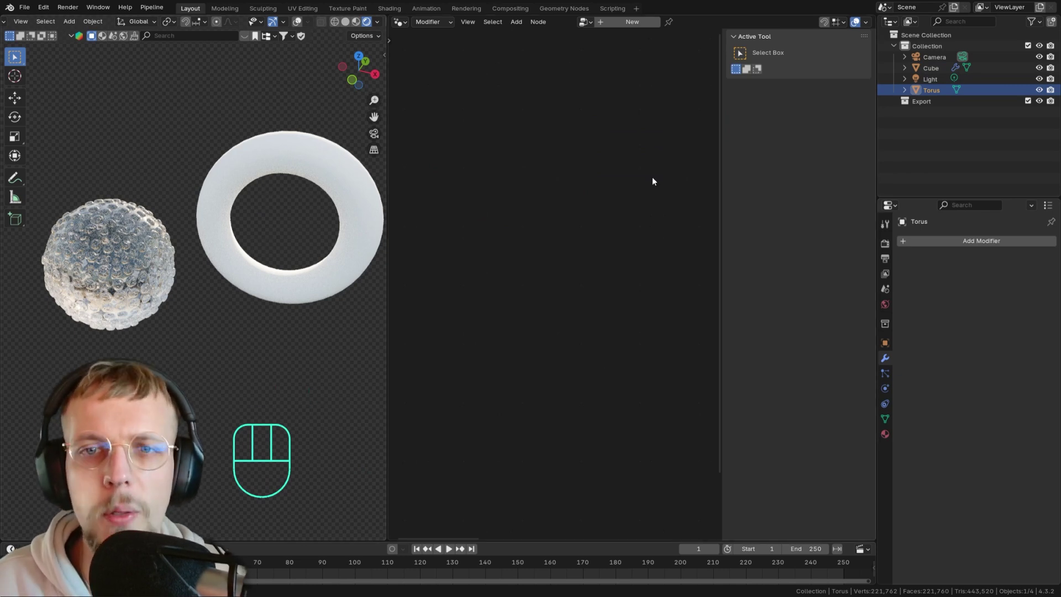
left_click_drag(980, 246, 942, 259)
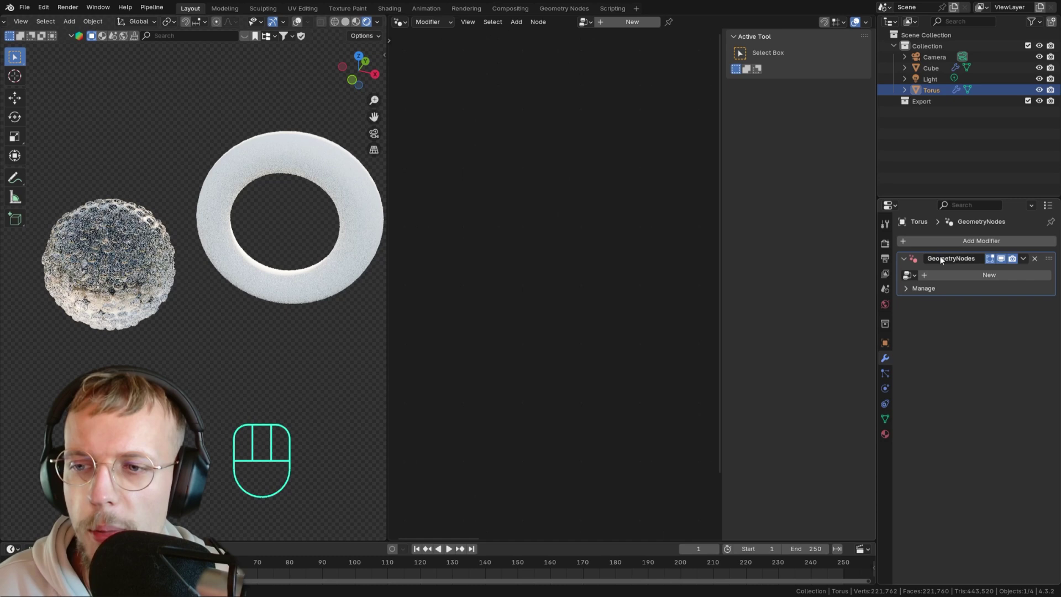
left_click_drag(913, 279, 818, 293)
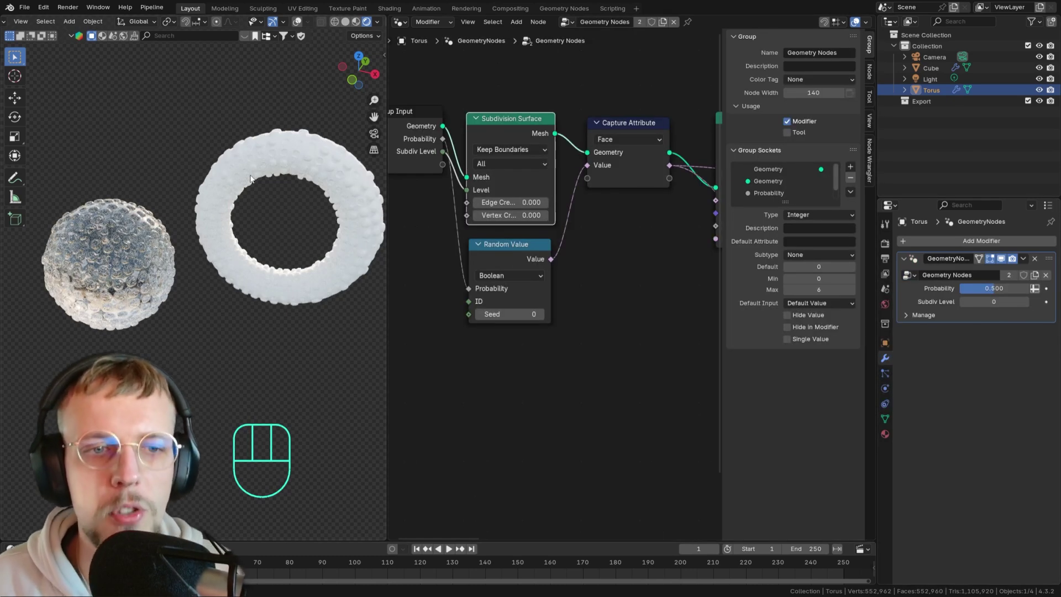
left_click(256, 180)
middle_click(228, 176)
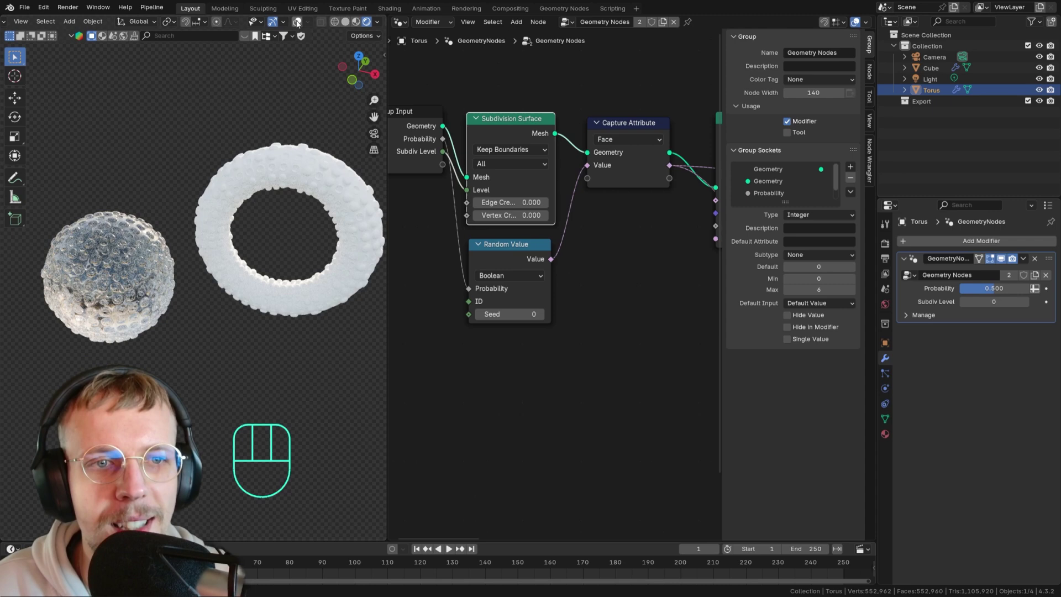
left_click(298, 23)
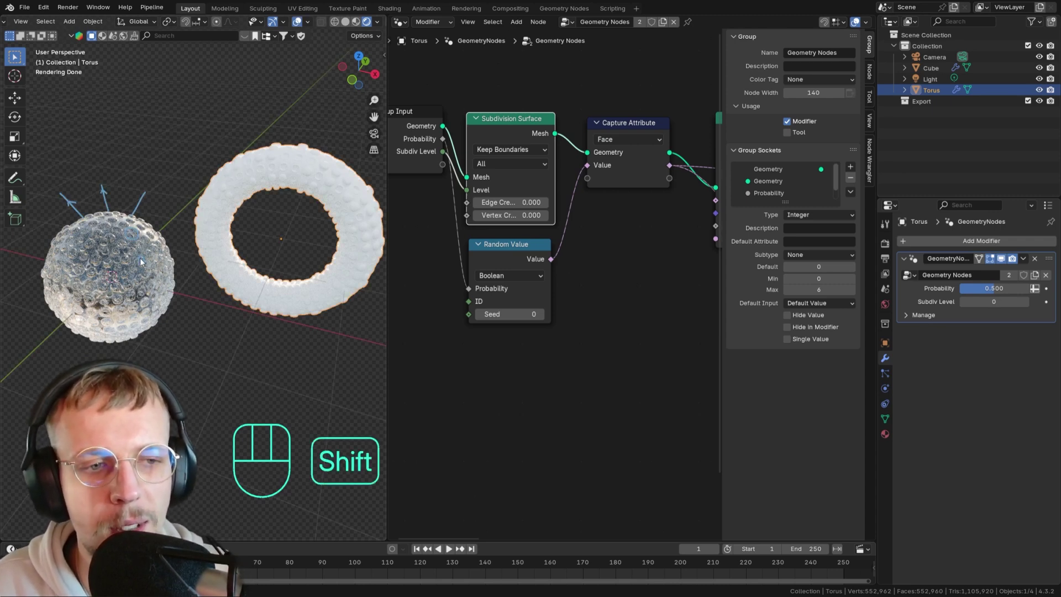
Link the cube's data to the torus with Ctrl+L and inspect the bubbly glass ring.
left_click(142, 262)
key("ctrl+l")
left_click(253, 144)
left_click_drag(274, 170, 117, 153)
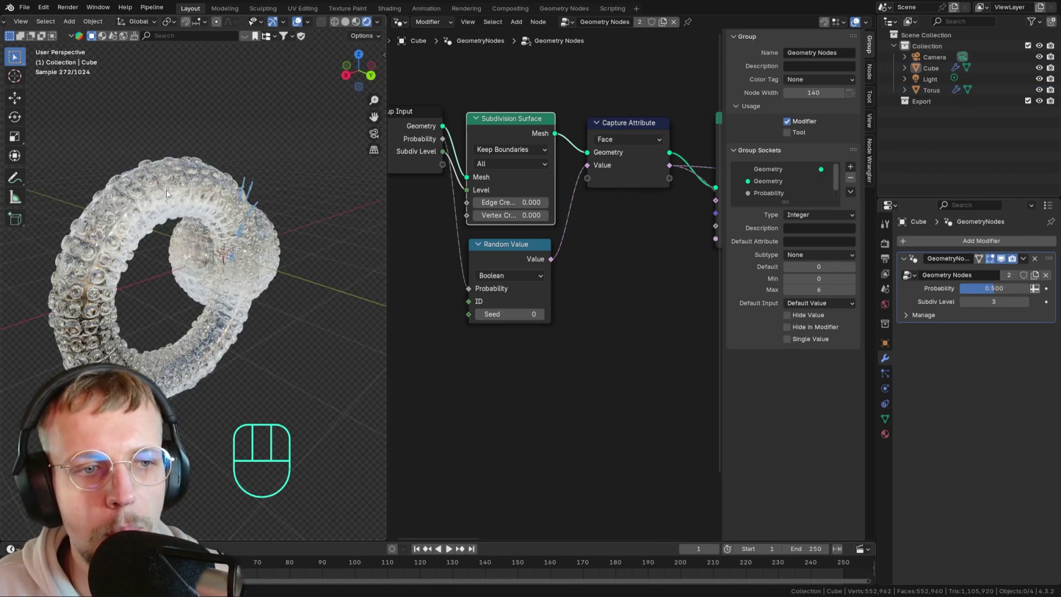
left_click(285, 192)
middle_click(243, 225)
middle_click(242, 222)
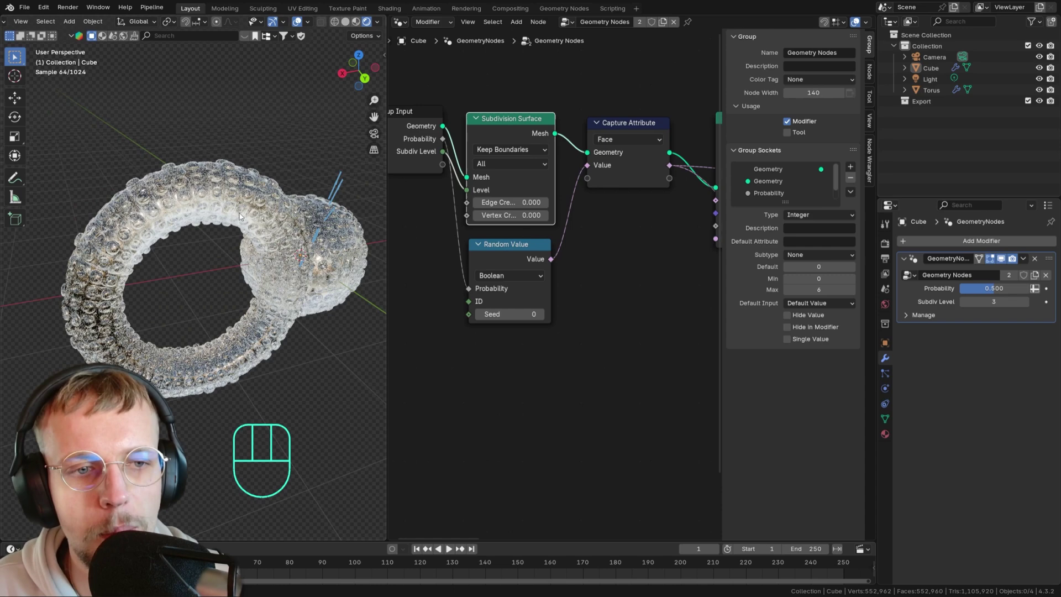